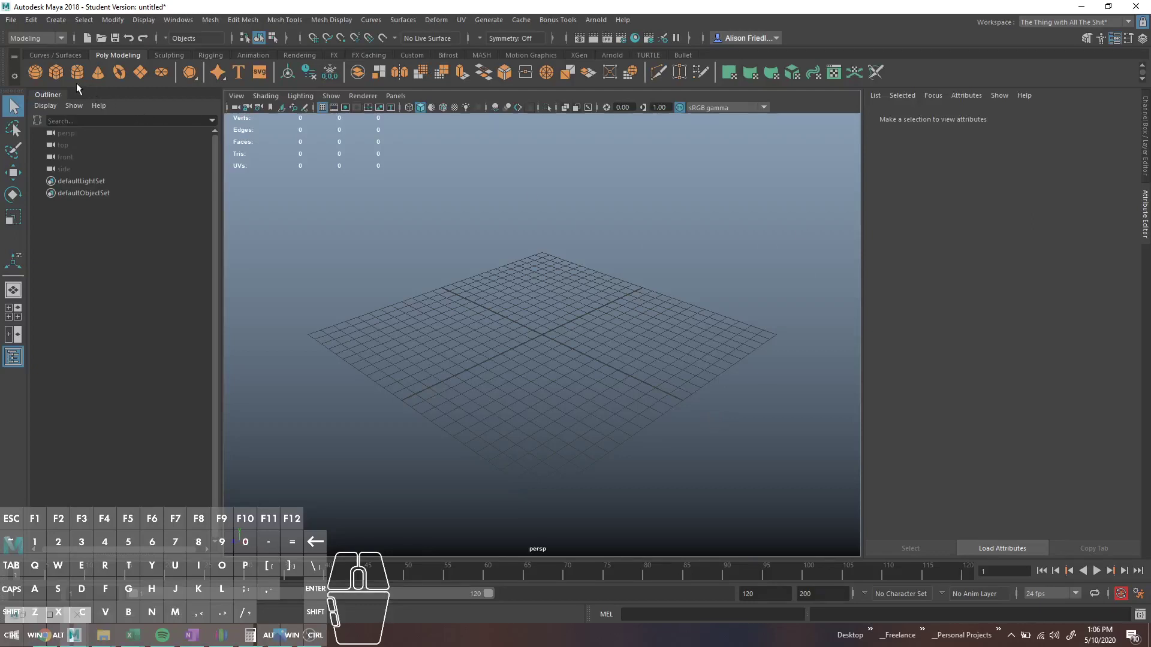
- Draw a tall, thin polygon cube standing upright through the grid, then return to selection
left_click(67, 86)
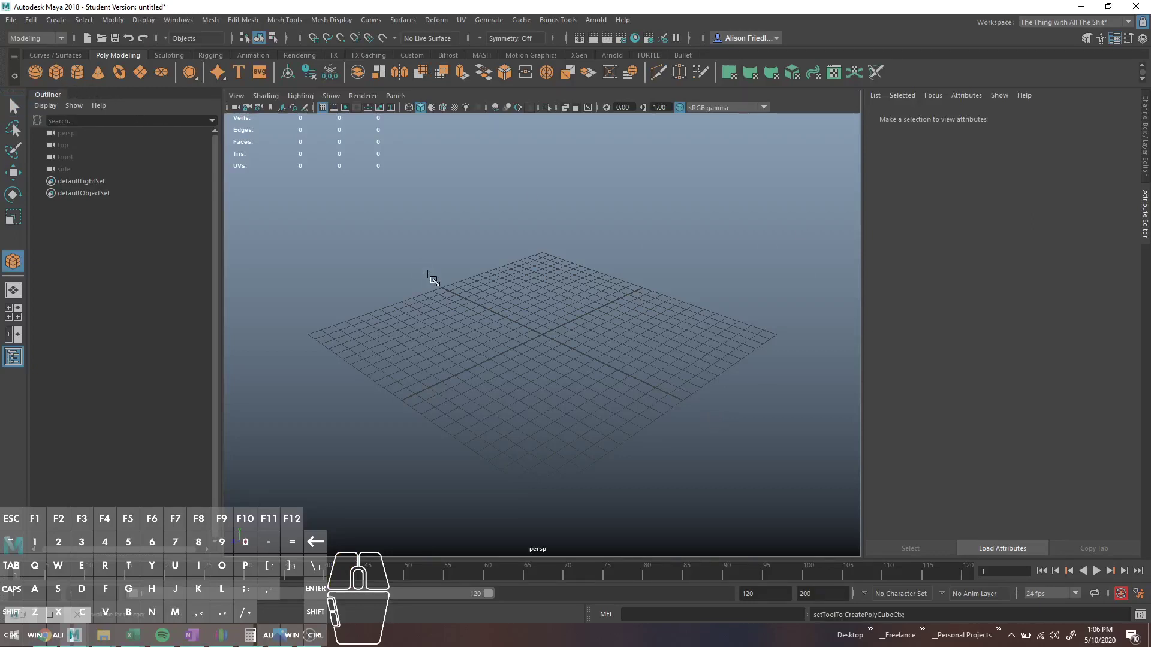
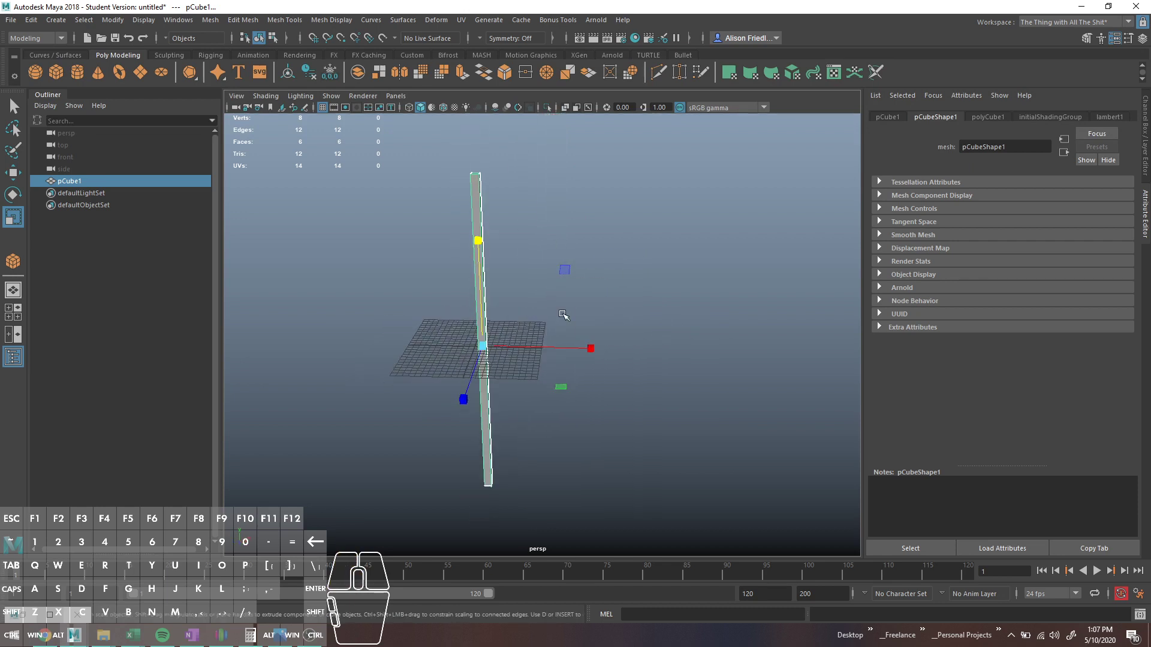
key("q")
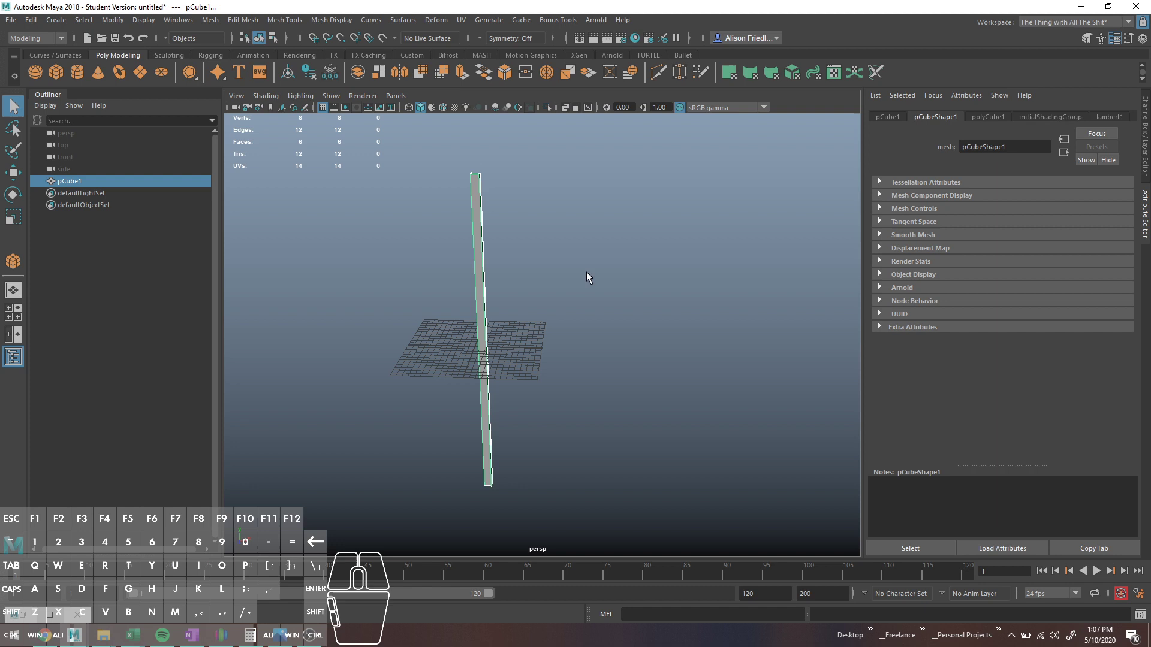
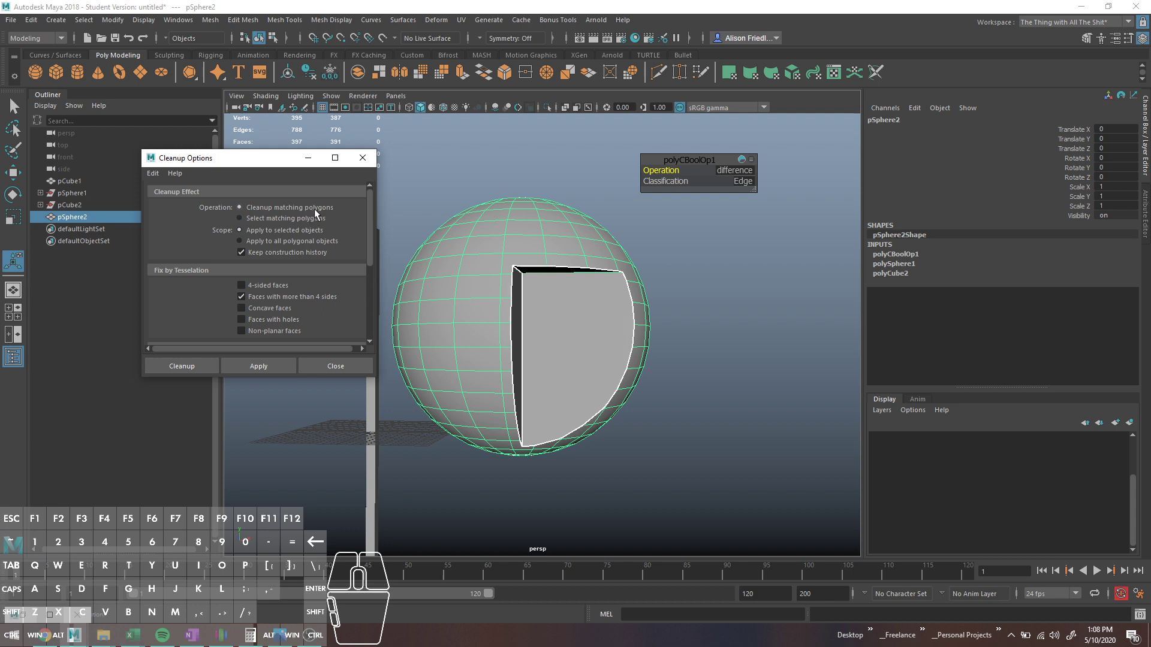
- Use Cleanup to find the cut sphere's faces with more than four sides and triangulate them
left_click(293, 224)
left_click(279, 364)
key("b")
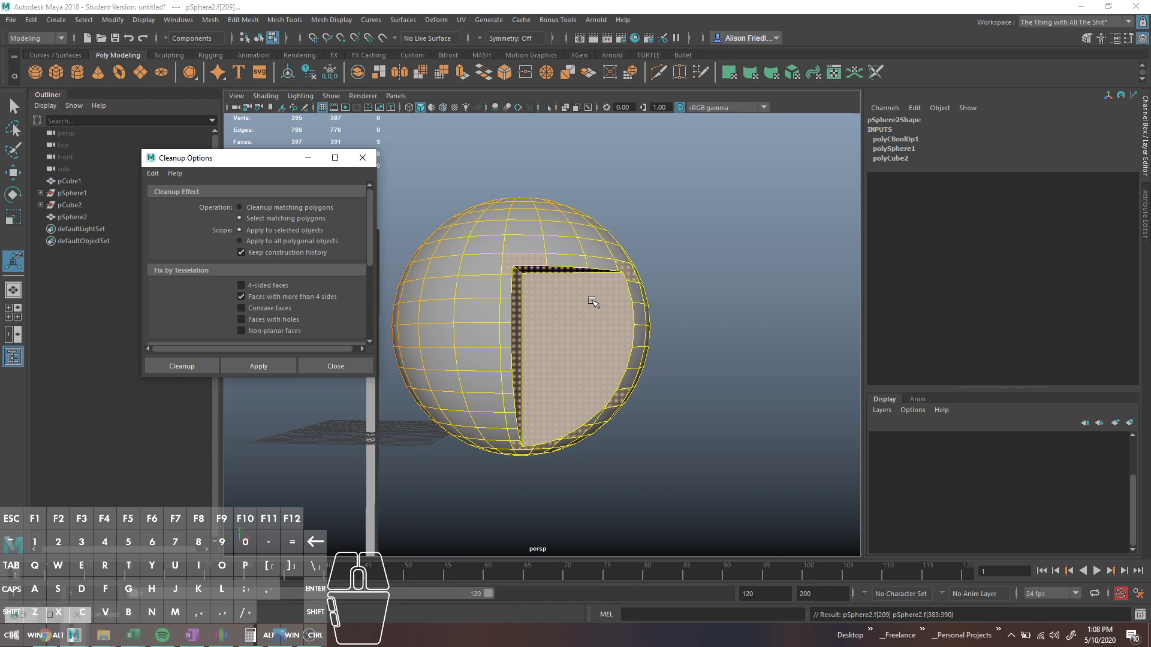
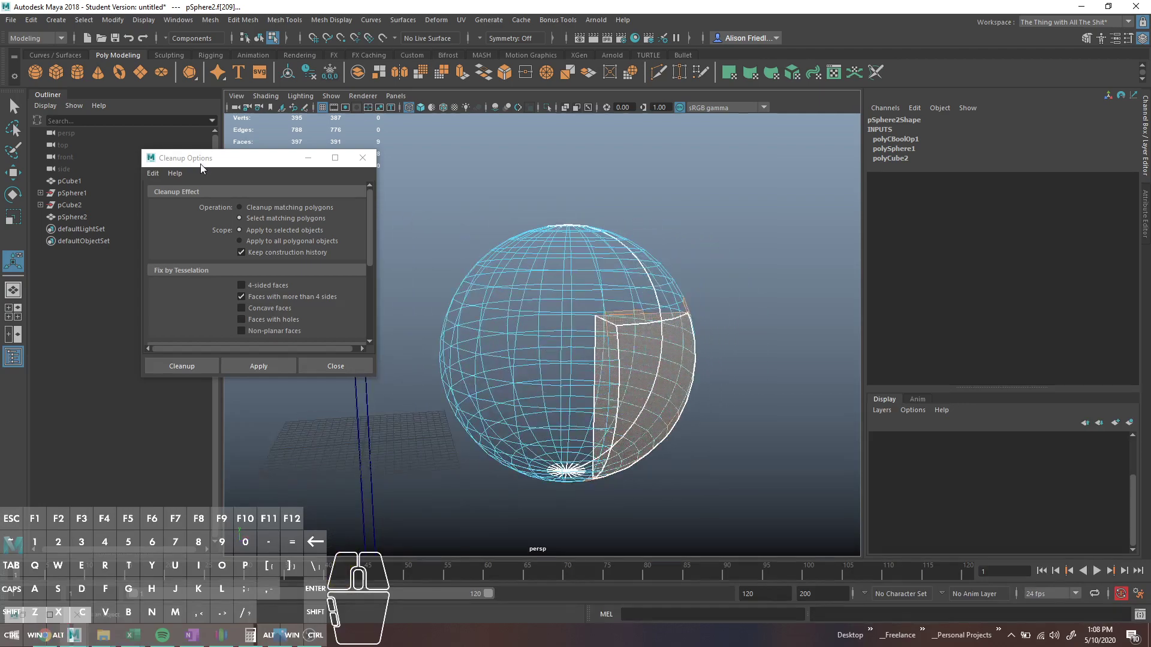
left_click(265, 212)
left_click(289, 365)
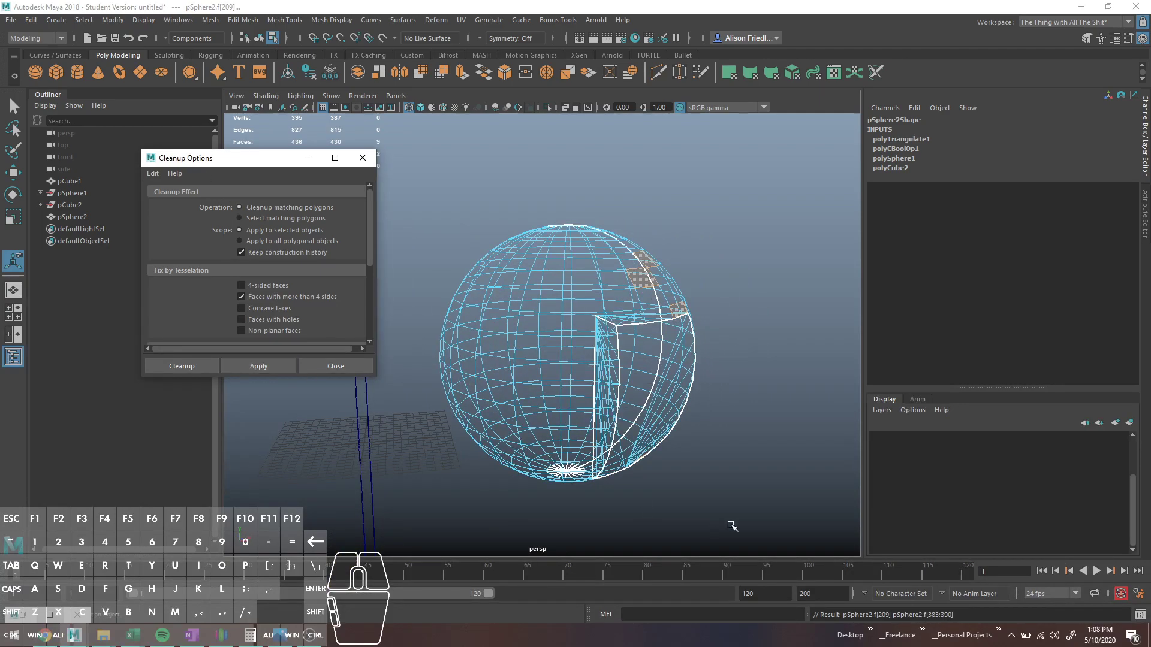
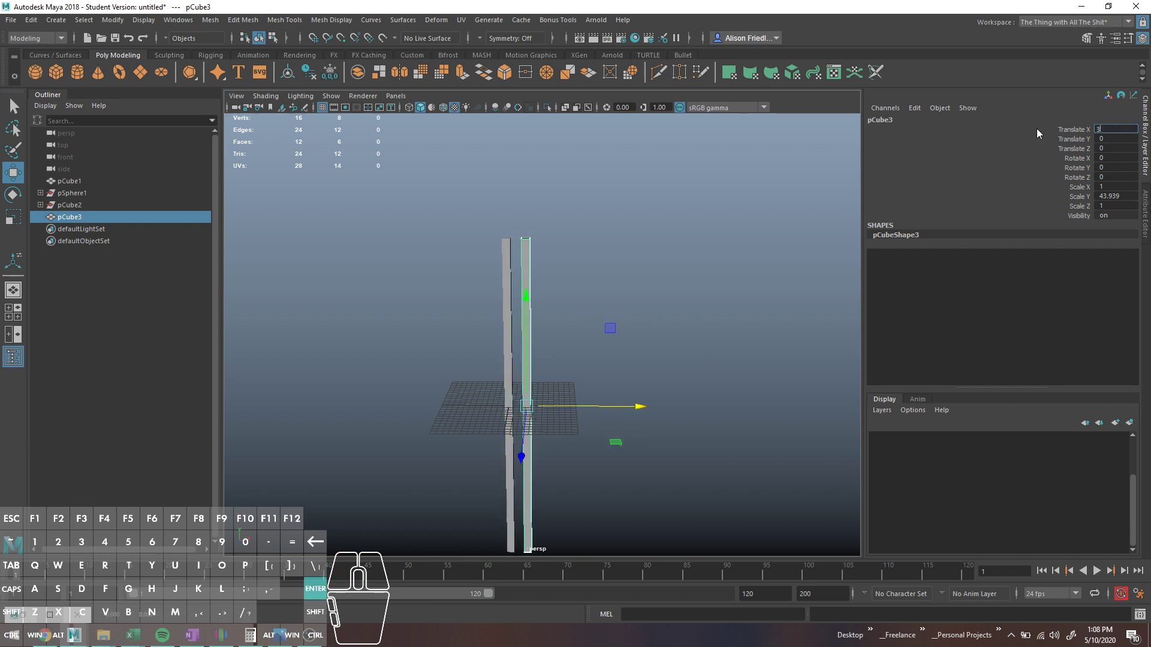
- Place the second tall box at Translate X 3 and reframe the view to show both posts
key("q")
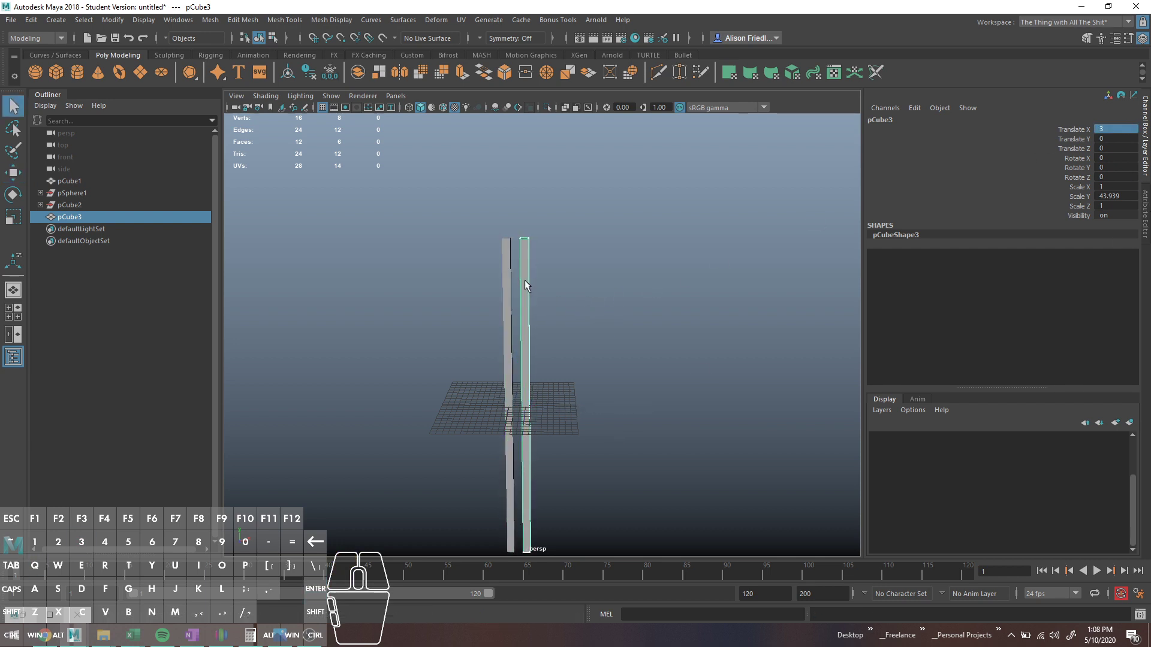
left_click(599, 364)
middle_click(602, 388)
left_click_drag(566, 303, 564, 314)
left_click(565, 314)
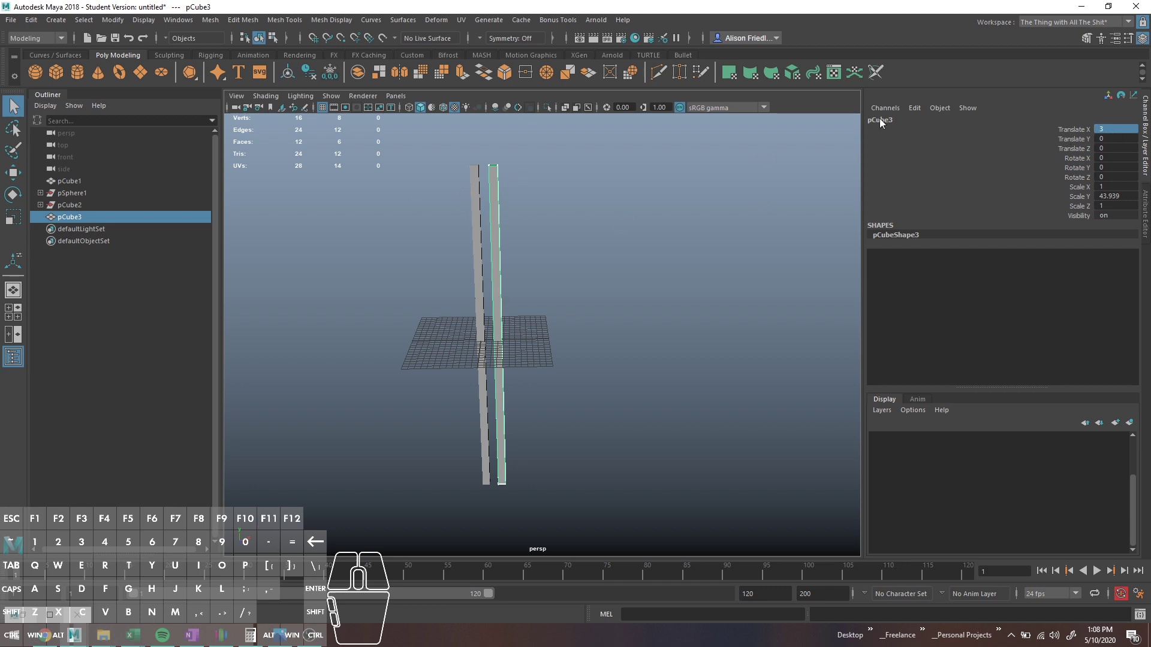
left_click(33, 24)
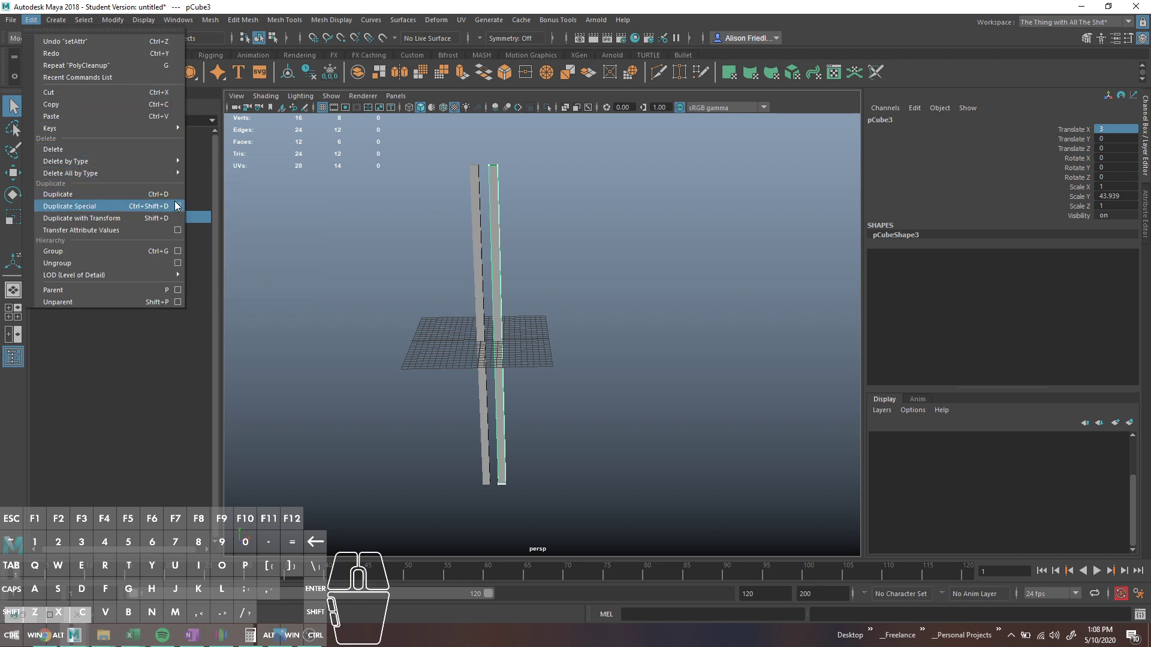
- Duplicate Special the box as 10 real copies offset 3 in X with zero rotation
left_click(182, 212)
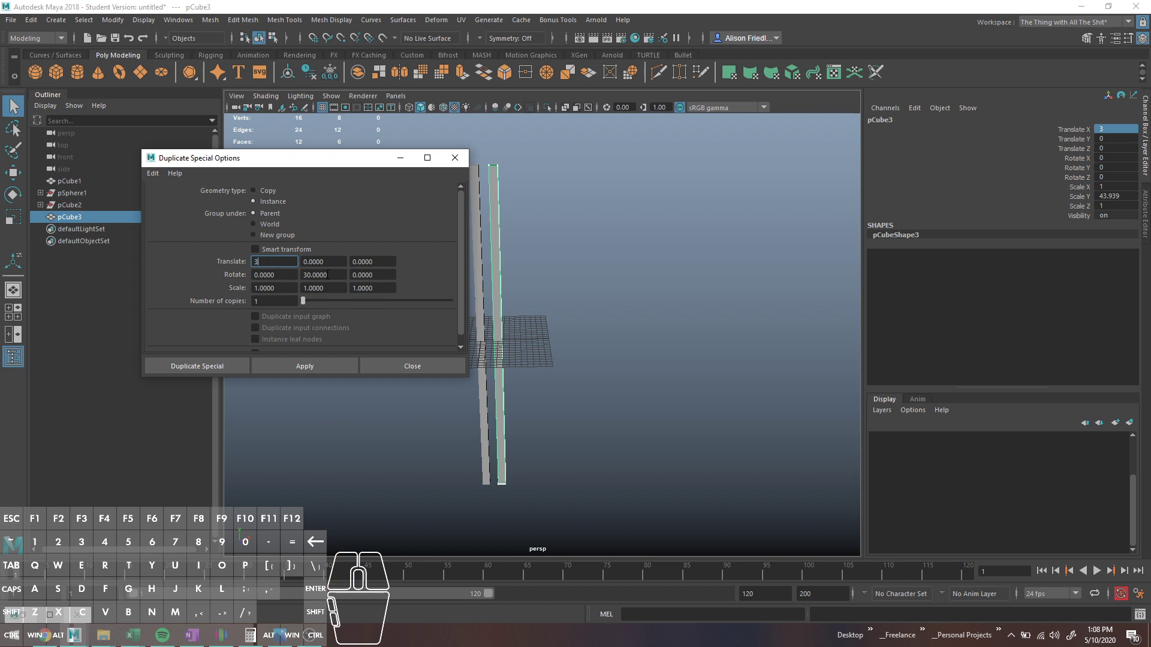
key("Tab")
key("Tab")
key("Tab")
key("Tab")
key("0")
key("Tab")
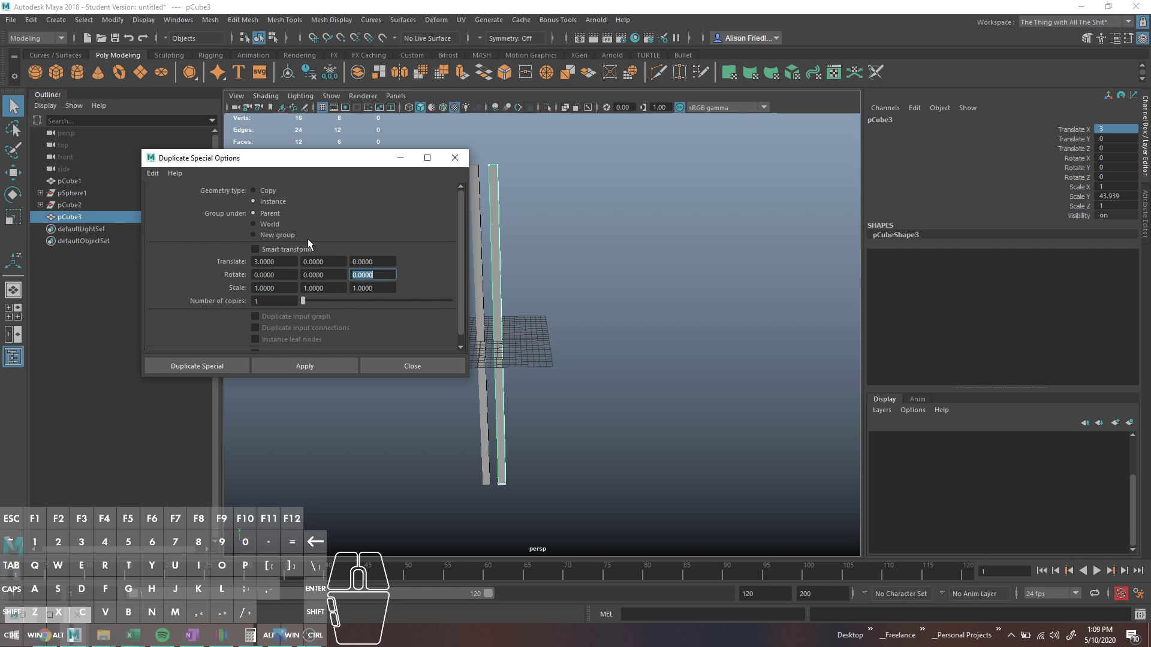
left_click(279, 196)
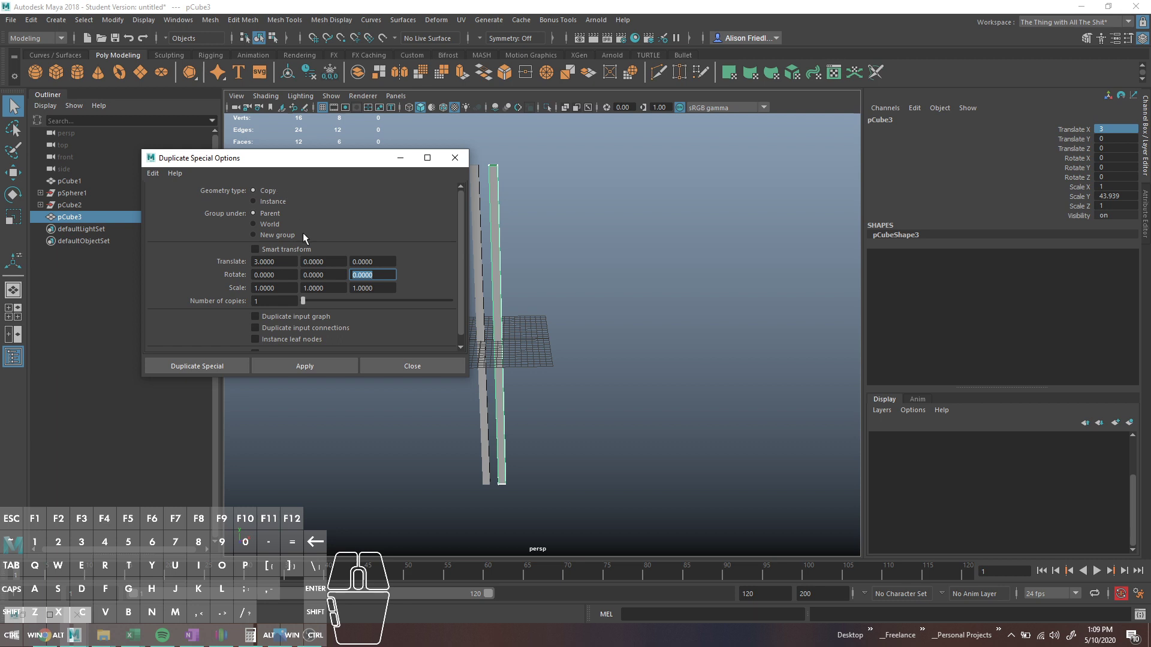
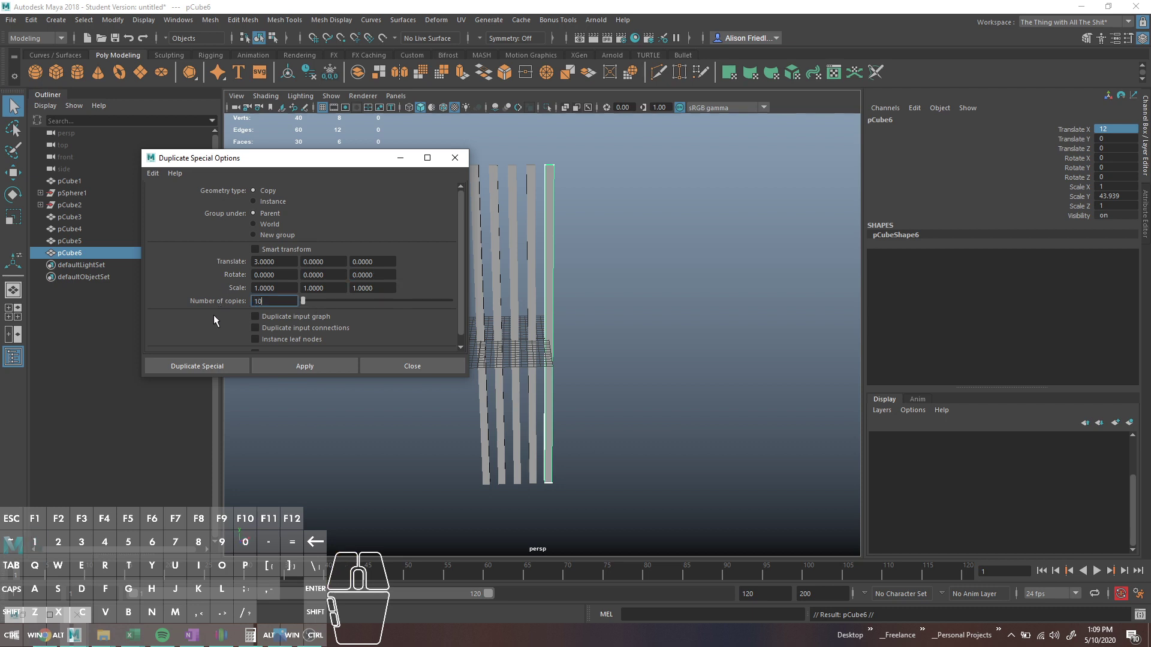
left_click(289, 368)
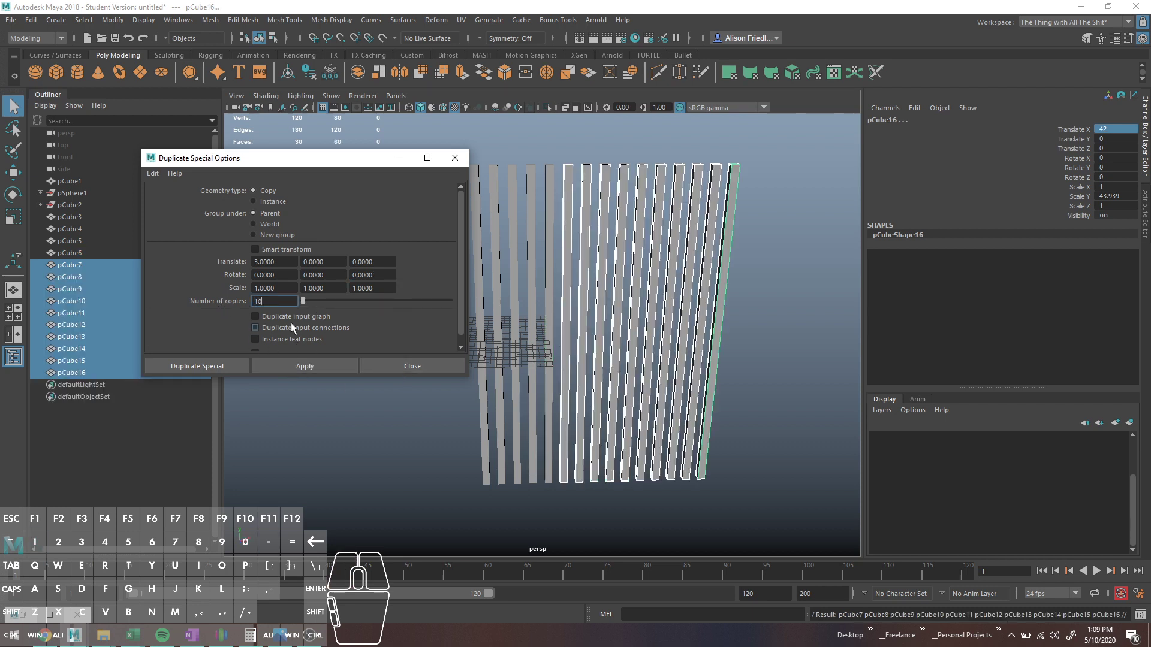
- Select all the upright boxes, group them, and duplicate the group
left_click(401, 369)
left_click(771, 330)
key("ctrl+g")
key("ctrl+d")
- Rotate the duplicated group -90 degrees in Z so its bars lie crosswise
key("e")
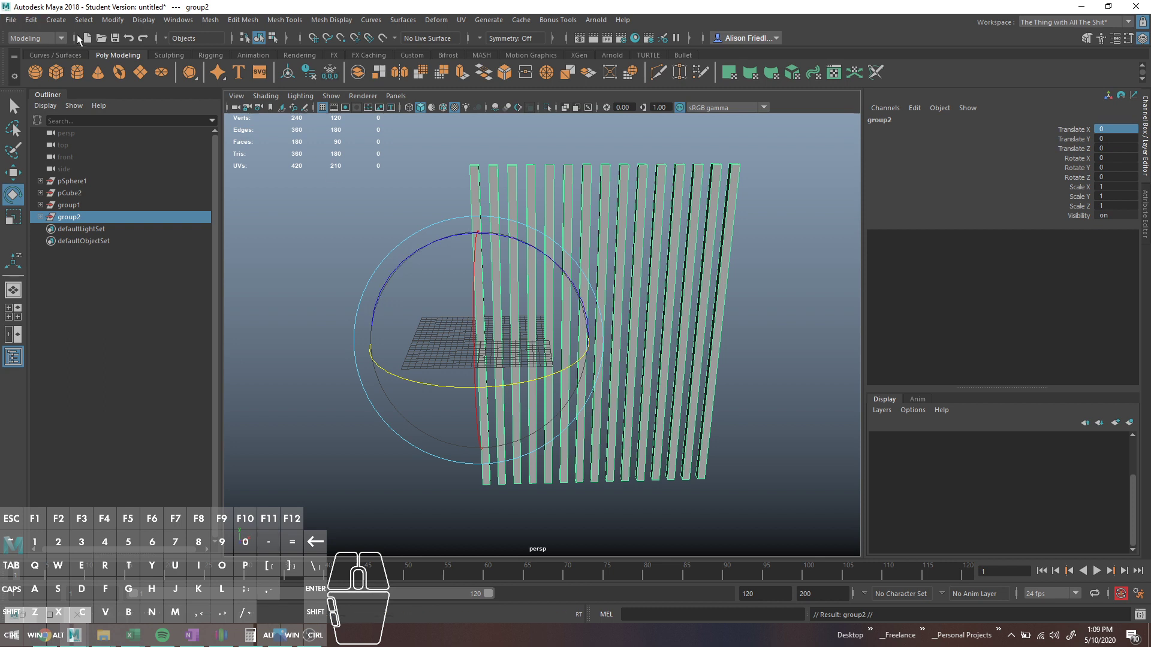
left_click(112, 22)
left_click(163, 110)
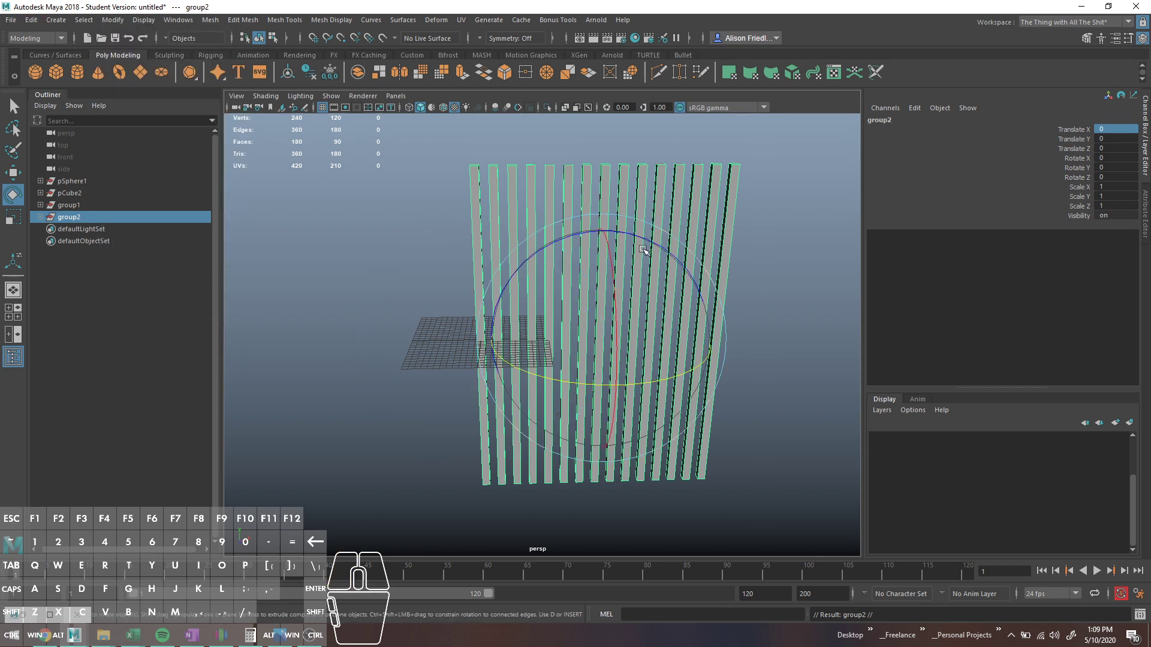
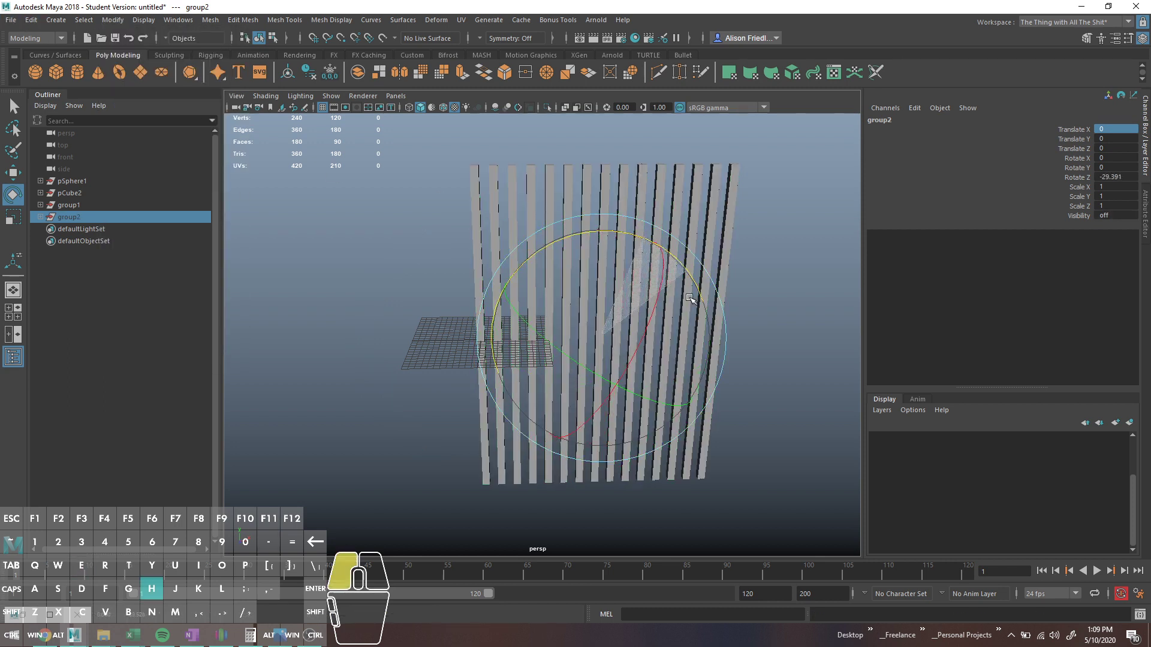
key("ctrl+z")
key("shift+h")
key("j")
- Tumble around the crossed rows and nudge bar positions so they weave into a square lattice
left_click_drag(630, 232, 688, 282)
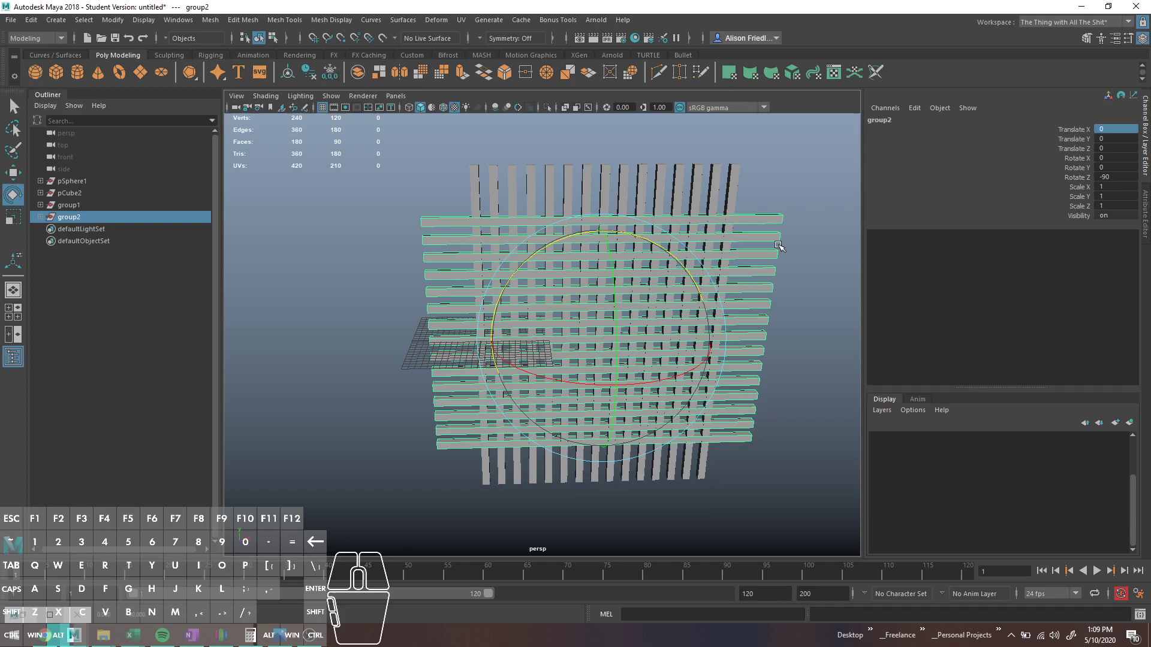
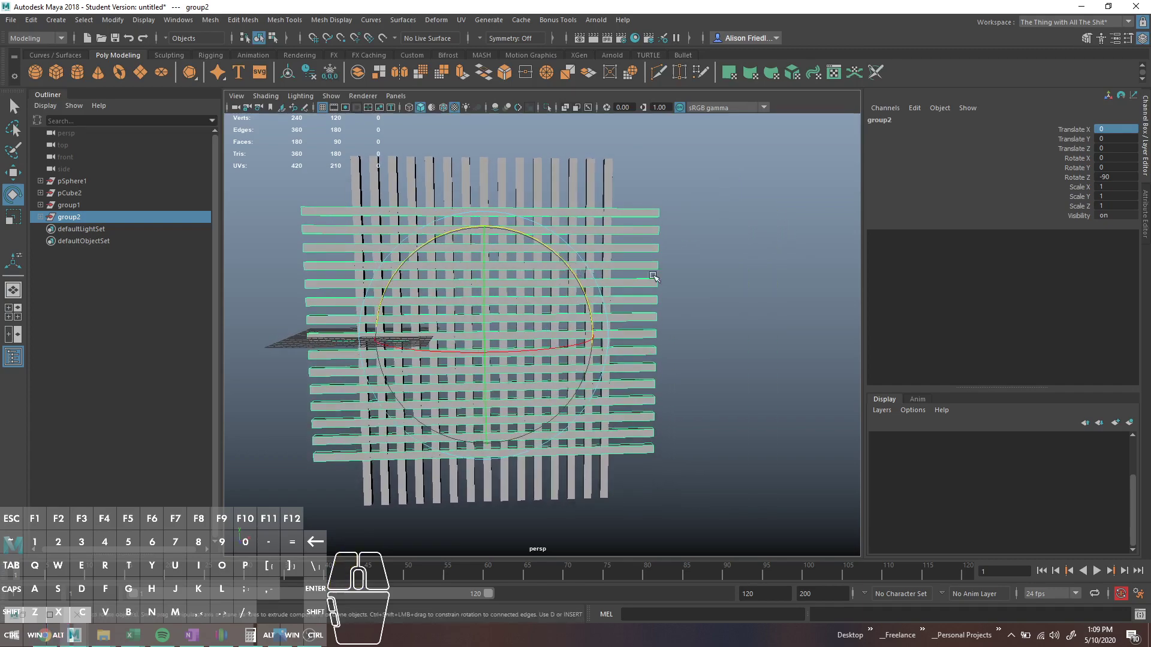
left_click(701, 287)
left_click(646, 311)
left_click_drag(659, 312, 656, 314)
scroll("up", 3)
left_click_drag(592, 335, 635, 349)
left_click_drag(632, 265, 665, 336)
key("3")
left_click(685, 339)
middle_click(720, 320)
key("ctrl+z")
key("1")
left_click(688, 490)
key("3")
left_click(755, 286)
left_click_drag(690, 303, 671, 306)
left_click_drag(626, 278, 625, 284)
left_click(705, 479)
key("1")
left_click(697, 133)
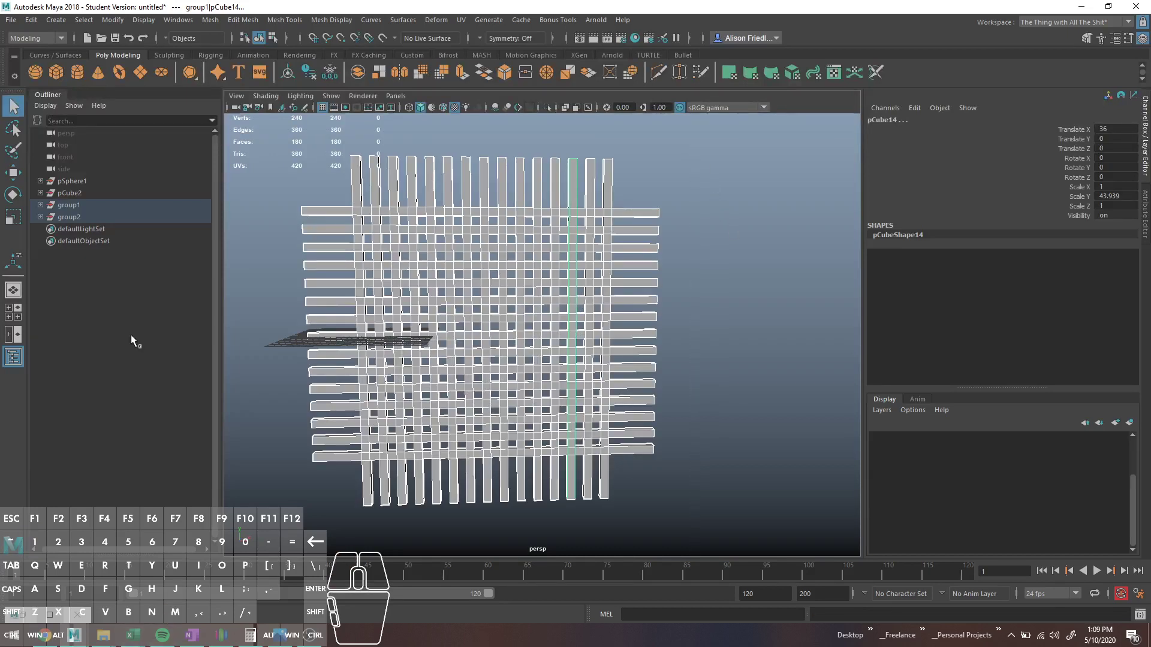
left_click_drag(340, 121, 679, 196)
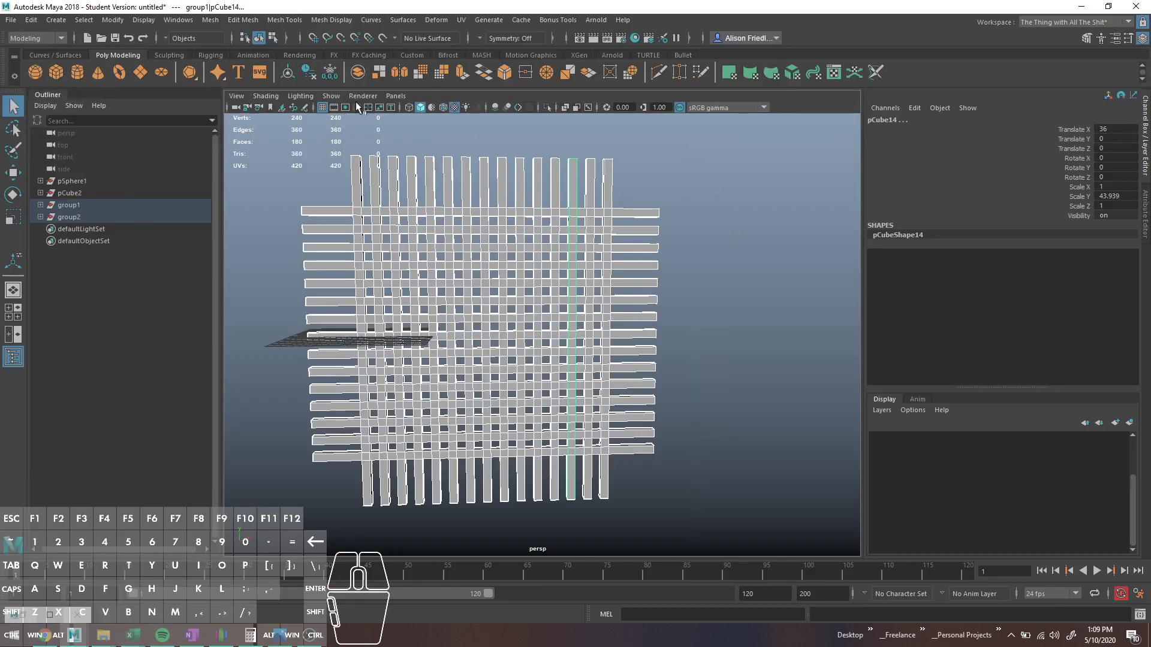
- Duplicate the two bar groups as a backup and hide the copies
left_click(219, 22)
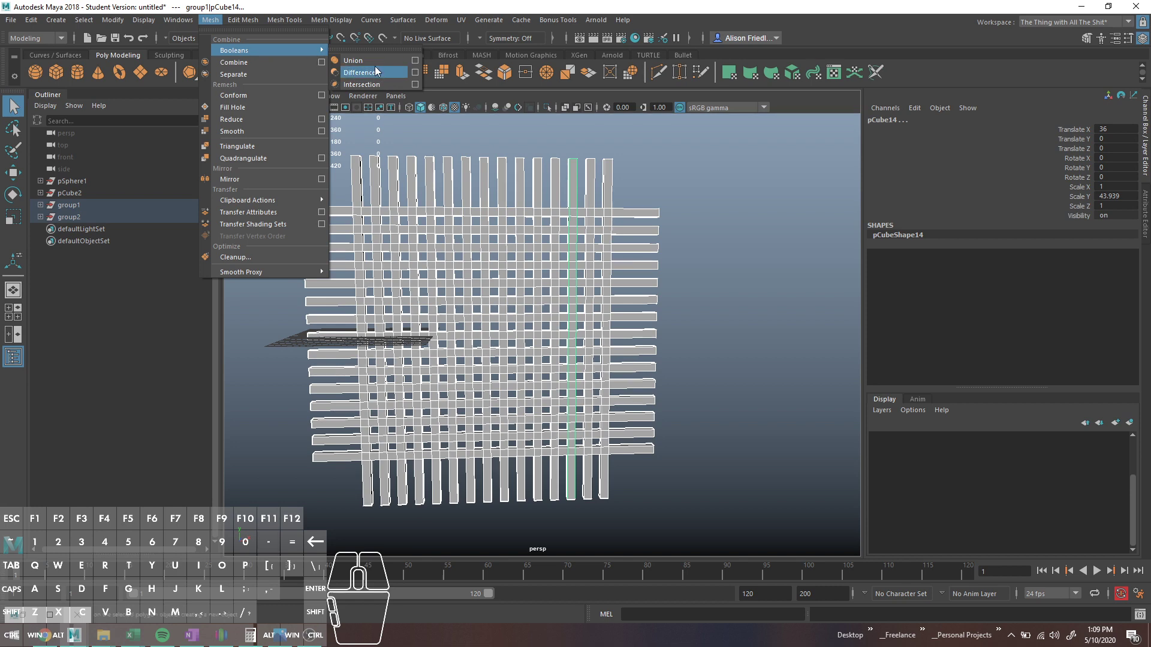
left_click(701, 200)
left_click(94, 210)
key("ctrl+d")
key("ctrl+h")
- Fuse group1 and group2 into one lattice mesh with a Boolean Union
left_click(314, 155)
left_click(215, 21)
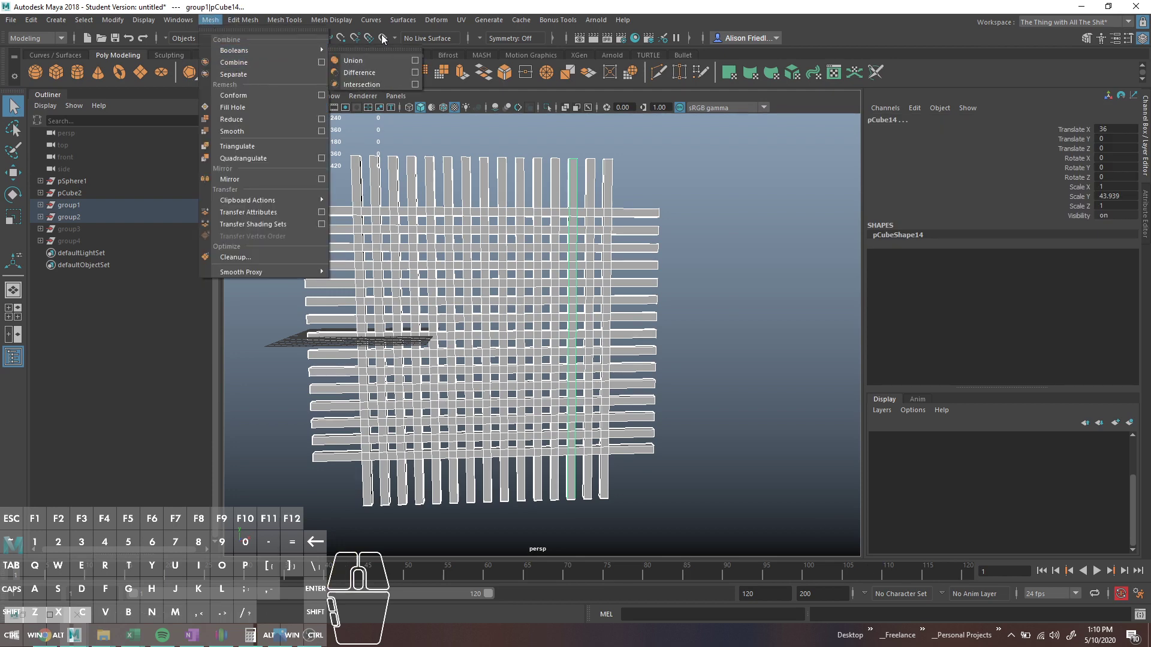
left_click(379, 67)
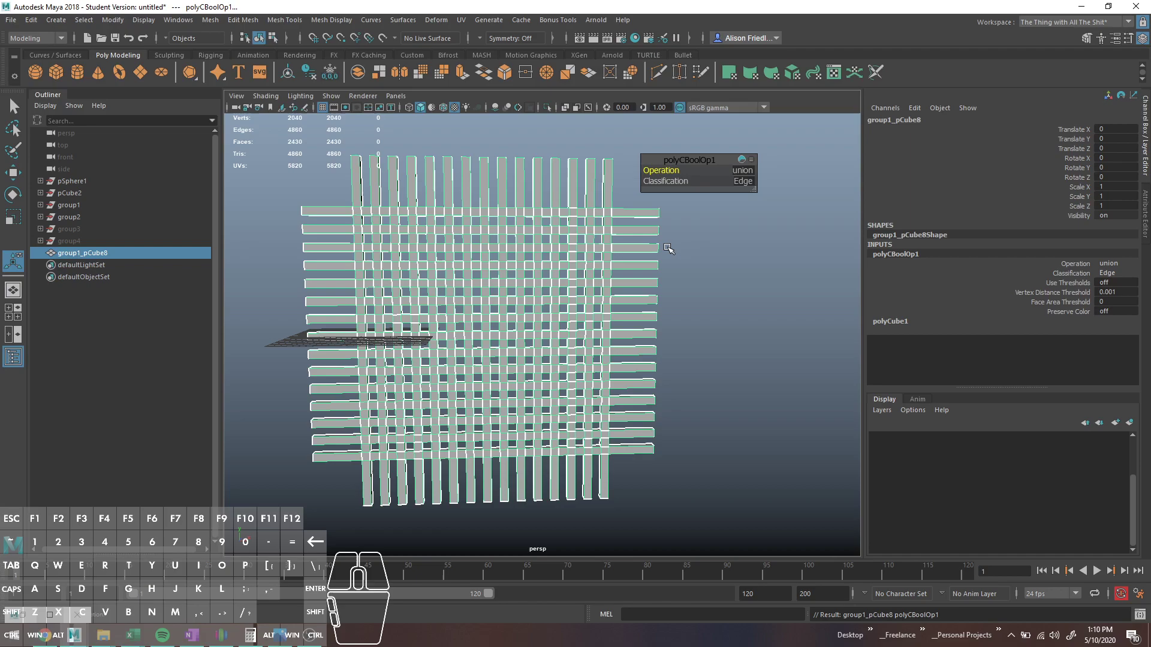
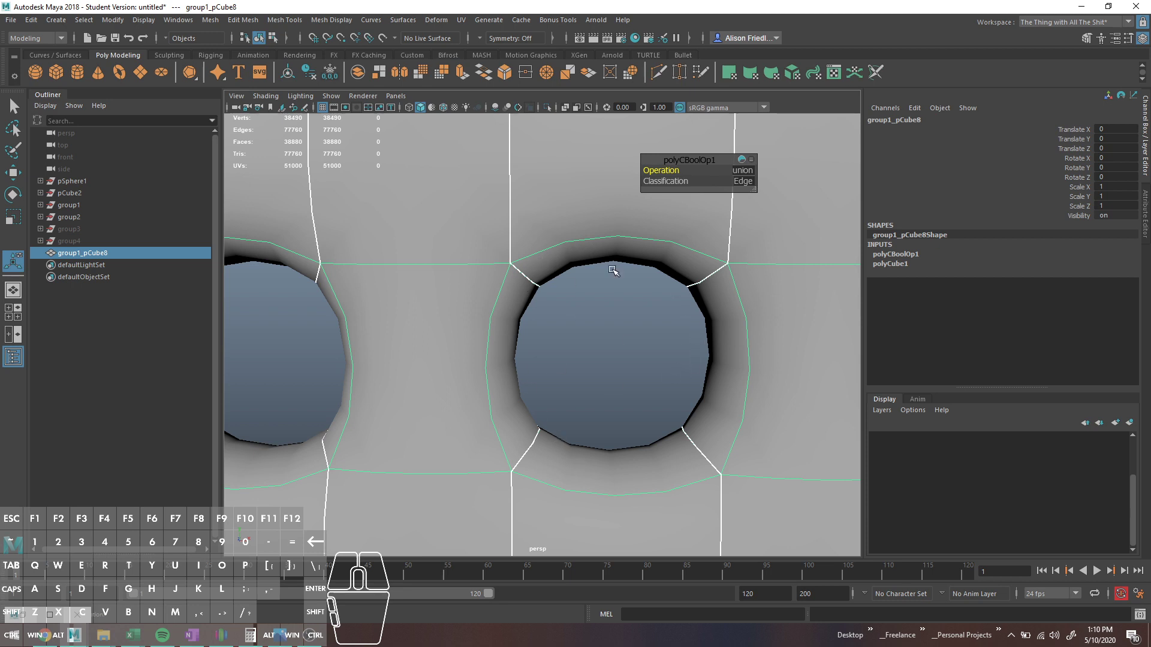
- Turn off the smooth preview and move the duplicated union mesh away along Z
key("1")
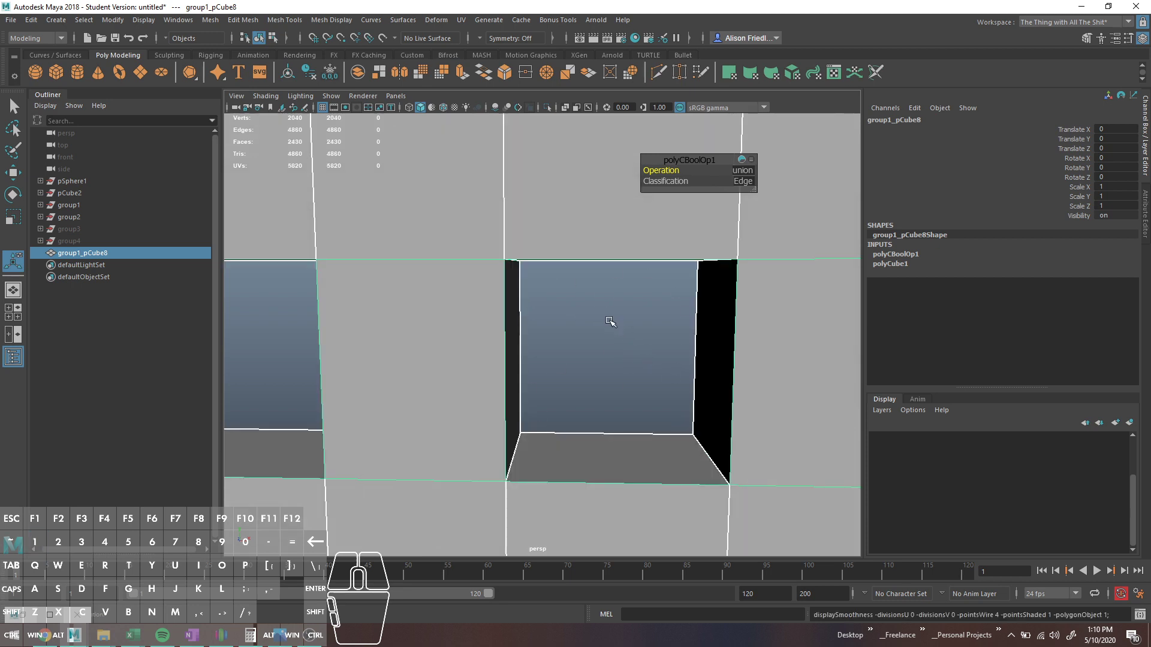
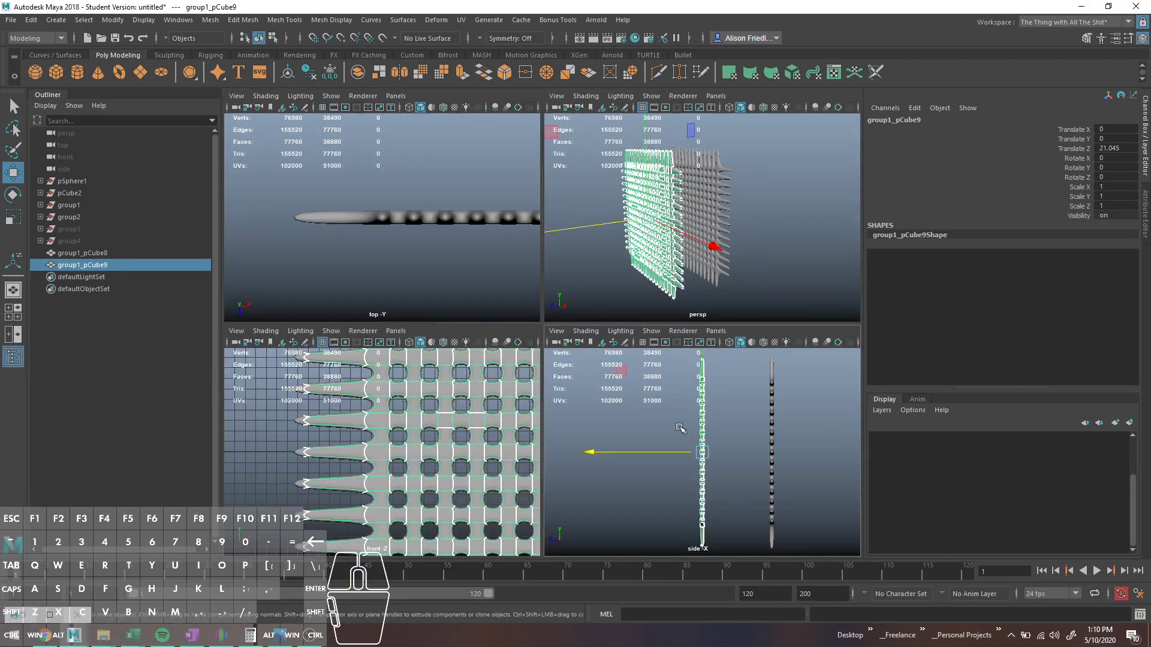
middle_click(620, 322)
left_click_drag(577, 308, 563, 298)
key("q")
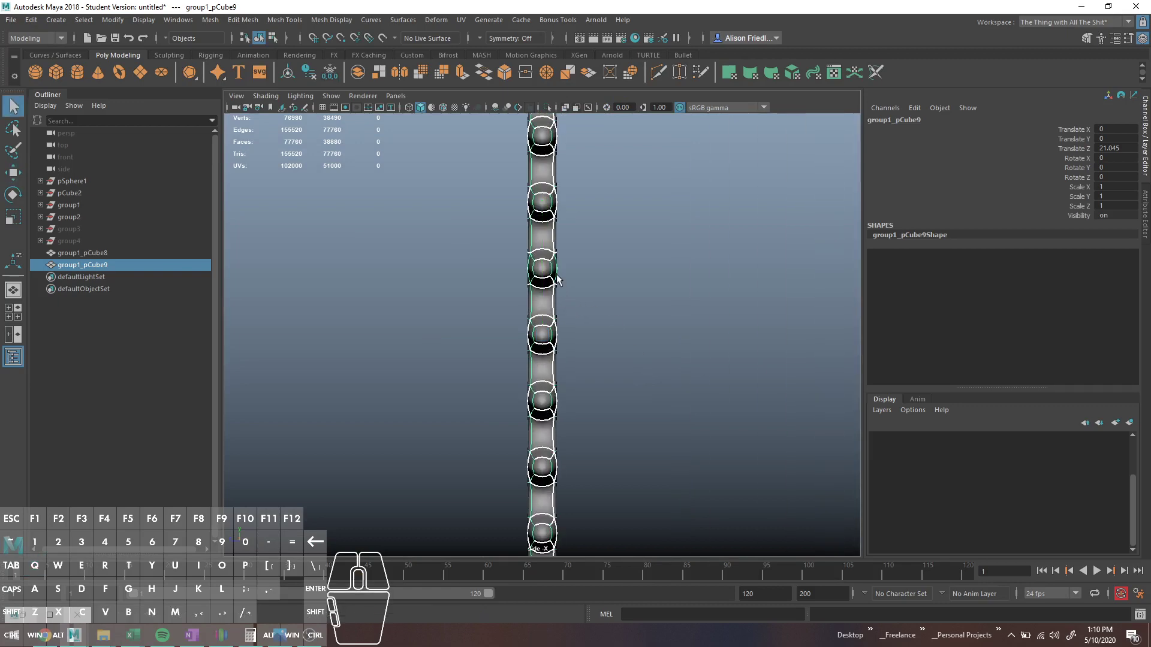
key("space")
key("space")
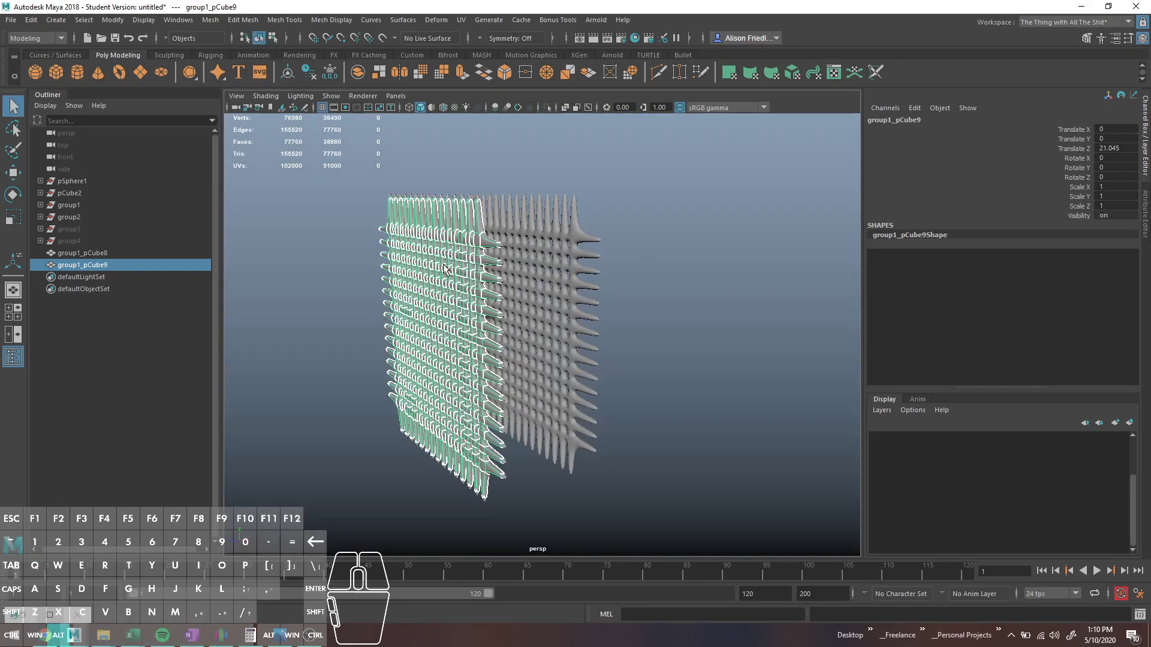
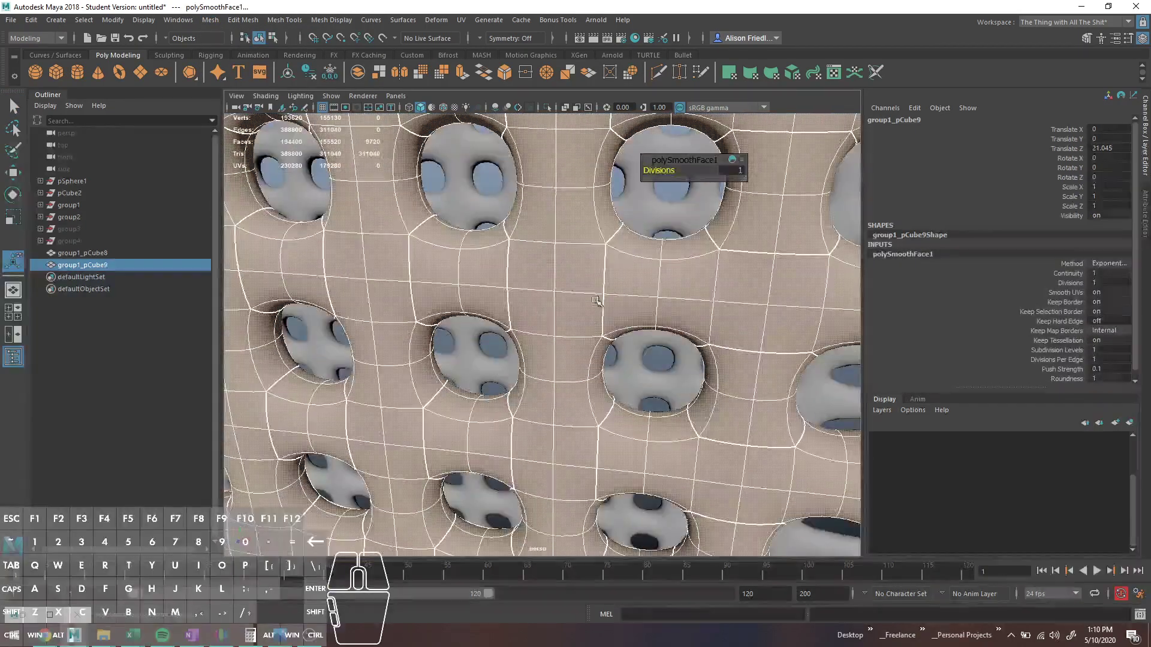
- Smooth the offset copy with one subdivision and inspect its rounded openings
left_click(606, 230)
key("f")
middle_click(586, 305)
right_click(582, 299)
left_click(580, 293)
right_click(584, 305)
left_click(585, 316)
left_click(575, 303)
key("f")
left_click(580, 324)
scroll("up", 3)
left_click(584, 298)
- Duplicate the mesh again to make a third lattice copy
right_click(459, 229)
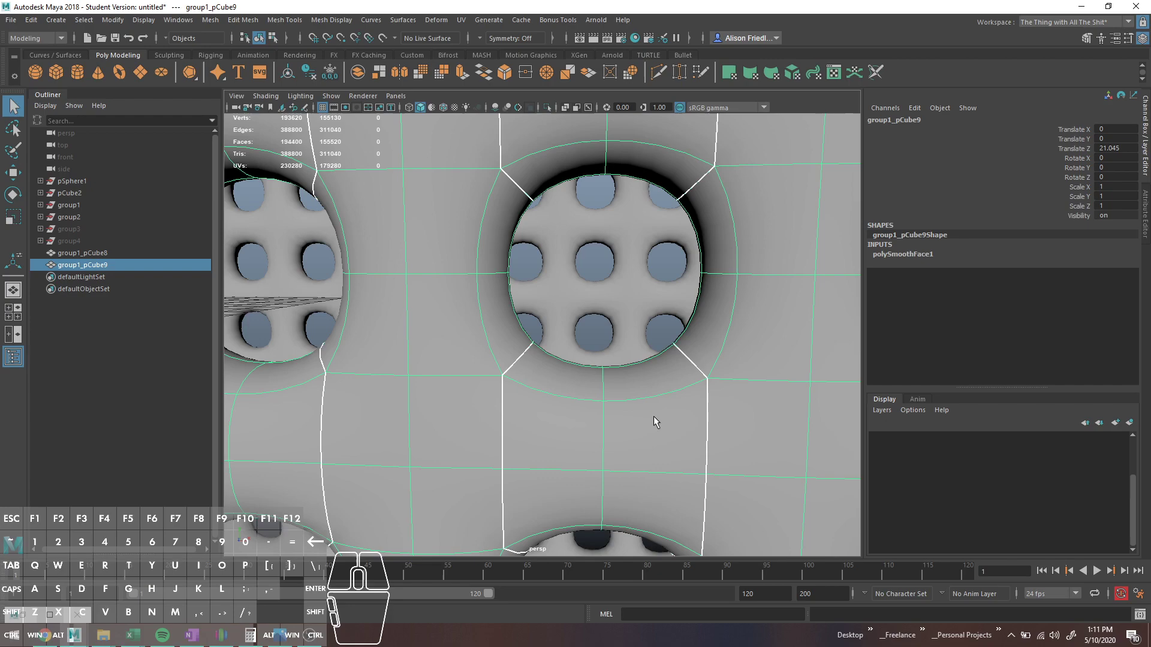
key("1")
key("3")
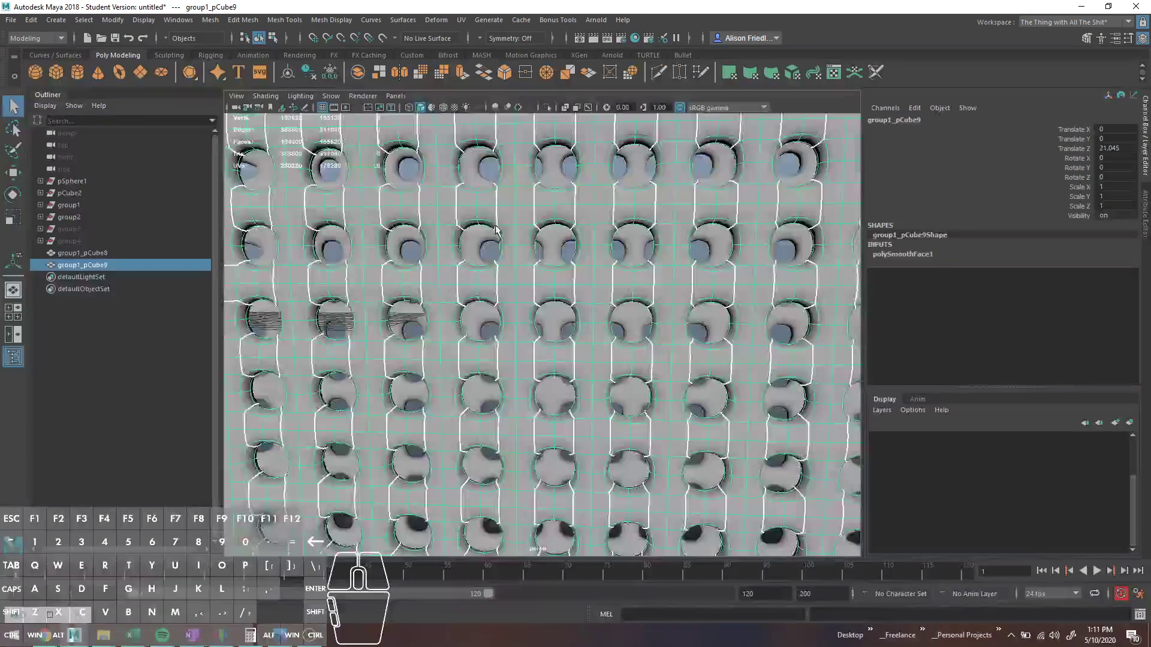
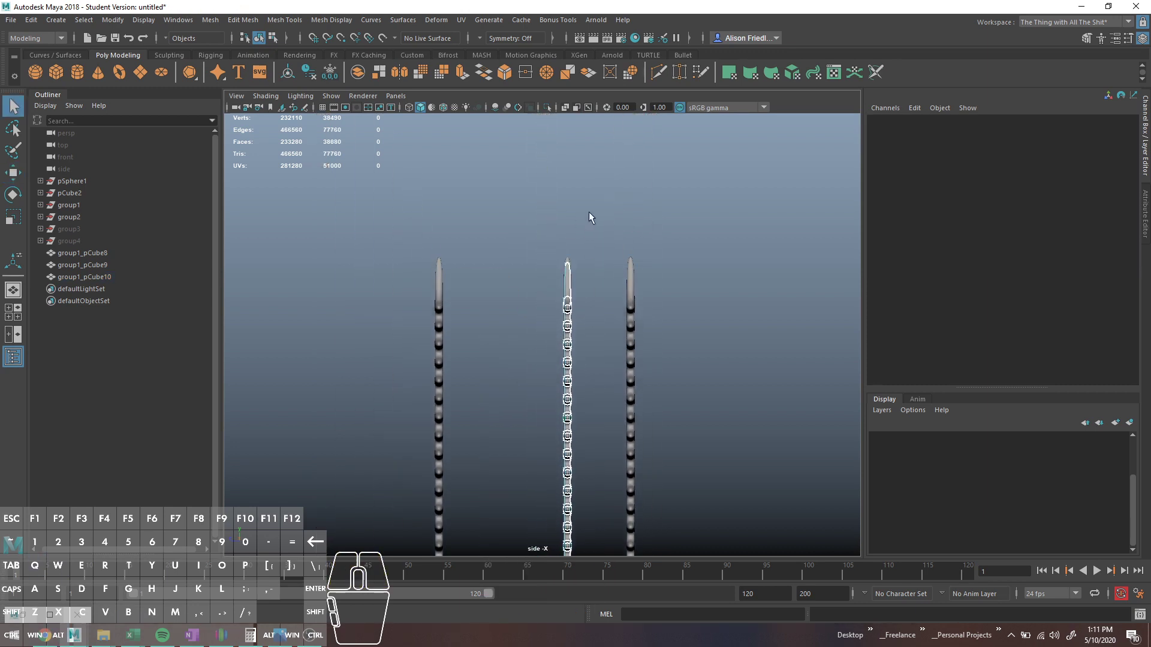
- Marquee-select and delete stretches of faces on group1_pCube8 in several passes, opening gaps among its bars
key("1")
left_click_drag(613, 233, 572, 453)
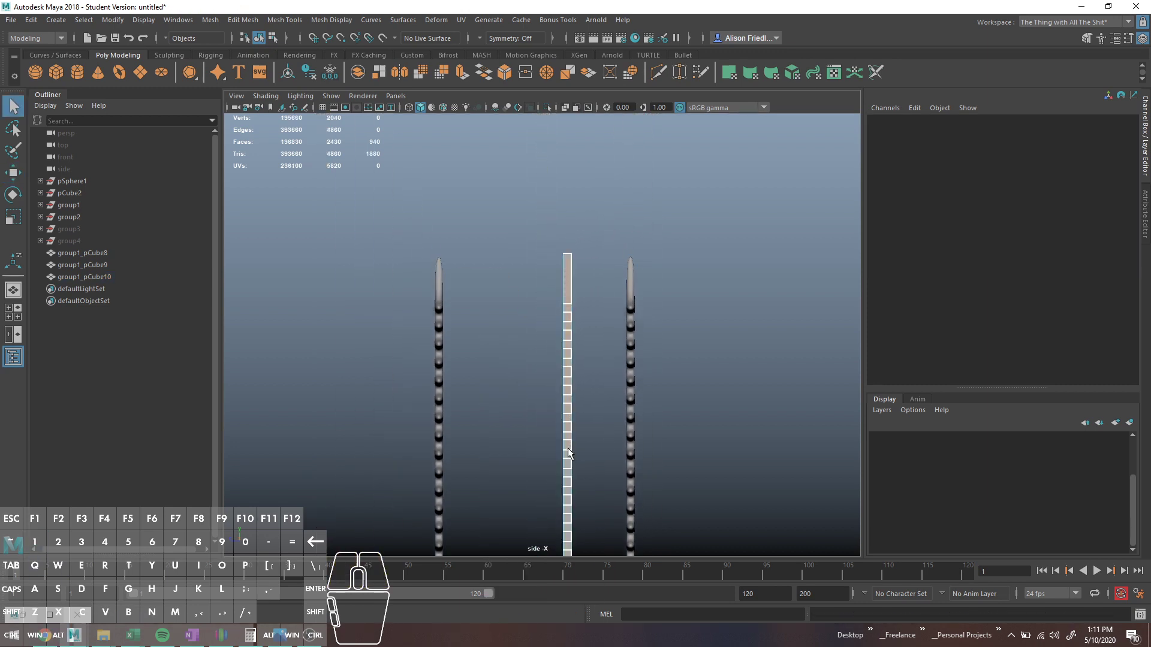
middle_click(589, 494)
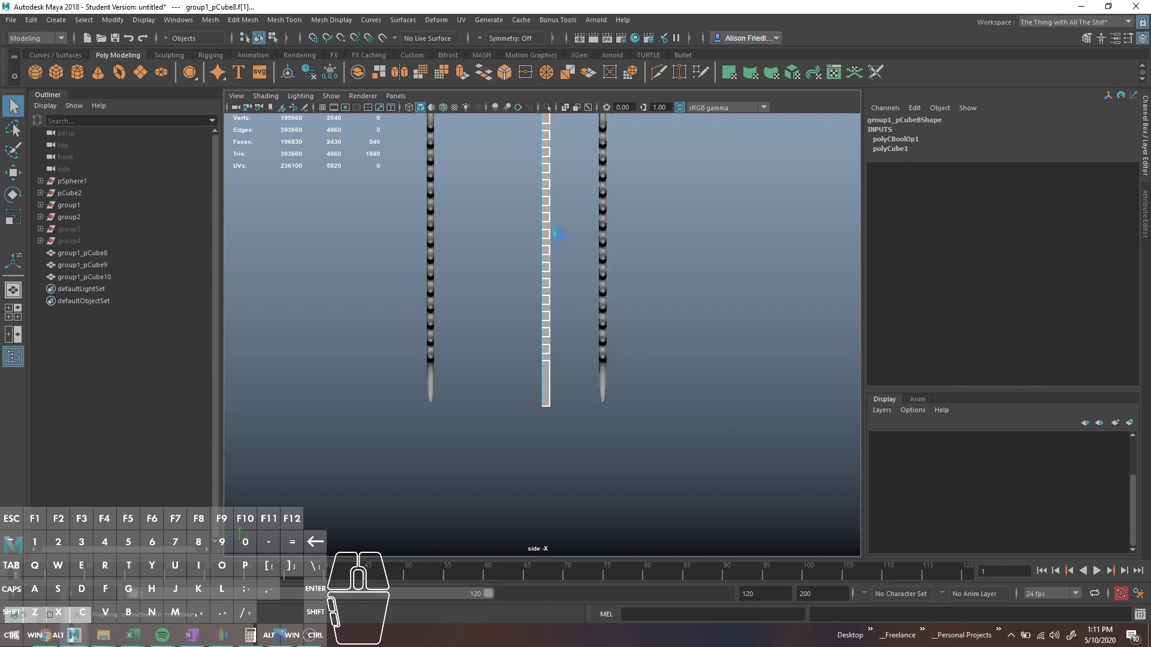
left_click_drag(576, 127, 549, 454)
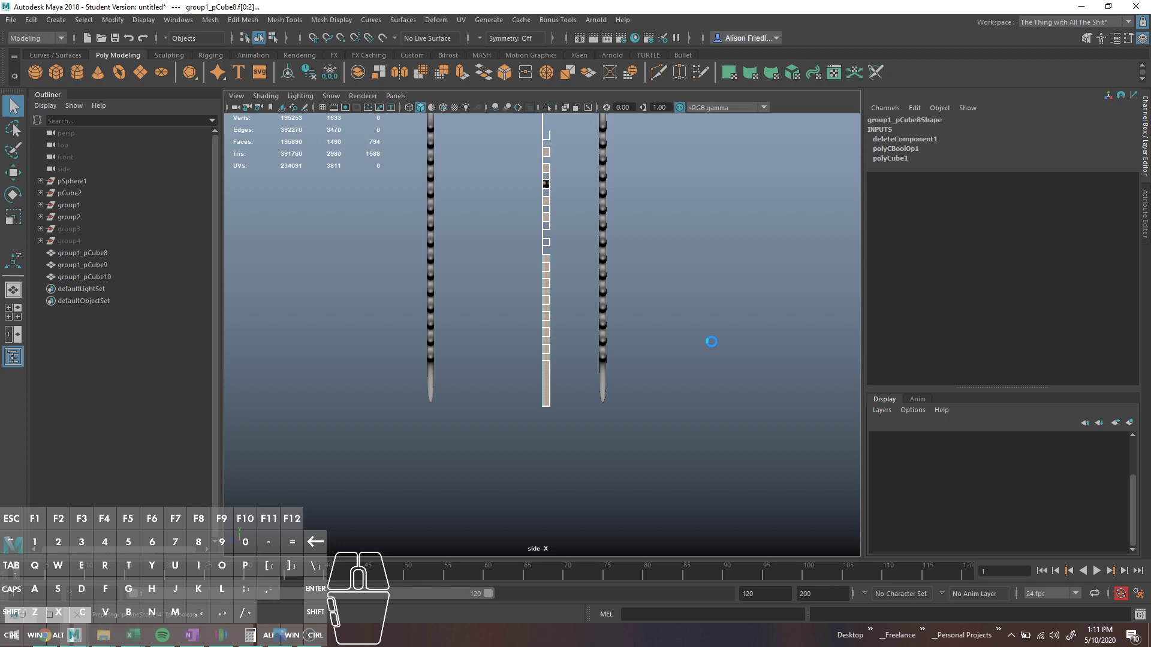
left_click_drag(579, 222, 549, 356)
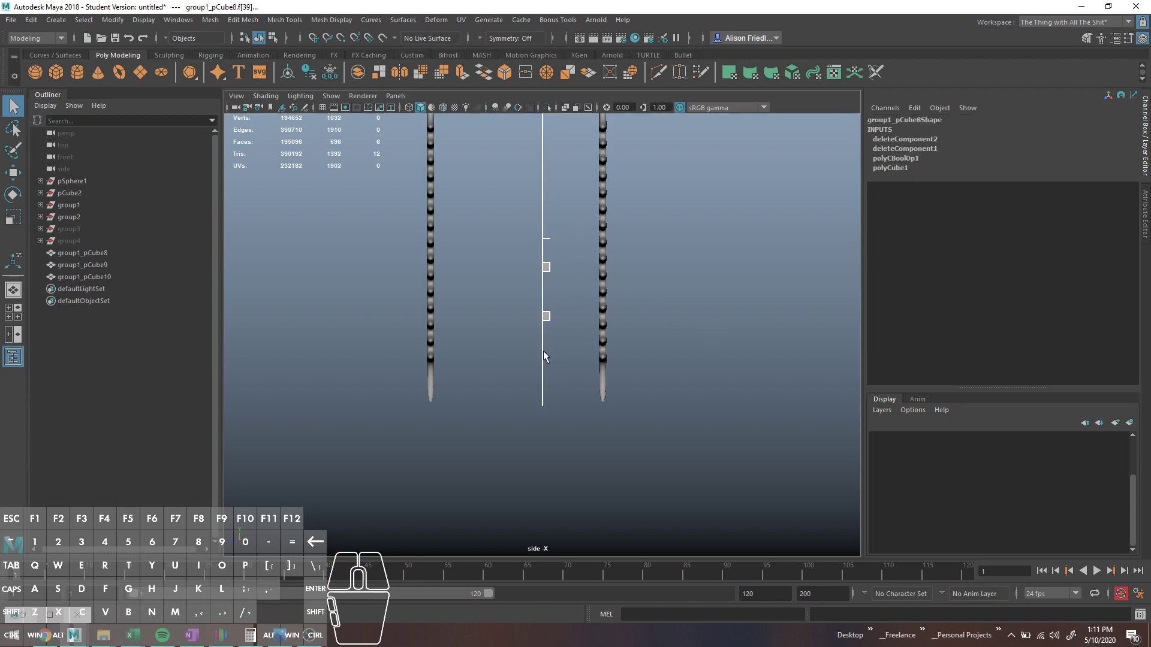
left_click_drag(574, 233, 548, 297)
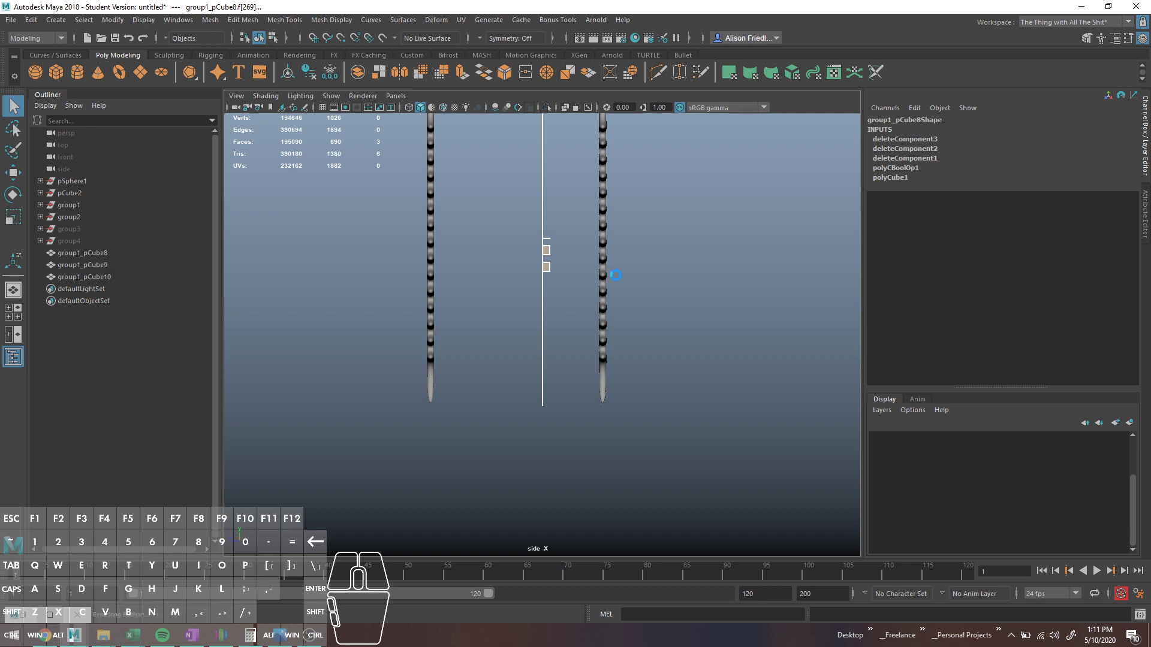
middle_click(549, 196)
left_click_drag(587, 184, 551, 512)
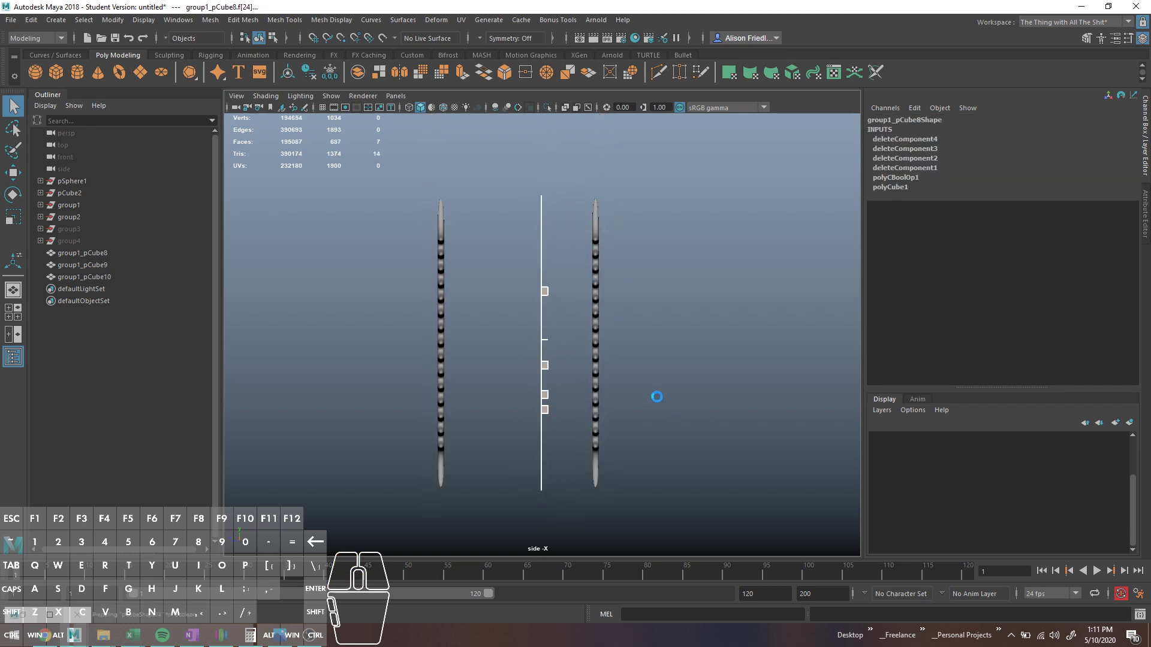
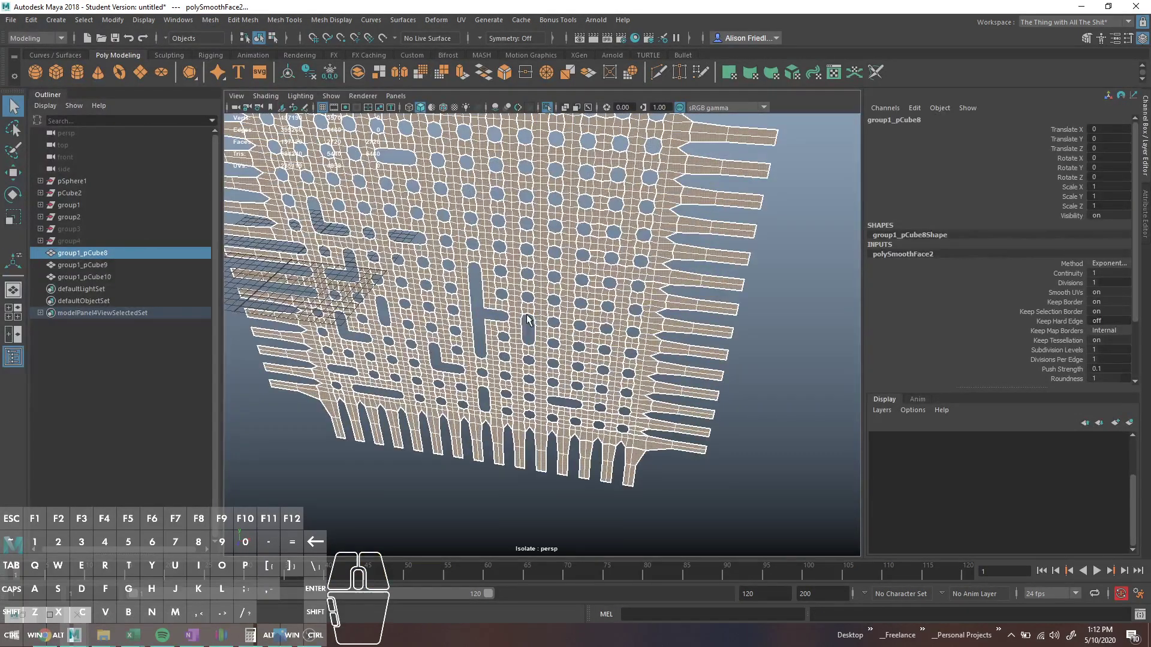
- Smooth group1_pCube8 with one division and orbit to inspect its rounded holes and bar gaps
left_click(528, 326)
left_click_drag(567, 281, 546, 271)
left_click(576, 266)
middle_click(628, 257)
left_click(577, 296)
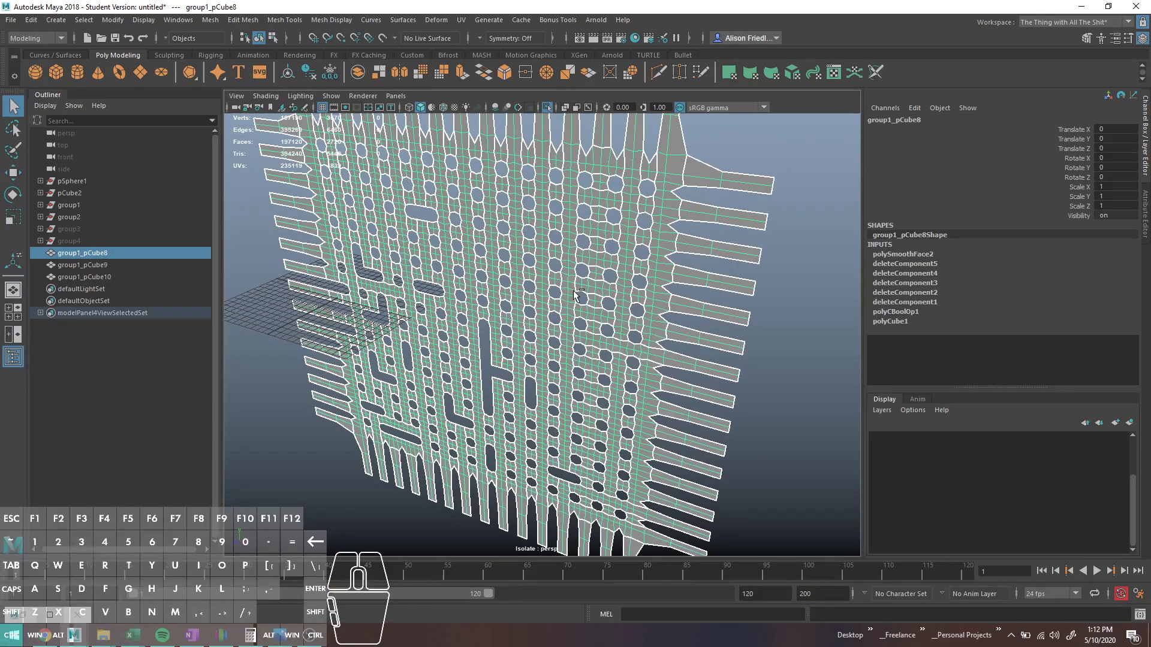
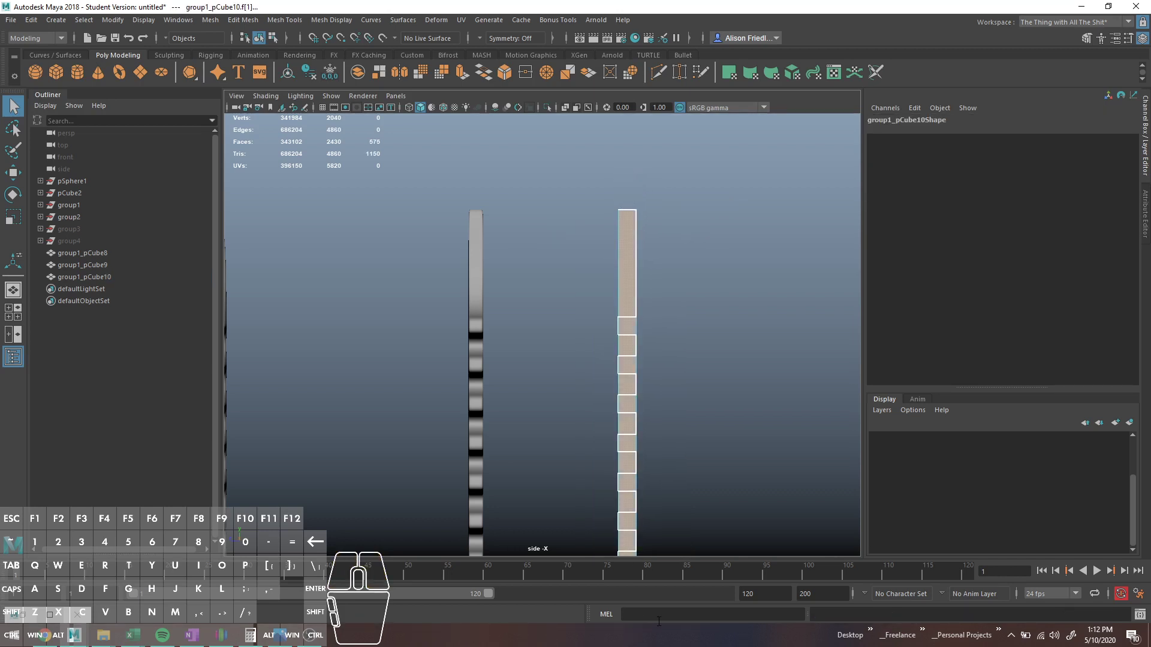
- Switch the third lattice copy to wireframe and pick a stretch of its faces for extrusion
middle_click(705, 454)
key("4")
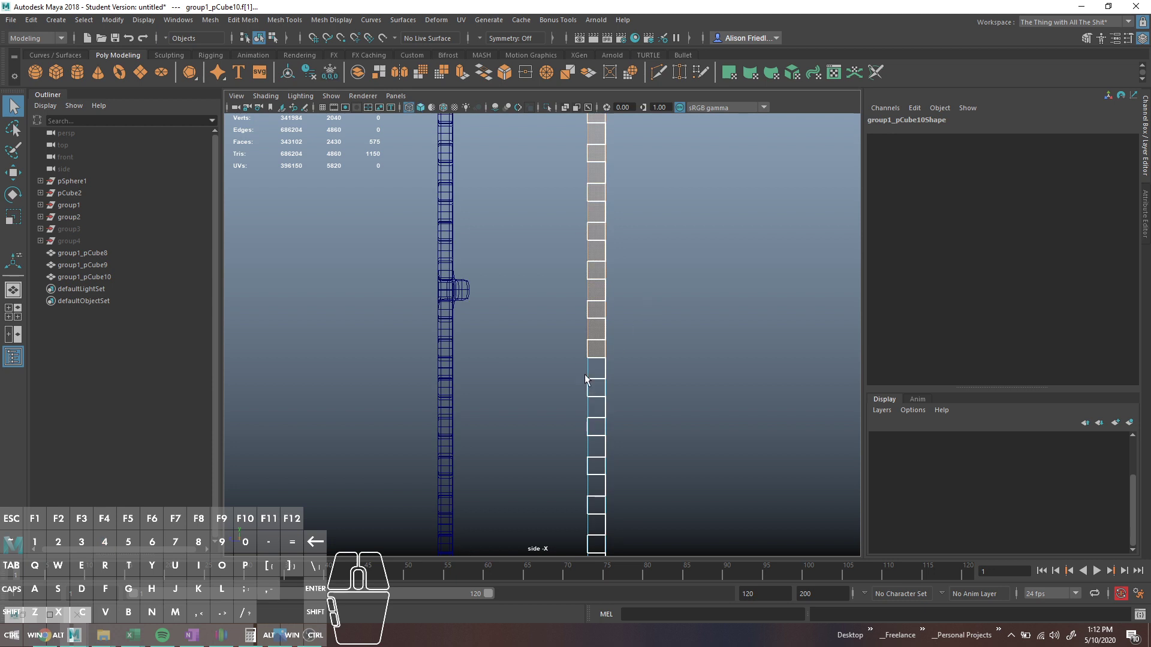
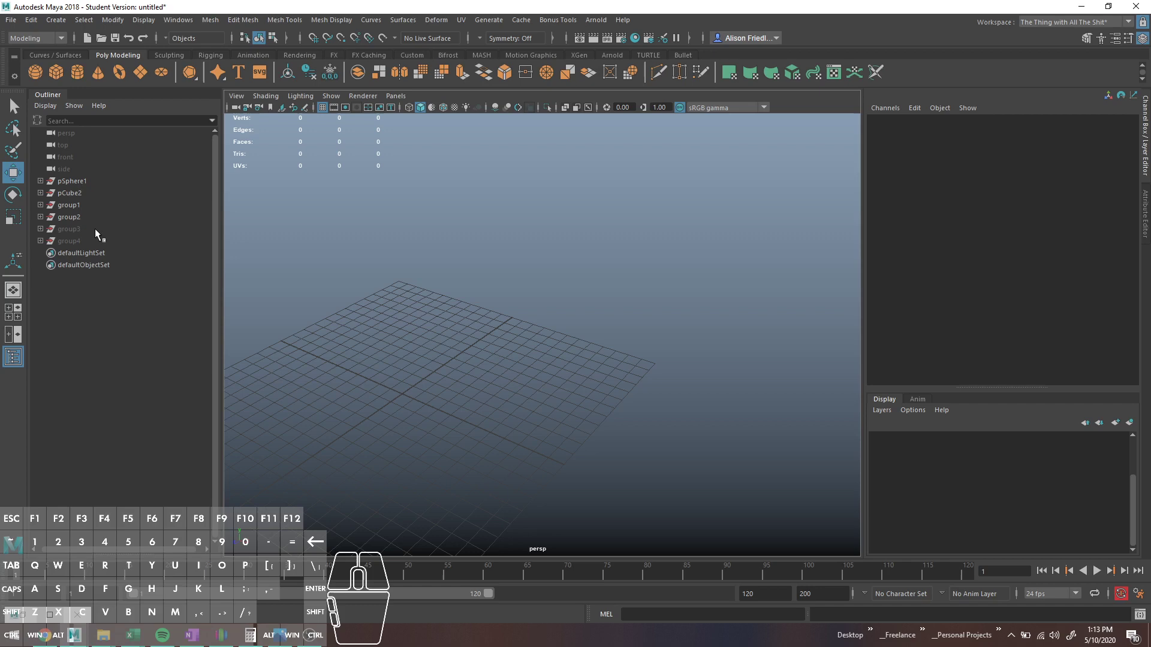
- Unhide the backup bar groups with Shift+H and select the first restored grid
left_click(94, 236)
key("shift+h")
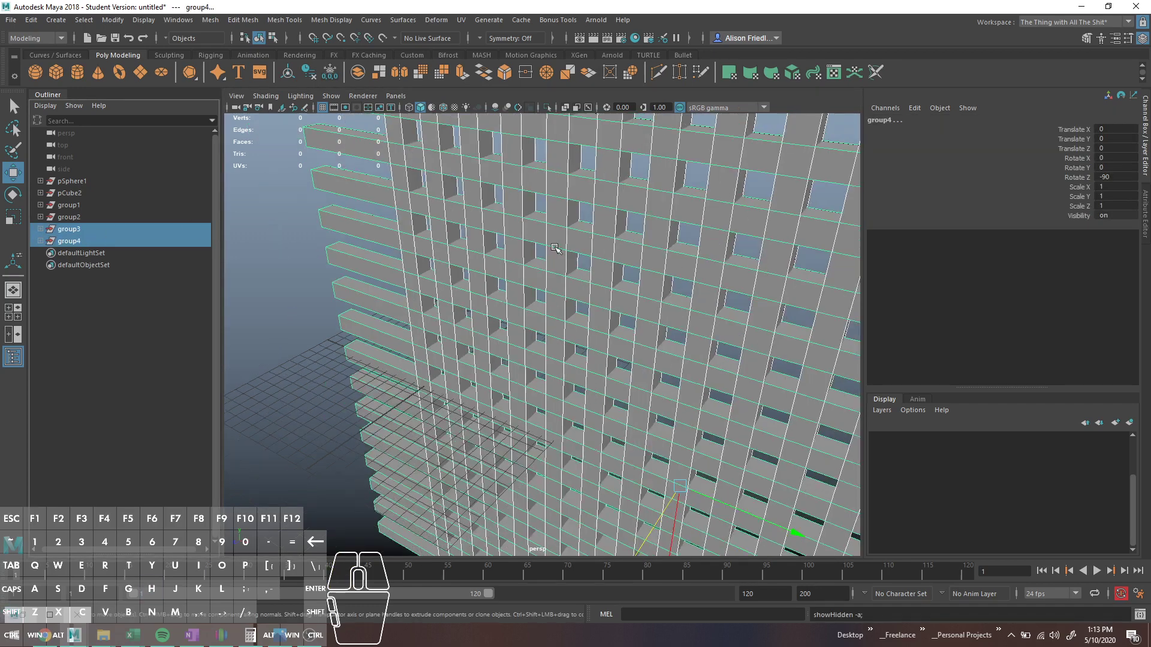
left_click(67, 232)
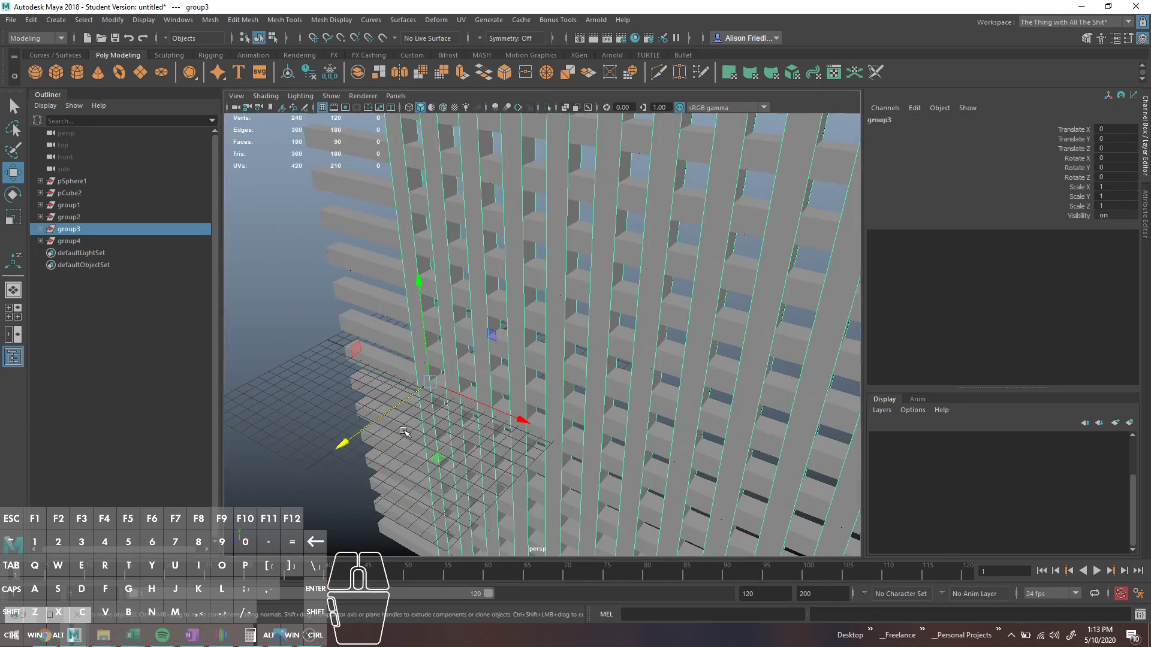
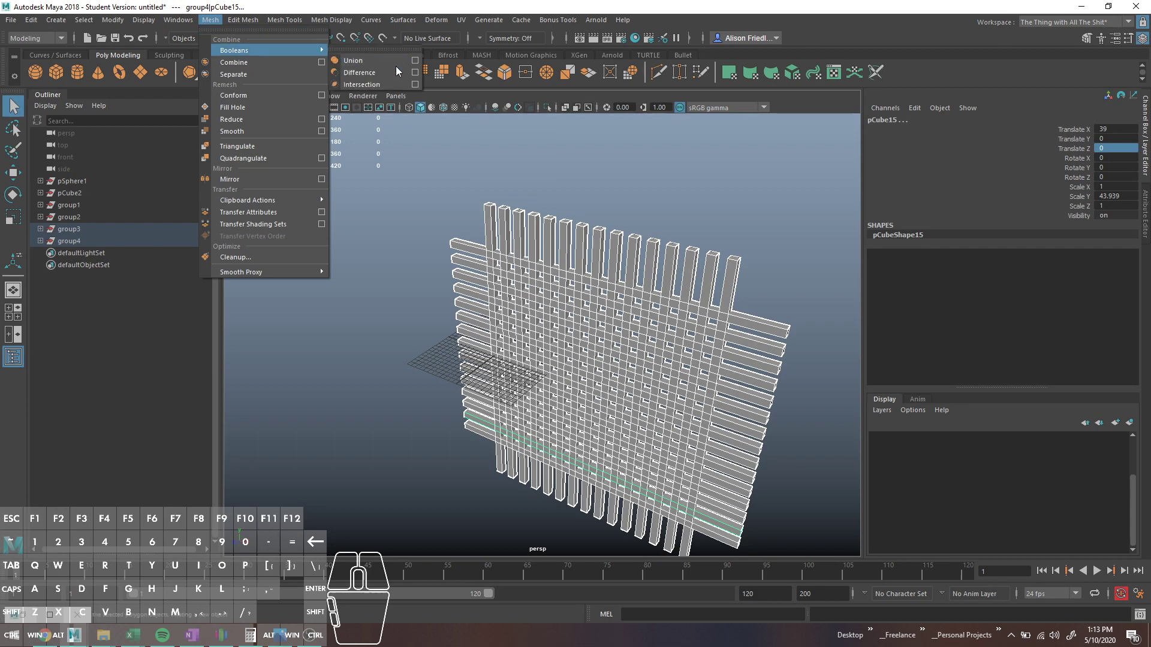
- Union the bar groups into one mesh, then delete every object to empty the scene
left_click(386, 68)
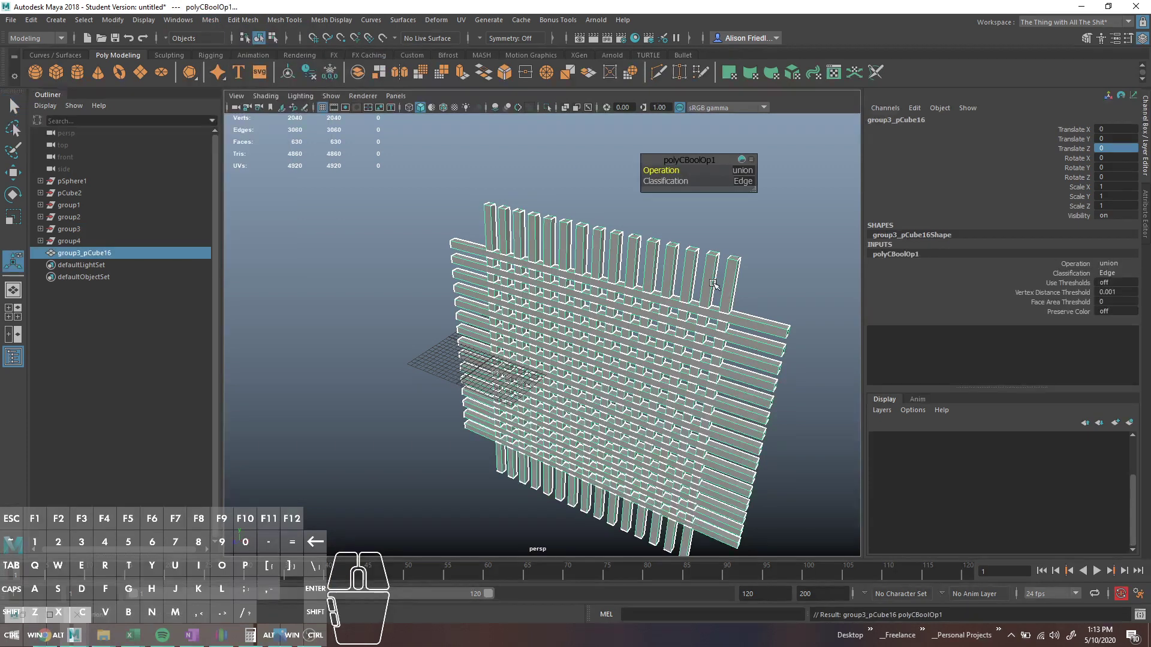
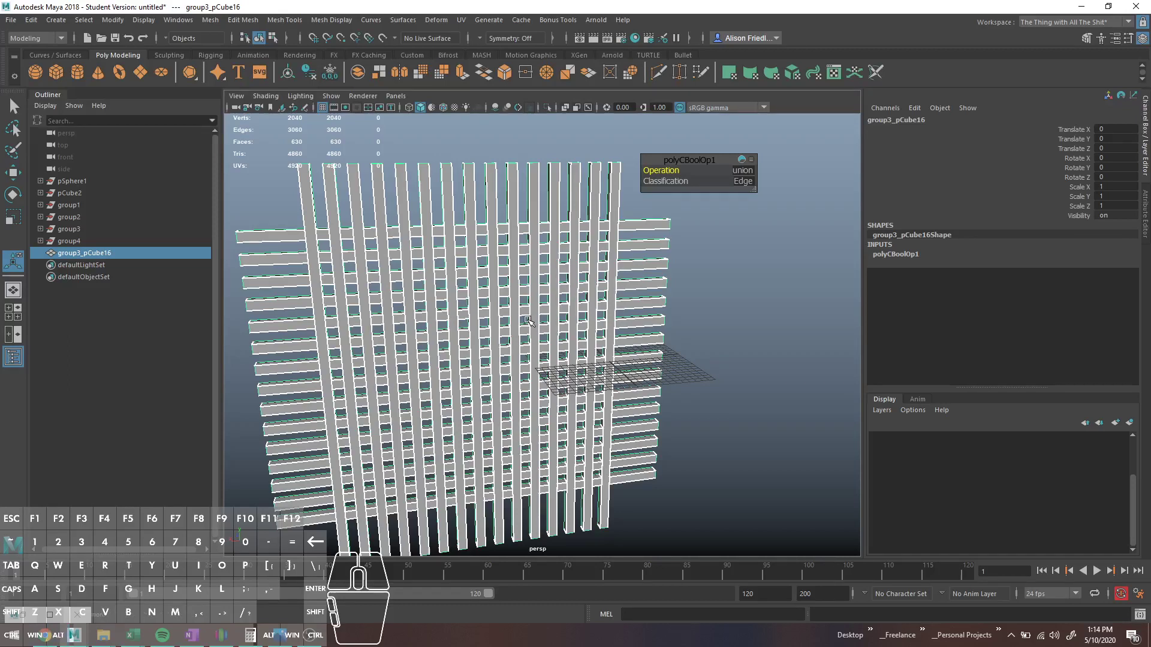
key("ctrl+z")
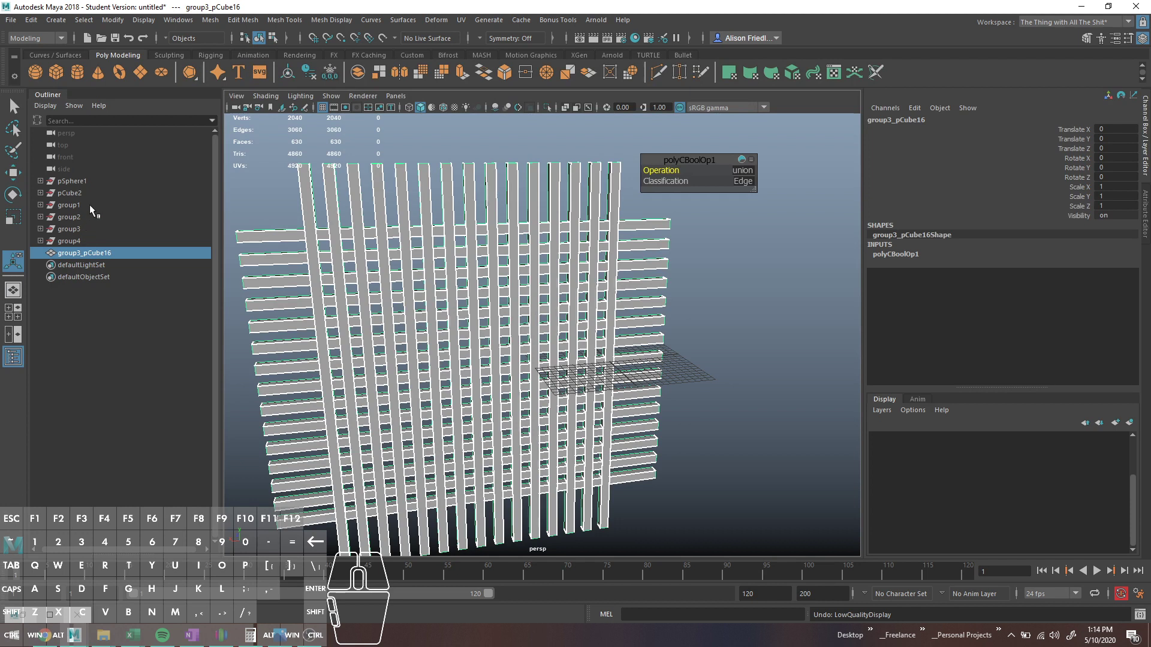
left_click(92, 203)
left_click(88, 196)
- Draw a long box with 11 height subdivisions and pick a face row, undoing a soft-select move
left_click(88, 183)
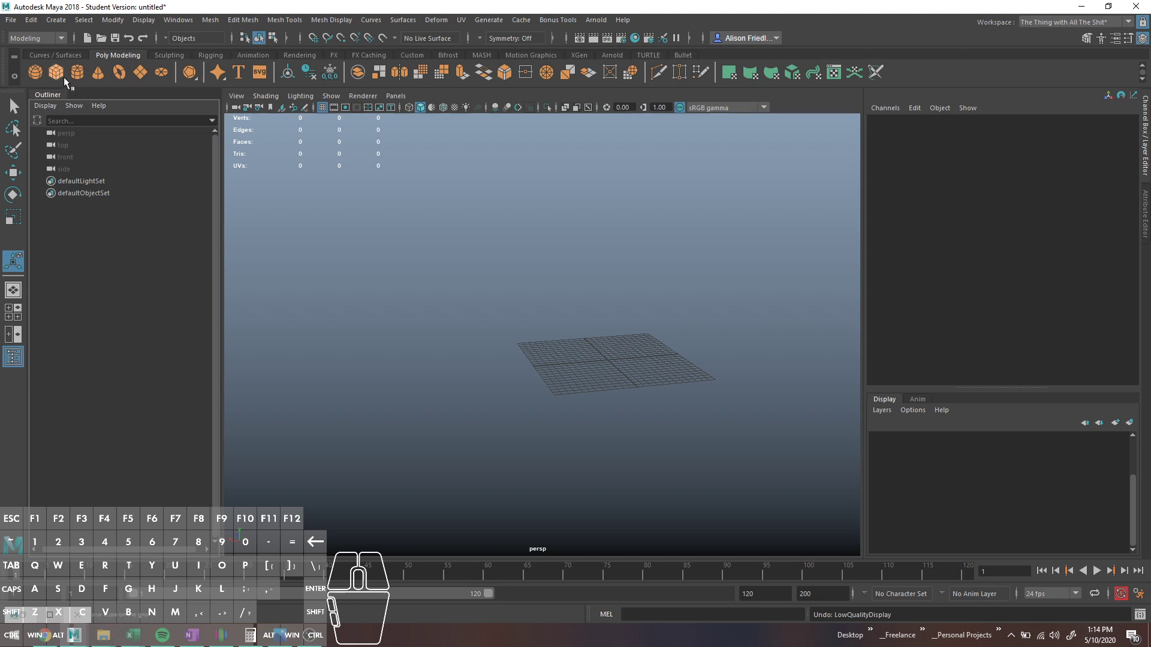
left_click(61, 78)
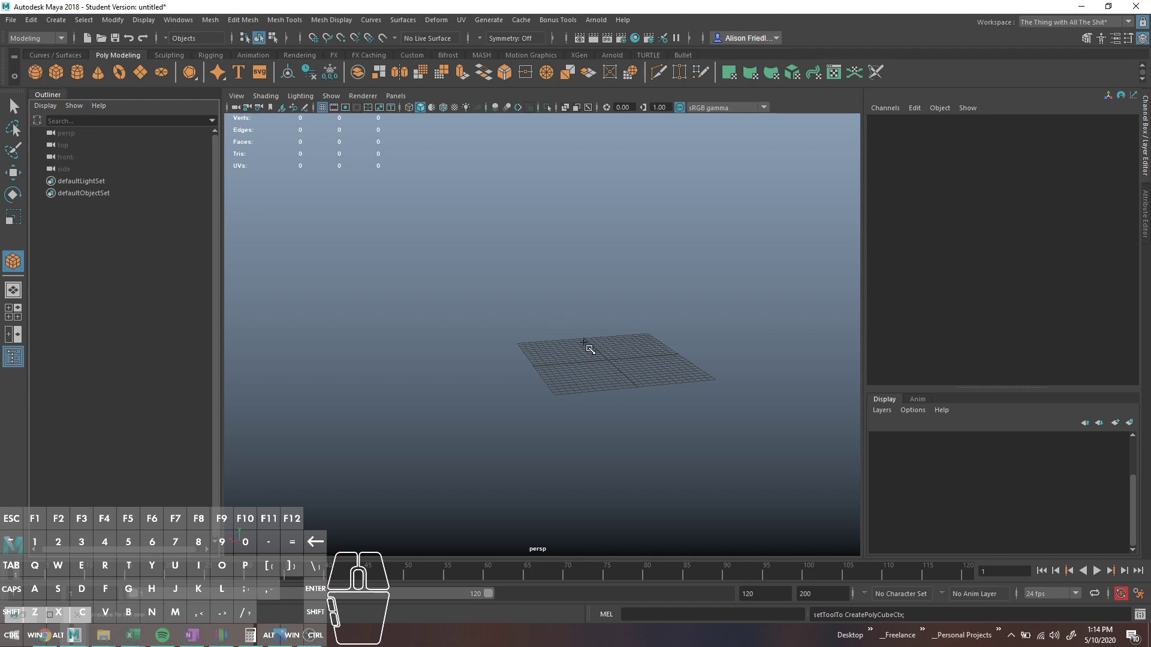
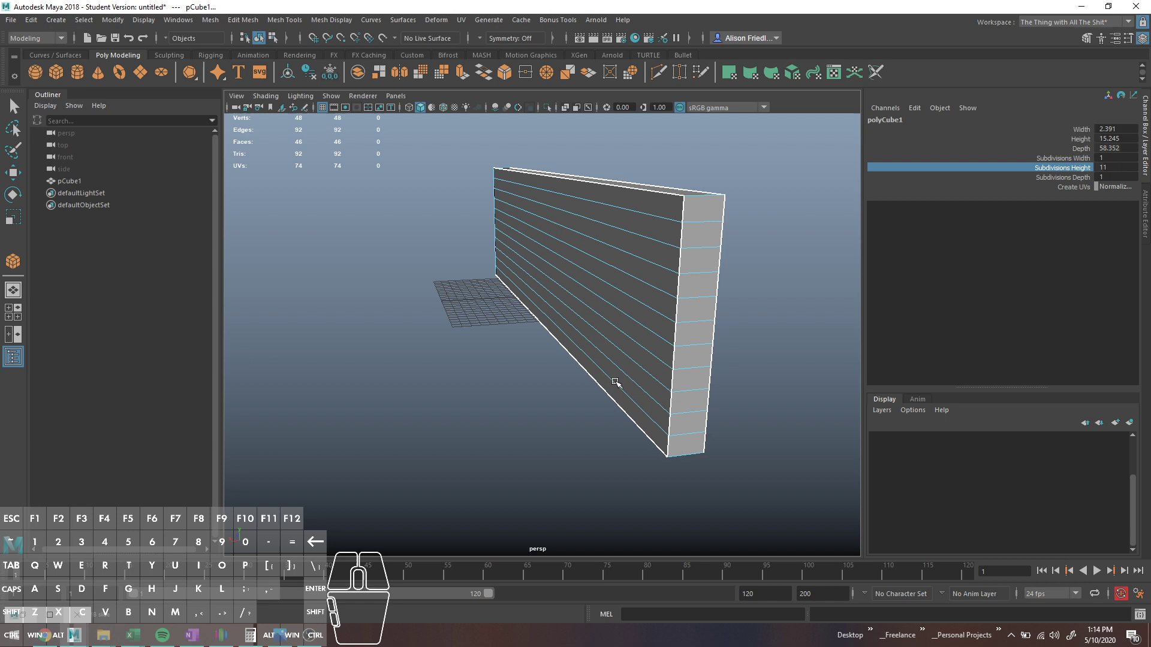
left_click(609, 381)
key("b")
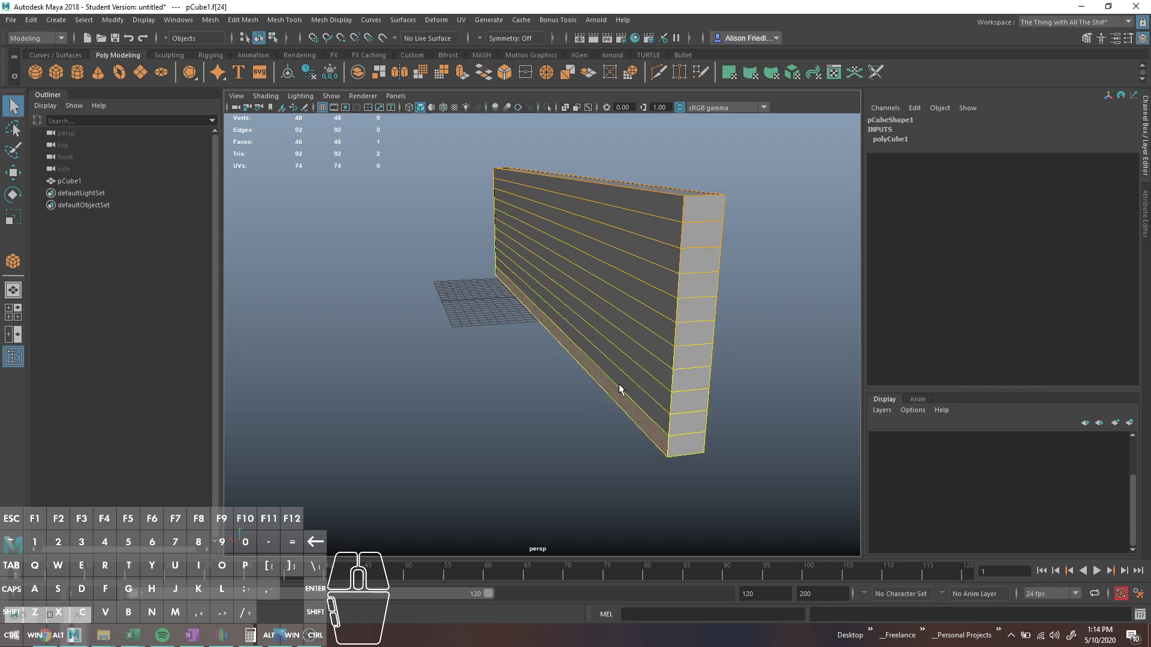
key("w")
left_click_drag(503, 325, 469, 334)
key("ctrl+z")
key("b")
key("q")
- Select a run of face rows and push them inward to form the first profile step
left_click(599, 358)
left_click(609, 343)
left_click(610, 329)
left_click(608, 314)
left_click_drag(521, 293, 498, 300)
key("q")
left_click(611, 333)
left_click(503, 307)
key("q")
- Move the remaining lower and top face rows to complete the stepped molding profile
left_click(594, 365)
left_click(592, 375)
key("w")
left_click_drag(446, 318, 416, 327)
key("q")
left_click(616, 212)
key("w")
left_click_drag(506, 202, 487, 208)
key("q")
right_click(592, 219)
right_click(649, 212)
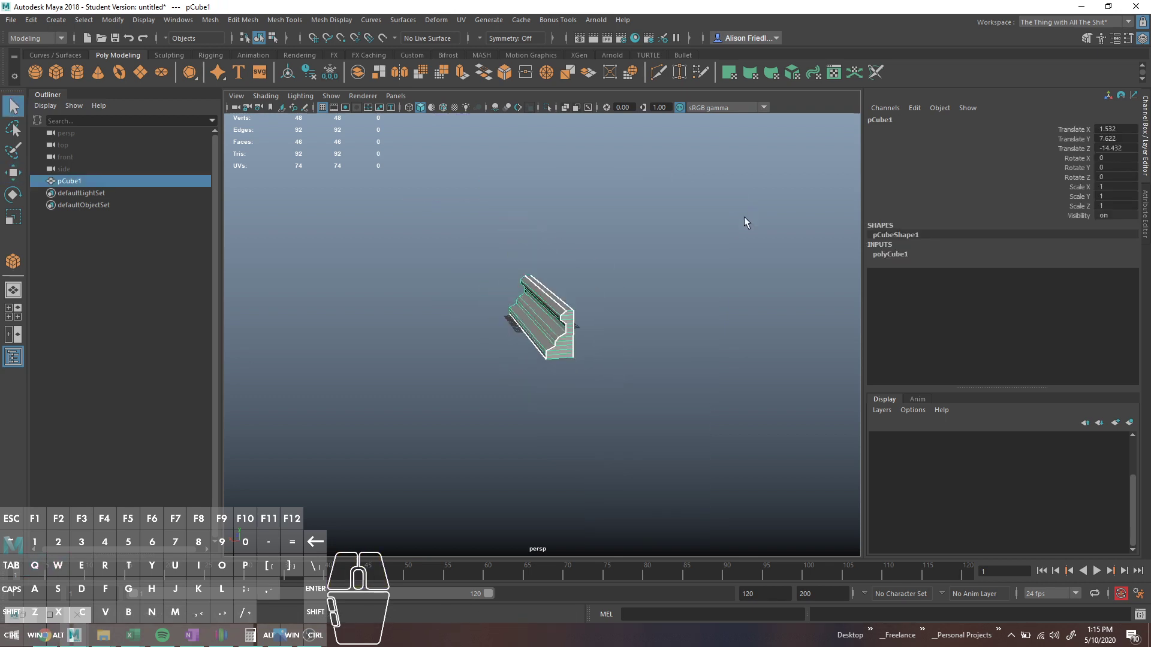
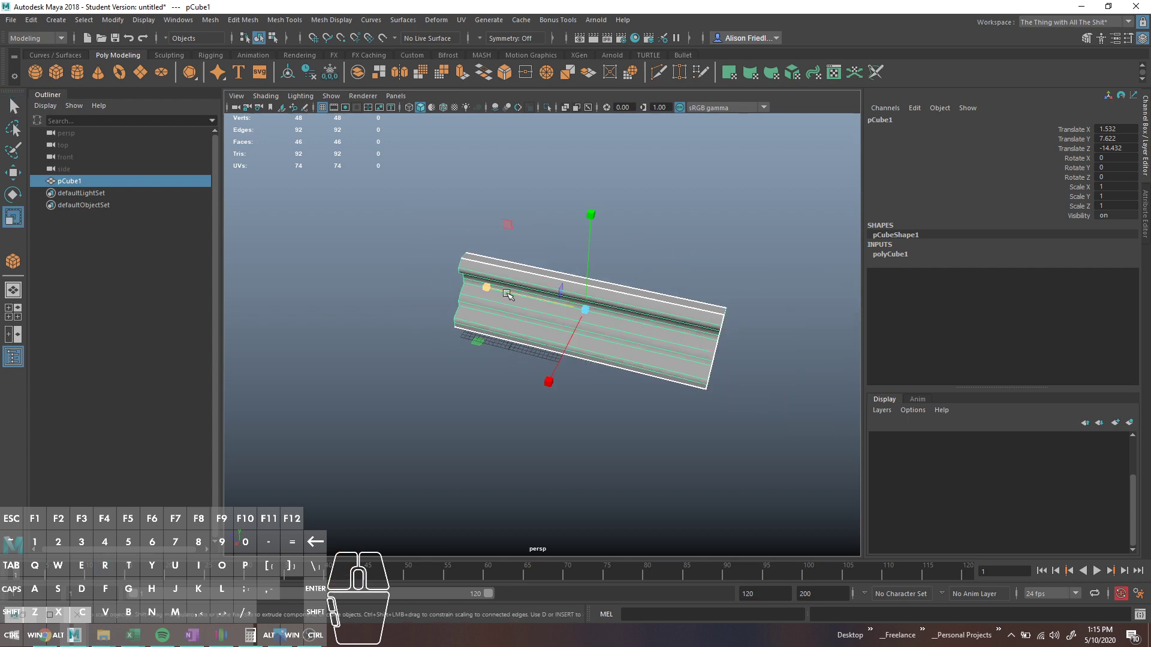
- Duplicate pCube1 and rotate the copy 90 degrees on Y so the bars cross
left_click_drag(485, 283, 396, 259)
key("ctrl+d")
key("e")
left_click_drag(502, 351, 649, 426)
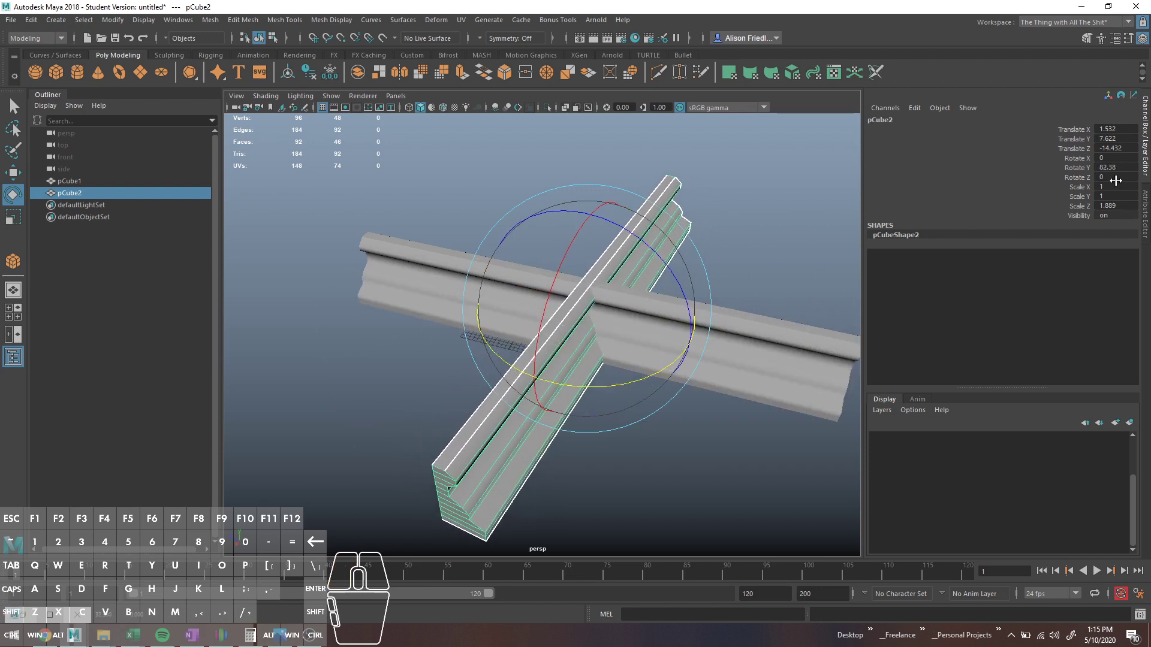
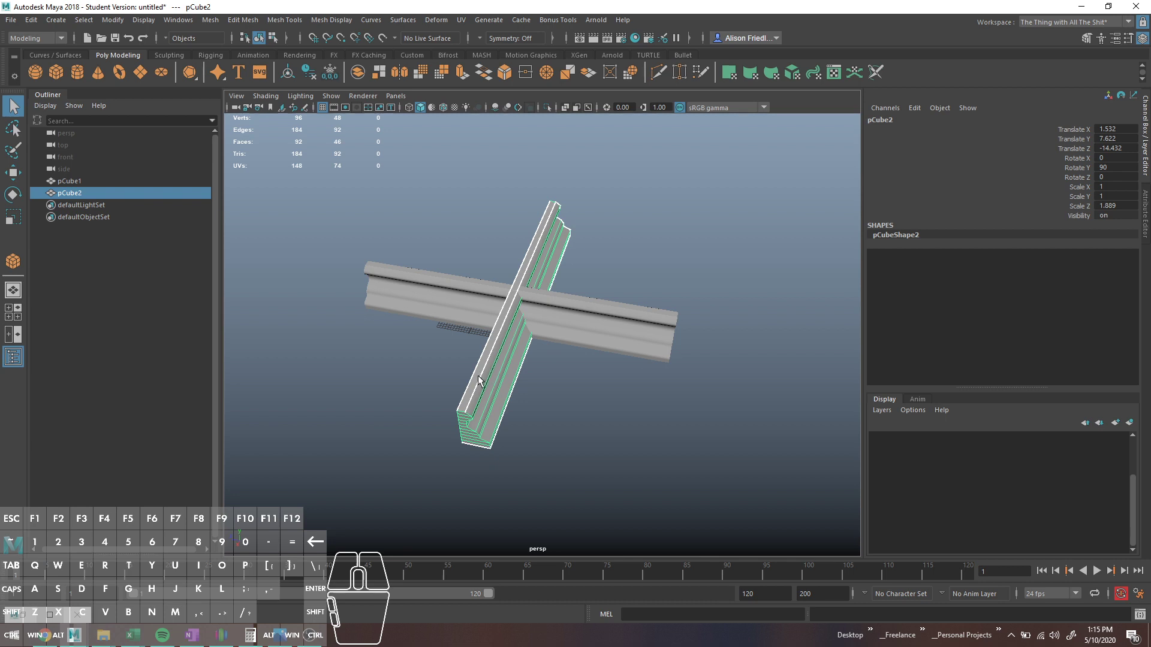
- Select the original bar and the rotated copy together for the Boolean
left_click(572, 336)
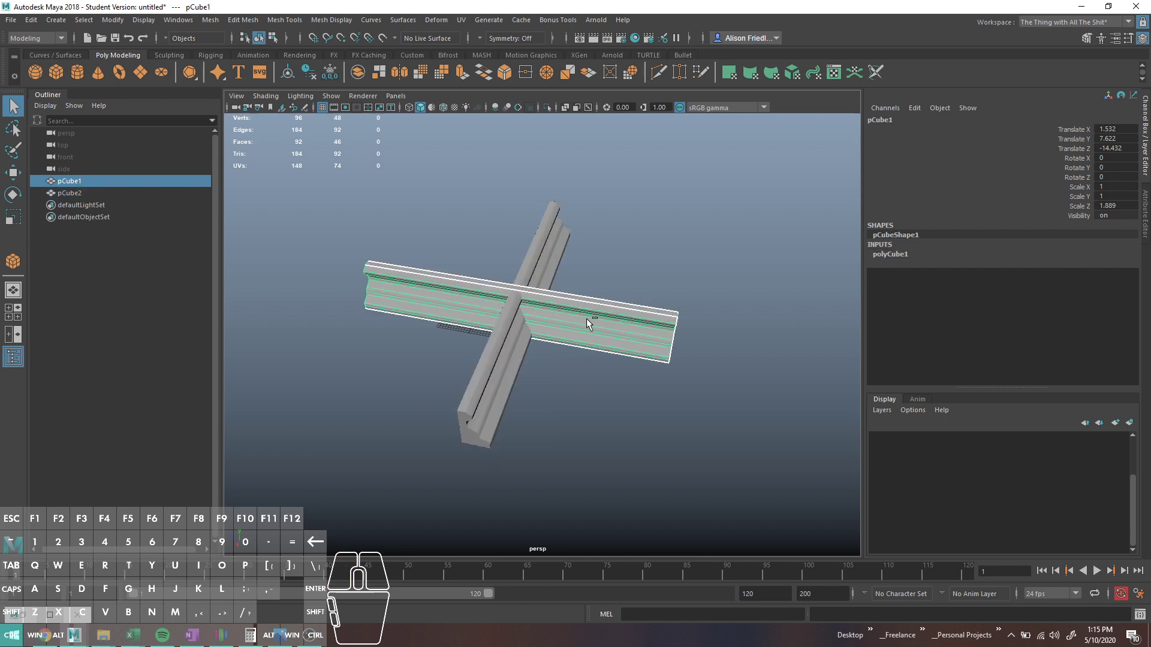
key("ctrl+d")
key("ctrl+h")
left_click(522, 245)
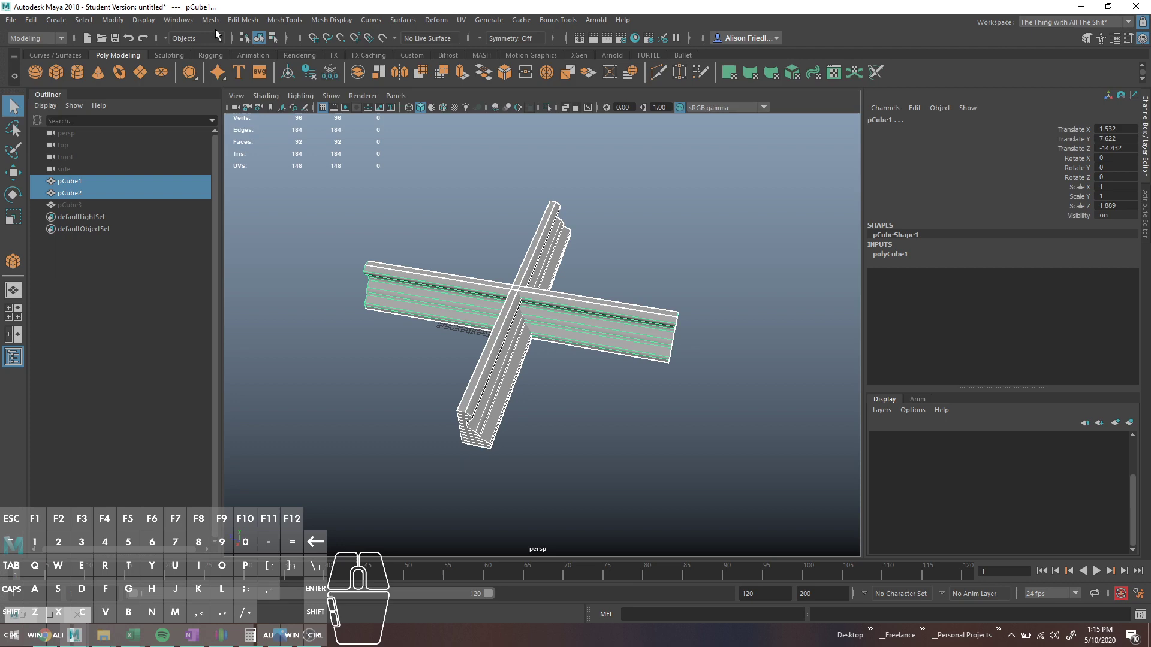
- Union the two crossing bars with Classification set to Normal and check the smooth preview
left_click_drag(212, 25, 353, 60)
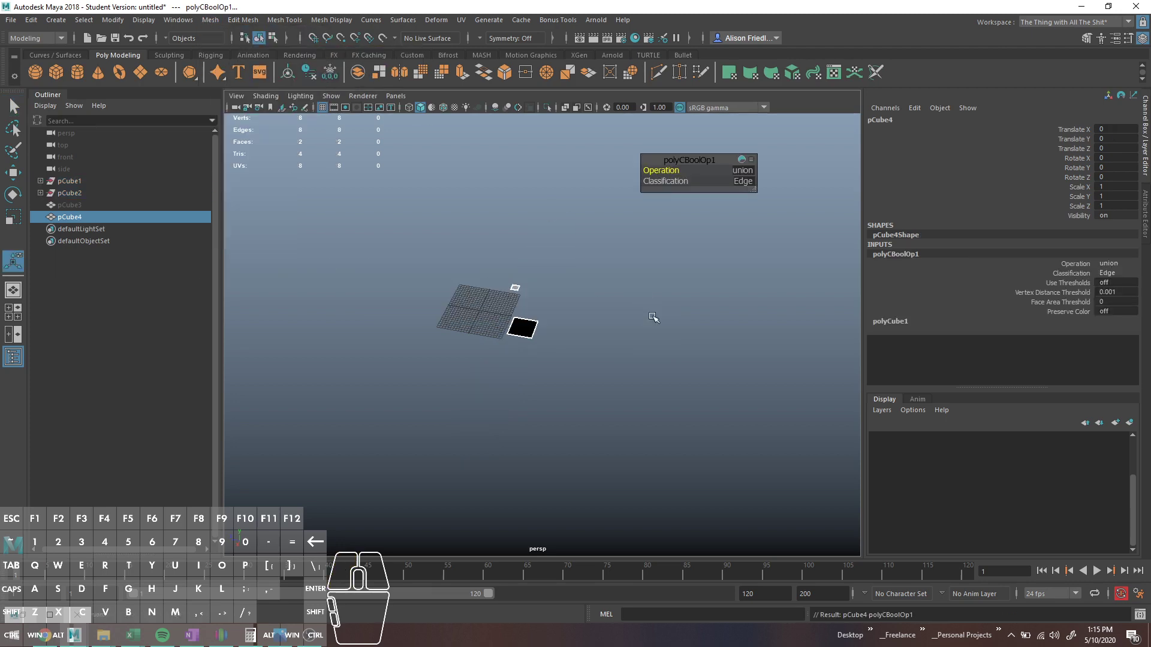
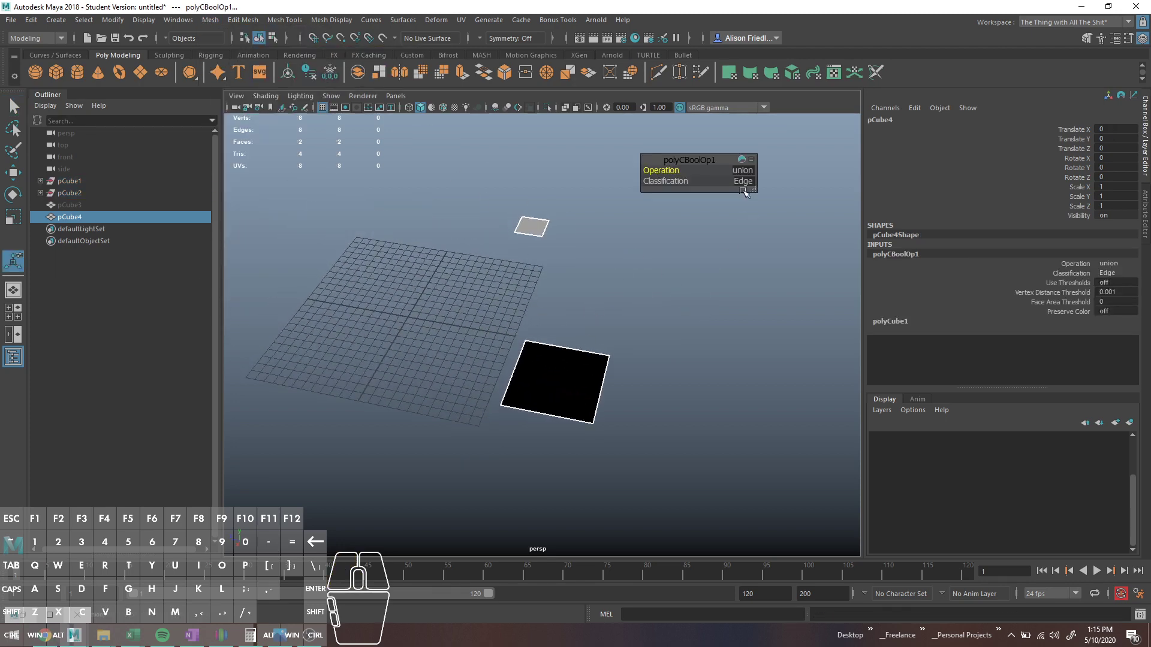
left_click(742, 186)
left_click(762, 207)
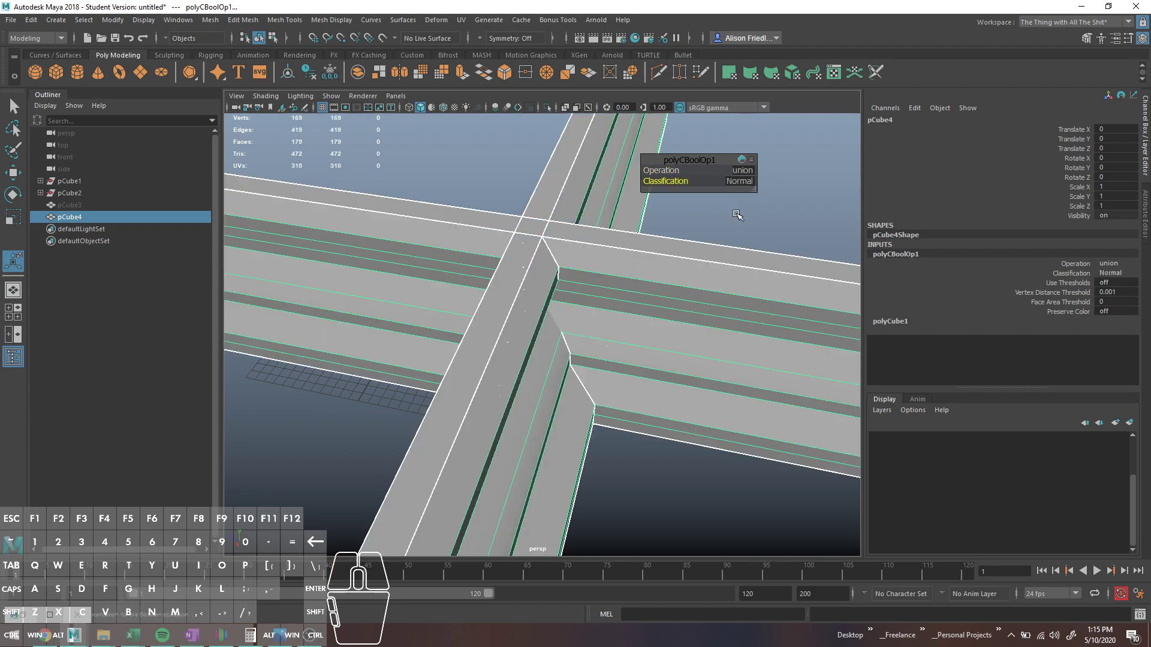
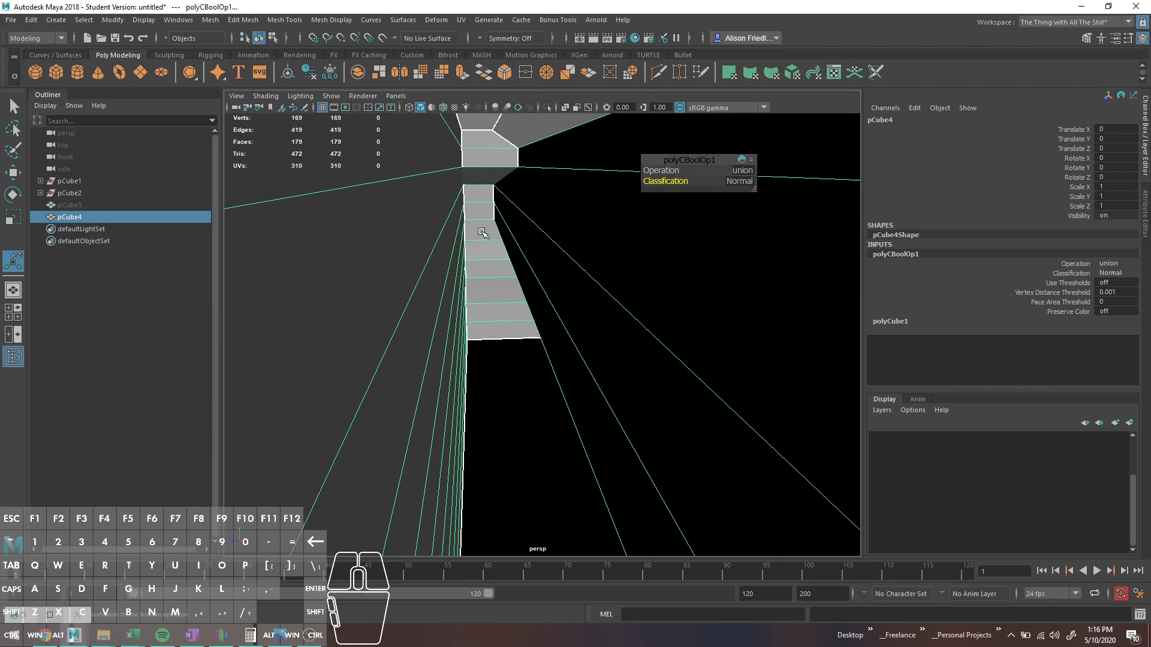
key("3")
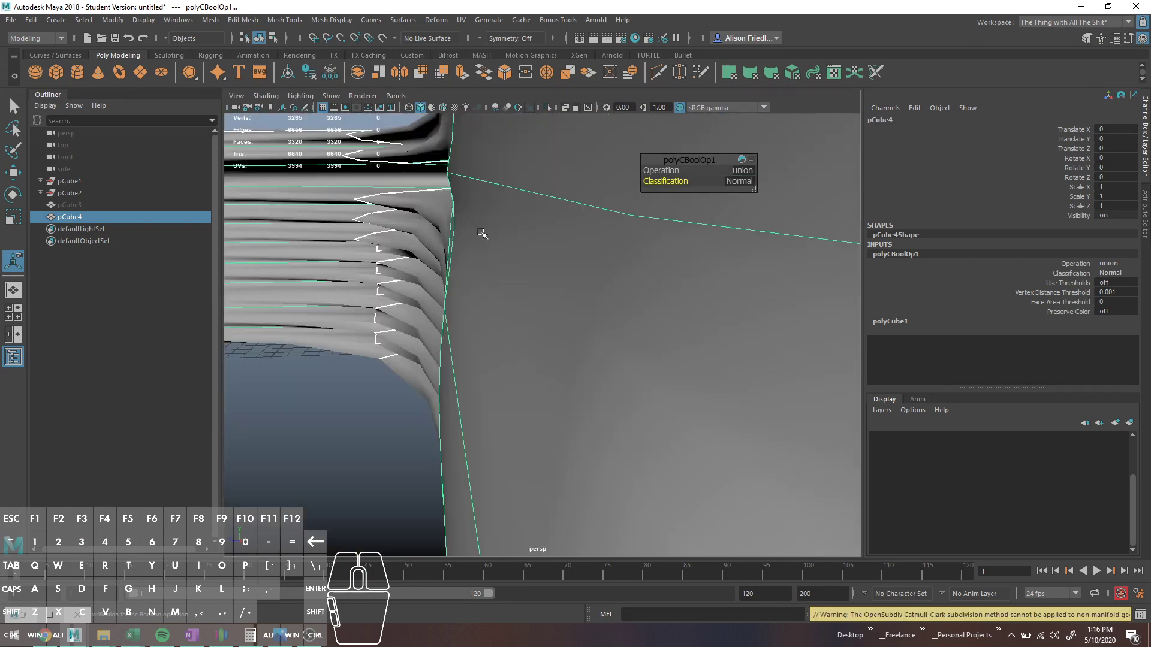
key("5")
key("1")
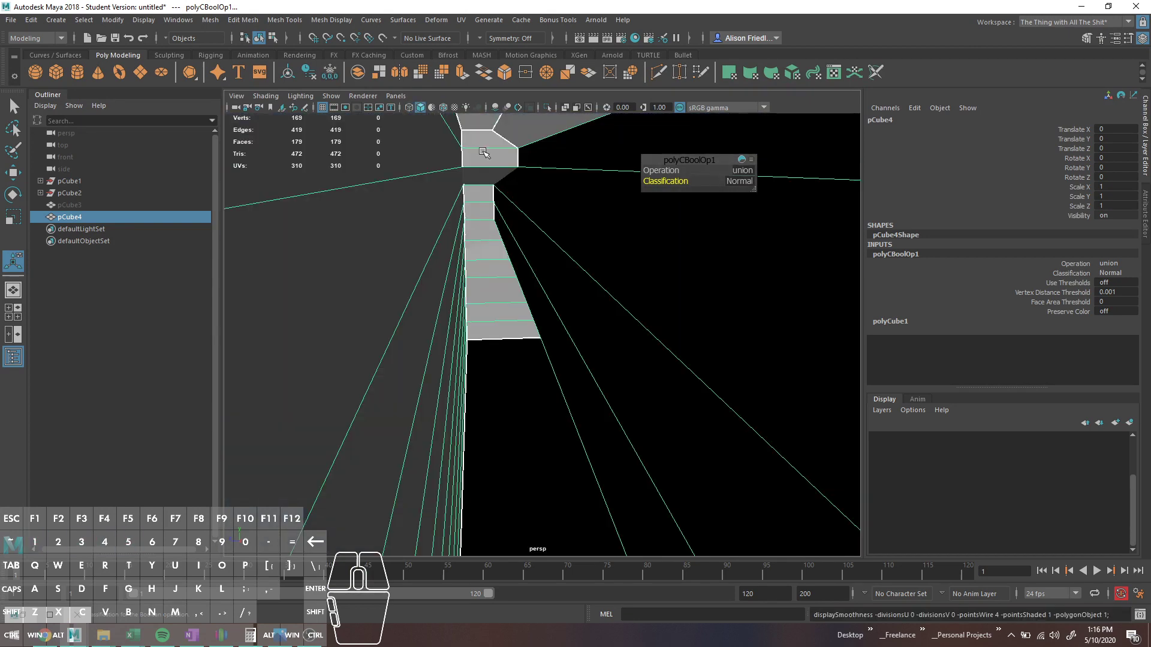
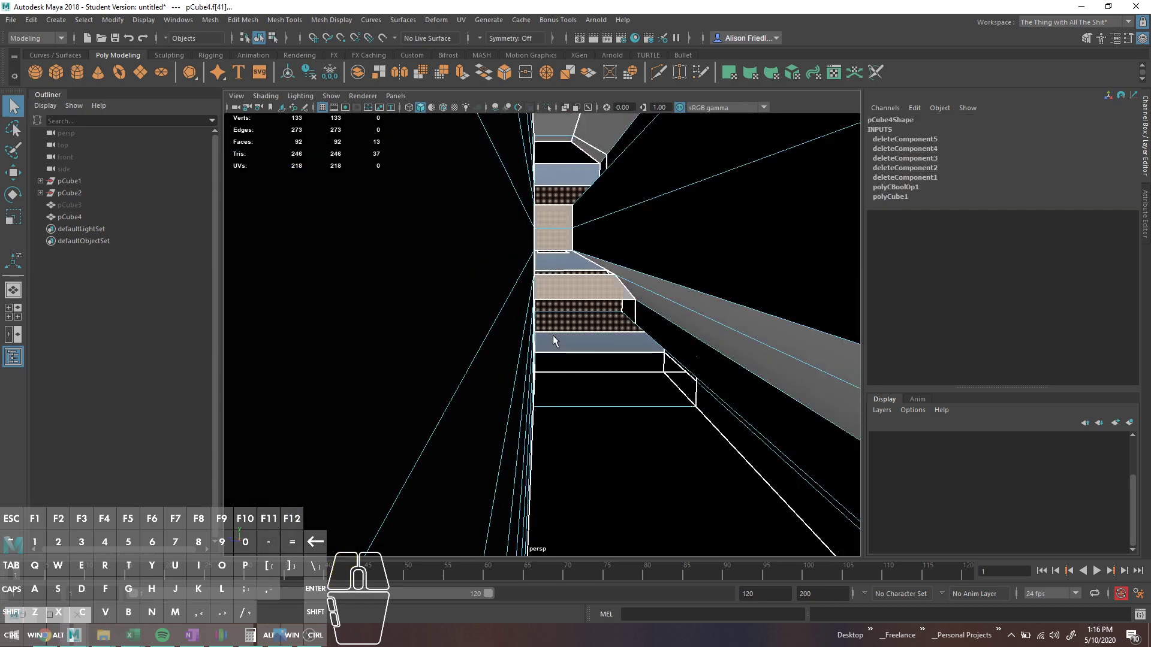
- Select the faces around the joint of the fused molding mesh
left_click_drag(581, 350, 579, 347)
left_click(577, 313)
left_click(581, 332)
left_click(587, 346)
left_click_drag(577, 303, 505, 309)
- Undo the face deletions and the Boolean union back to two separate crossing bars
key("ctrl+z")
key("ctrl+z")
left_click_drag(551, 305, 584, 318)
key("ctrl+z")
key("ctrl+z")
key("ctrl+z")
key("ctrl+z")
key("ctrl+z")
key("ctrl+z")
key("ctrl+z")
key("ctrl+z")
key("ctrl+z")
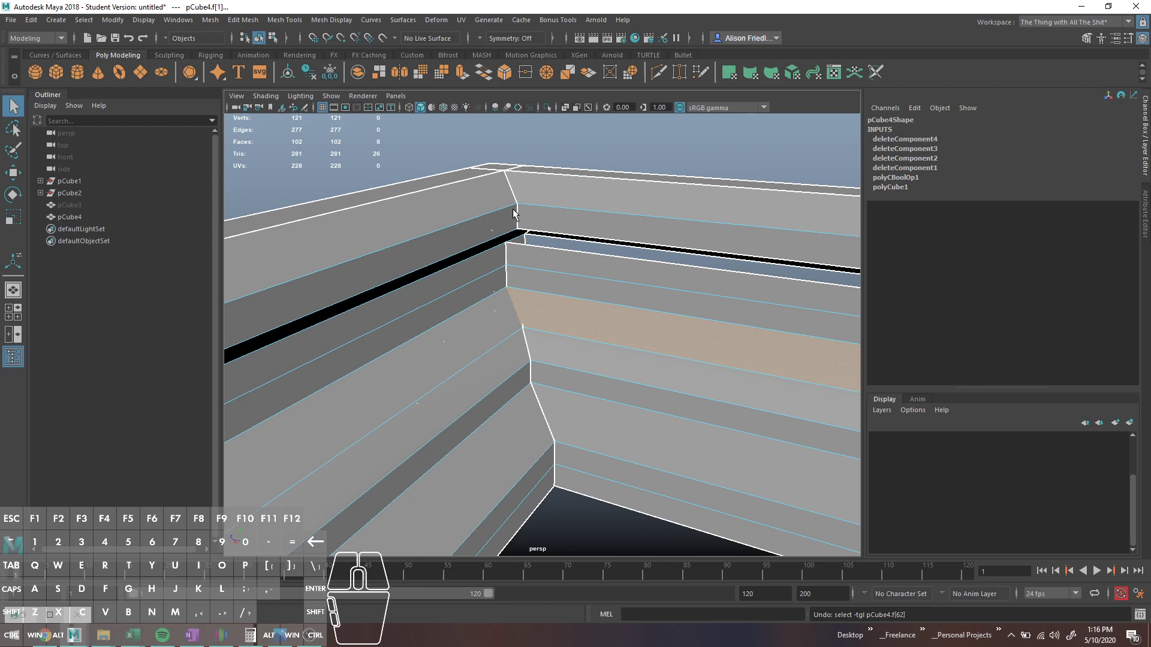
key("ctrl+z")
key("ctrl+z")
key("ctrl+z")
key("ctrl+z")
key("ctrl+z")
key("ctrl+z")
right_click(534, 266)
middle_click(535, 245)
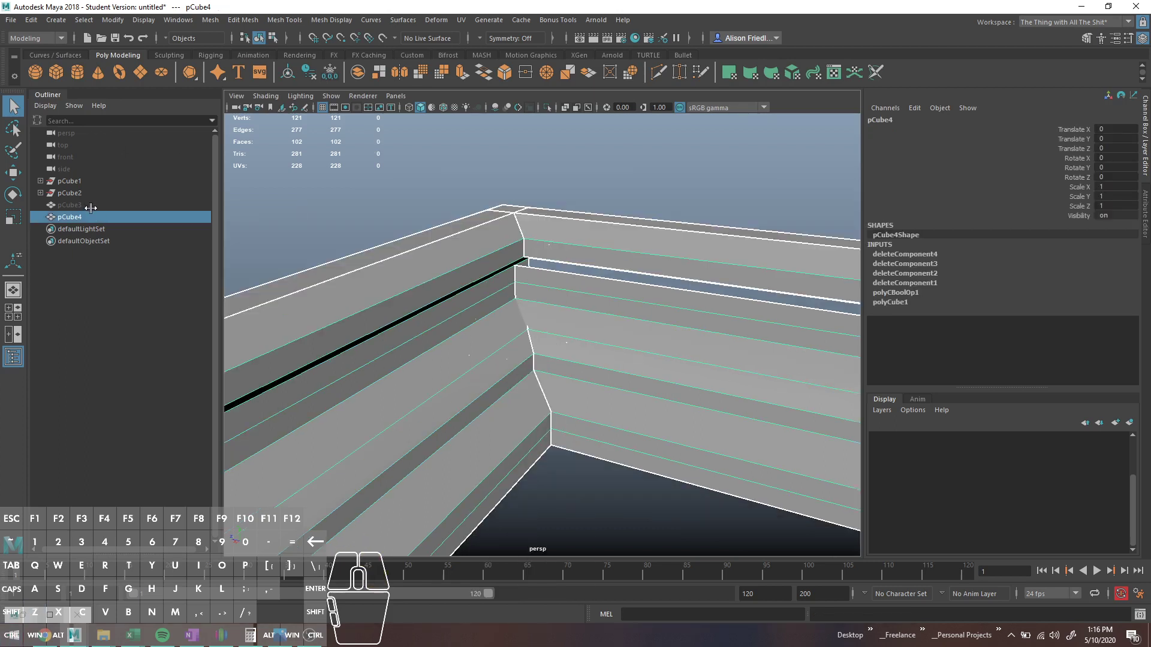
key("ctrl+z")
key("ctrl+z")
key("ctrl+z")
key("ctrl+z")
key("ctrl+z")
key("ctrl+z")
key("ctrl+z")
key("ctrl+z")
key("ctrl+z")
key("ctrl+z")
key("ctrl+z")
key("ctrl+z")
key("ctrl+z")
middle_click(636, 253)
key("ctrl+z")
key("ctrl+z")
key("ctrl+z")
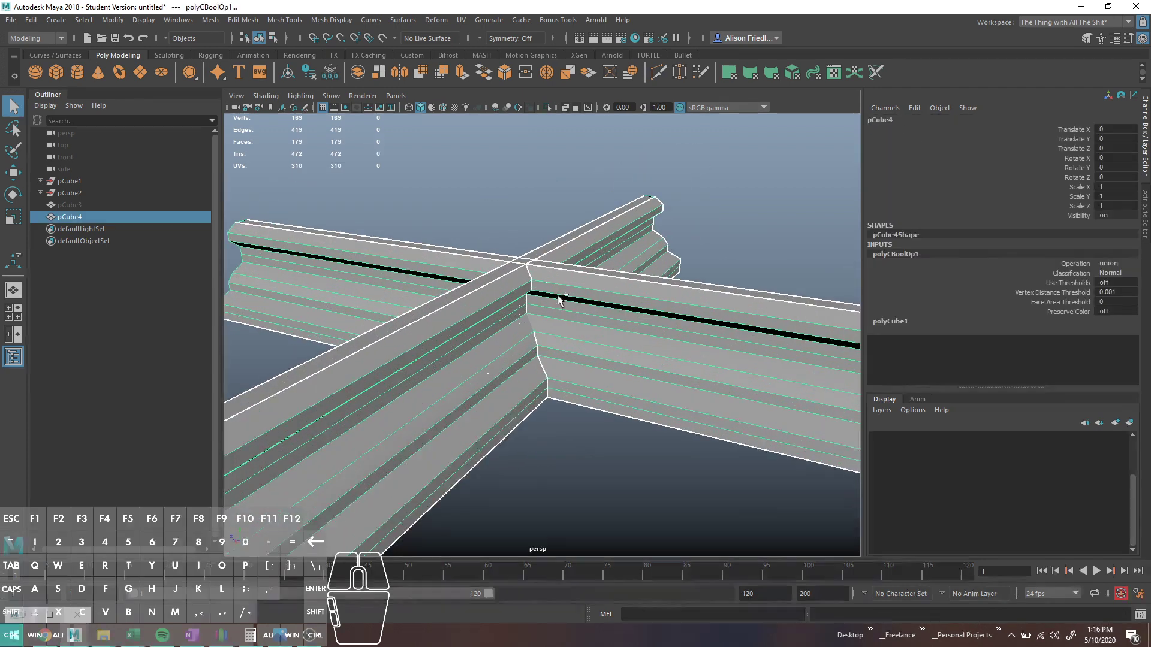
key("ctrl+z")
key("ctrl+z")
- Reselect the original pCube1 molding bar
left_click(510, 219)
key("ctrl+d")
key("ctrl+h")
left_click(571, 272)
left_click(534, 290)
left_click(590, 293)
- Reframe the crossing bars and start the Polygon Cylinder tool from the hotbox
left_click_drag(578, 302, 632, 370)
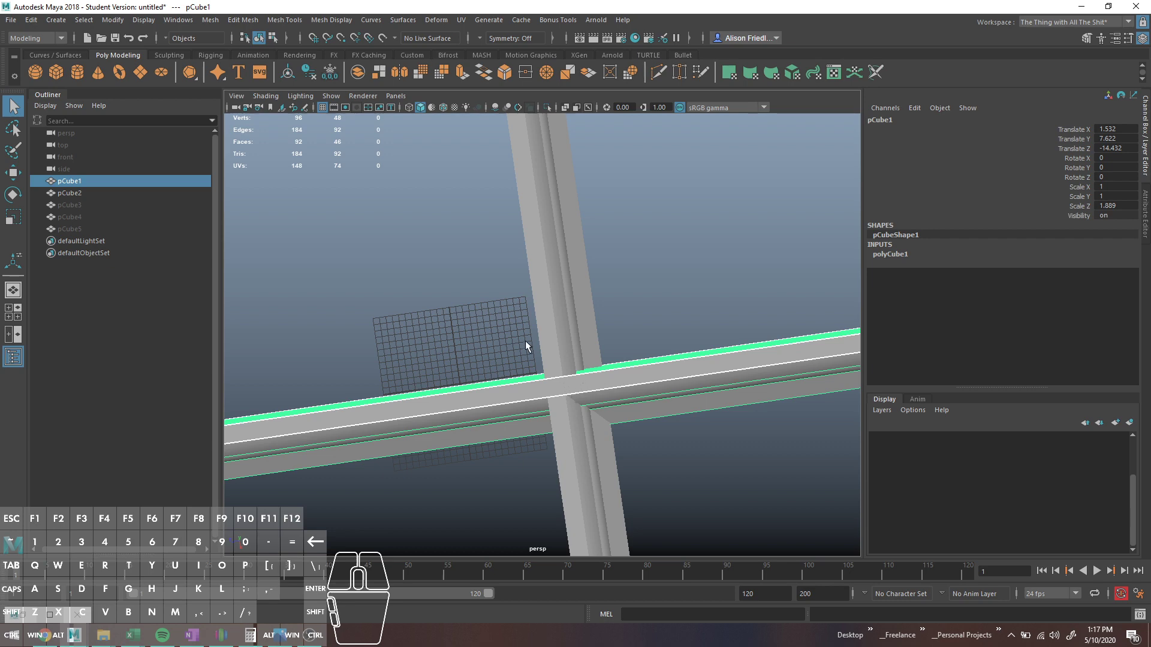
left_click_drag(546, 408, 506, 376)
left_click(573, 345)
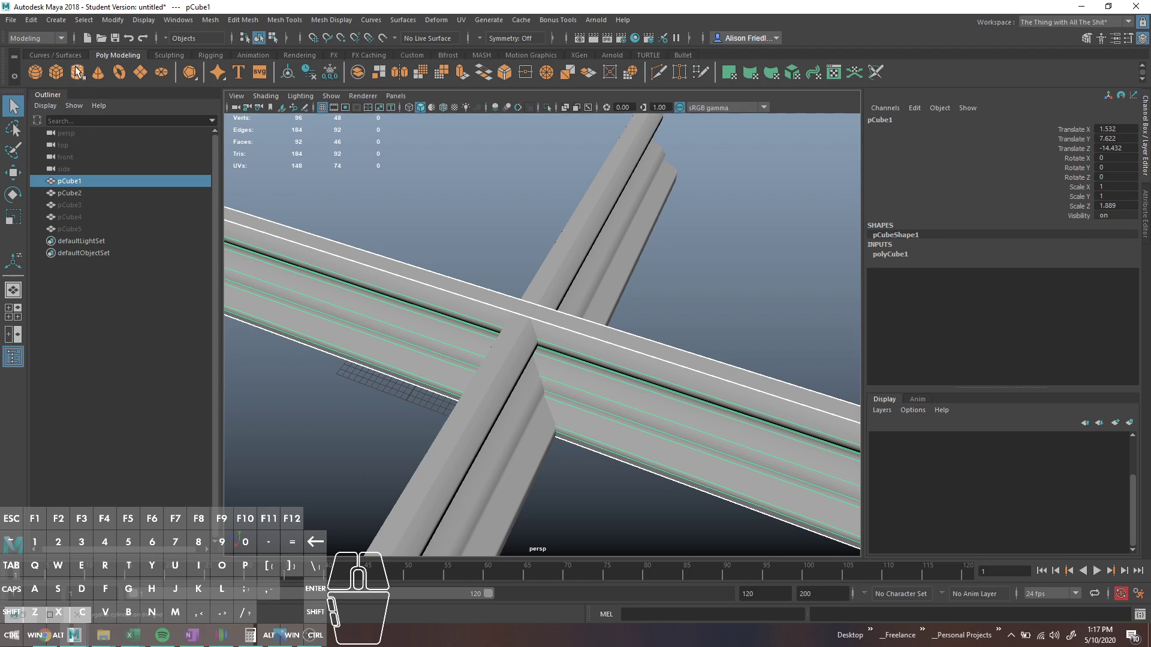
left_click(83, 73)
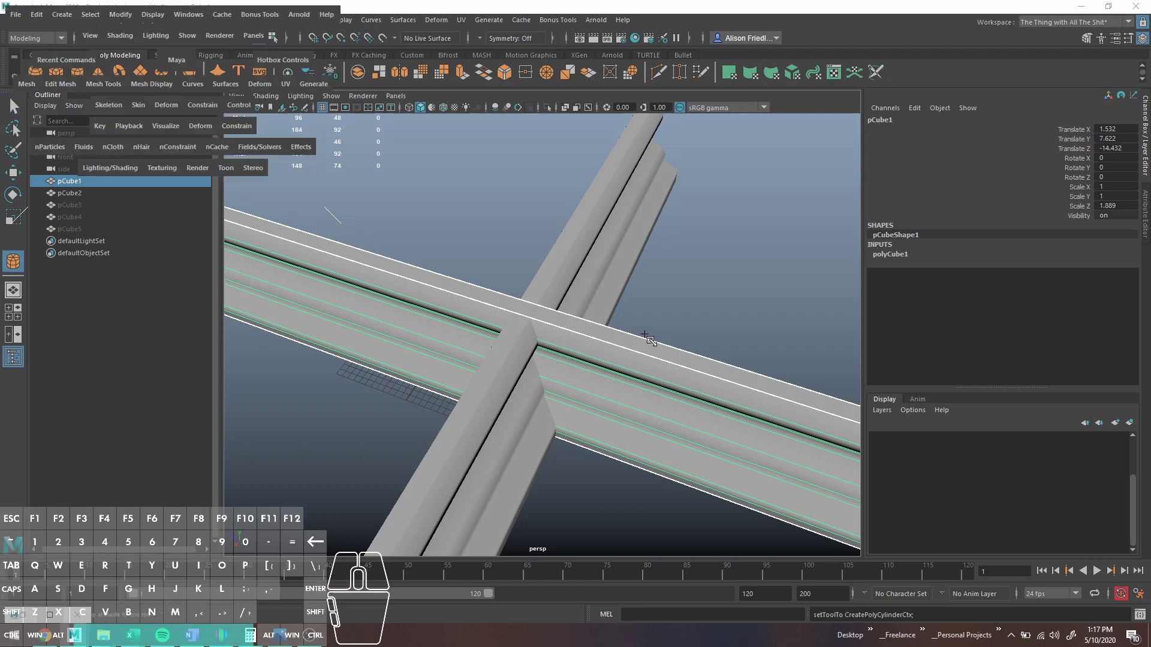
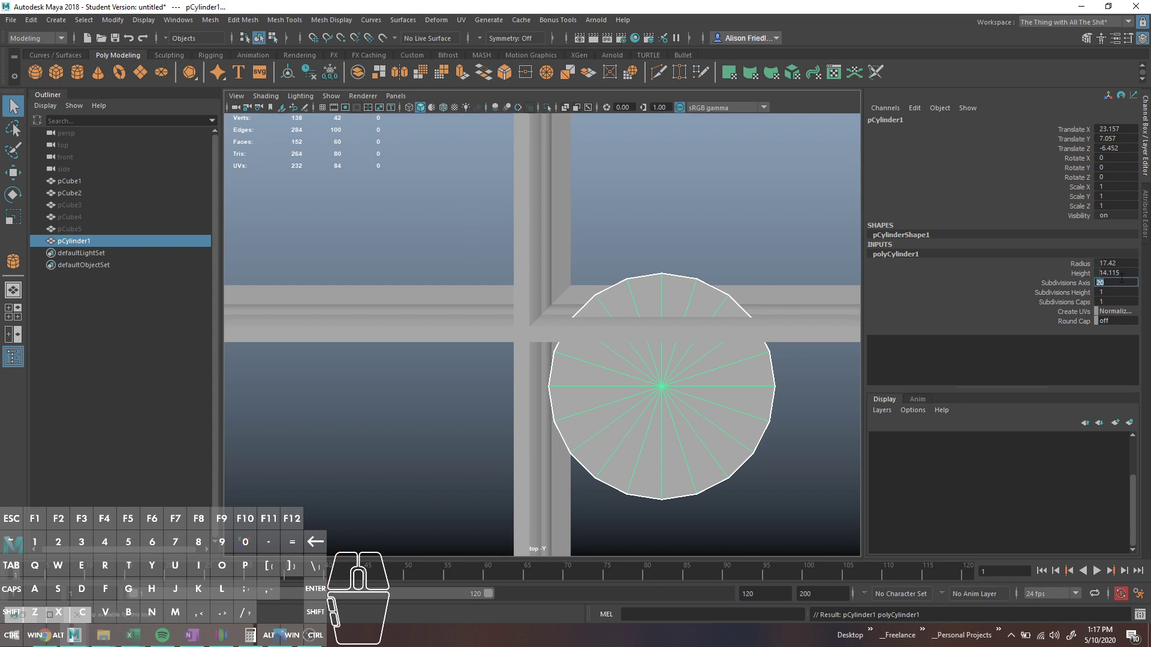
- Set the cylinder's Subdivisions Axis to 6 in the Channel Box
key("6")
key("Return")
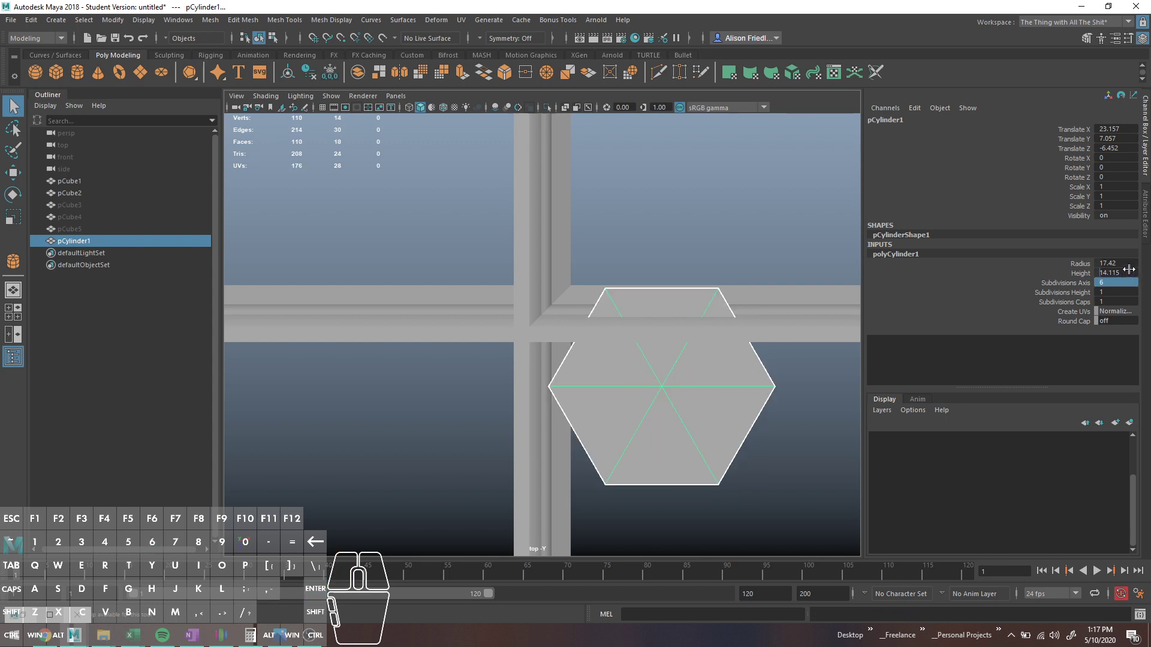
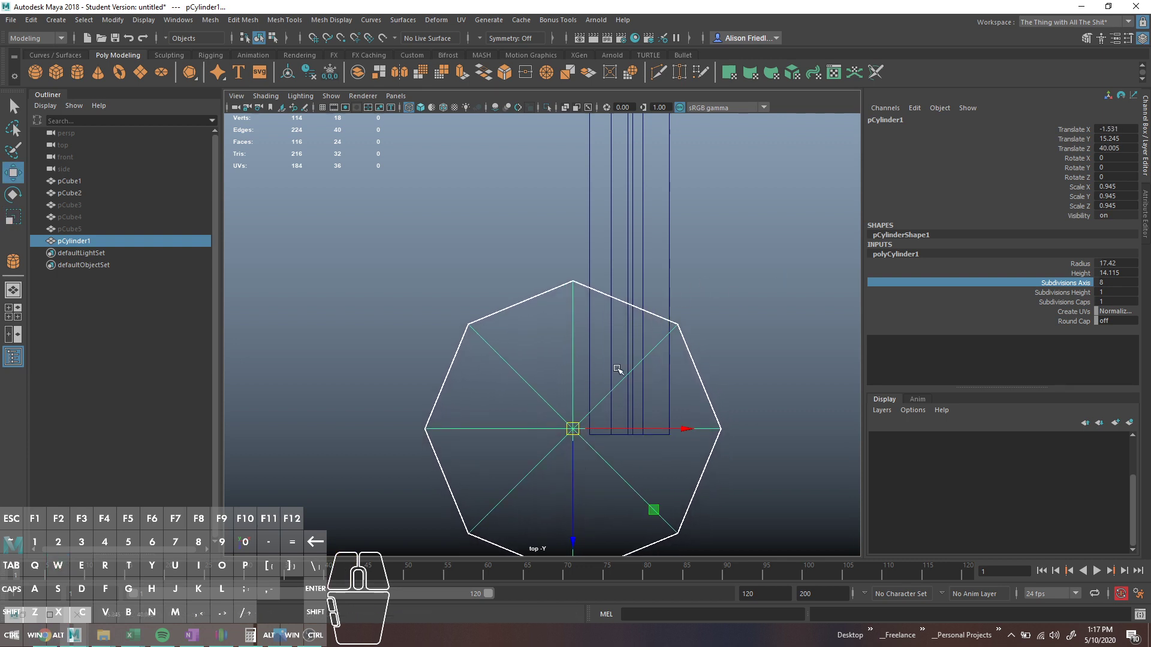
- Delete most of the cylinder faces in two passes, leaving a wedge slice
left_click_drag(520, 320, 520, 349)
left_click_drag(440, 271, 591, 400)
key("q")
left_click_drag(505, 446, 564, 537)
left_click_drag(414, 402, 519, 620)
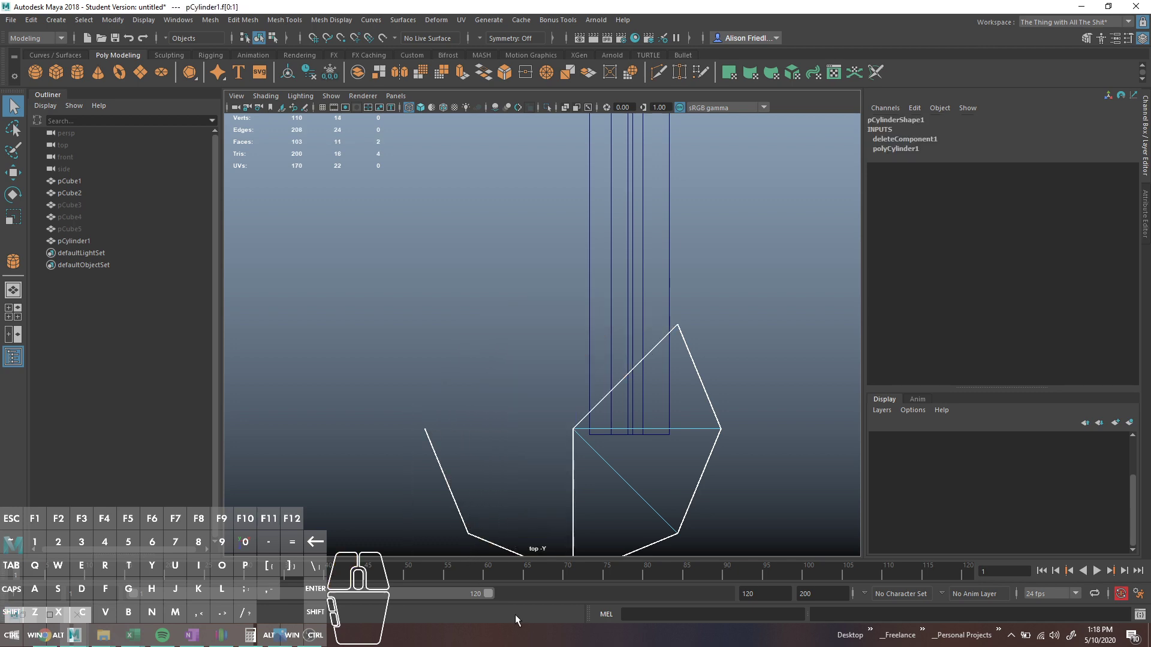
key("q")
- Select the wedge's open edge loop beside the molding and bring up the Mesh Display normals options
key("space")
key("space")
key("f")
left_click_drag(490, 355, 734, 316)
right_click(732, 314)
double_click(735, 318)
left_click(735, 326)
left_click_drag(657, 311, 821, 339)
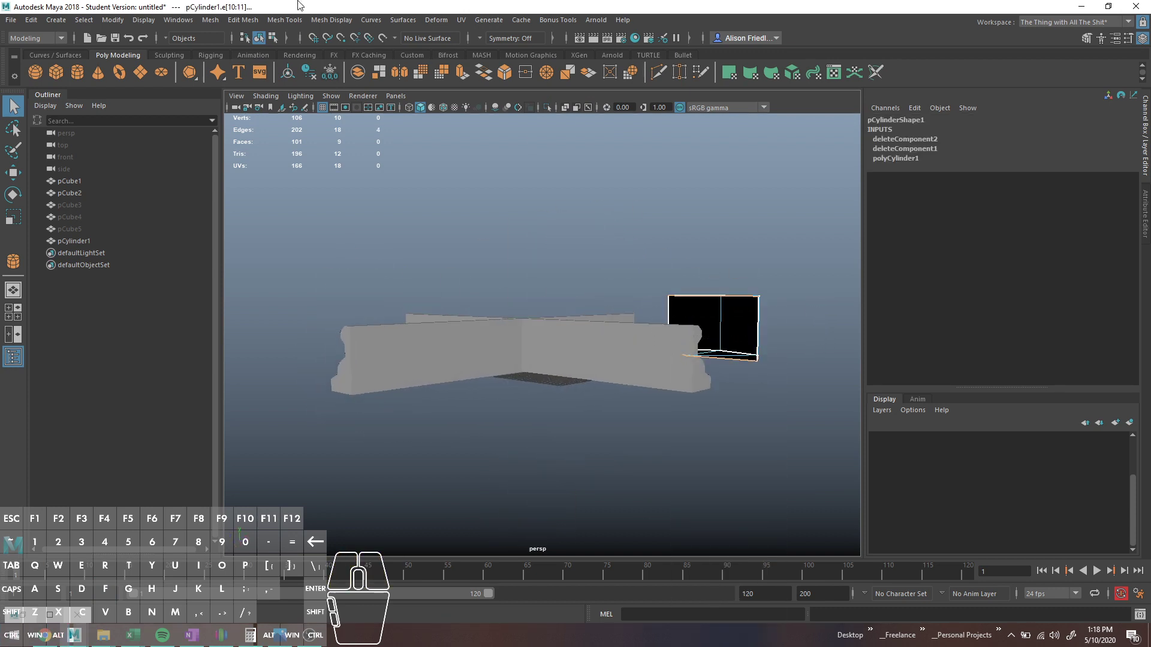
left_click(298, 19)
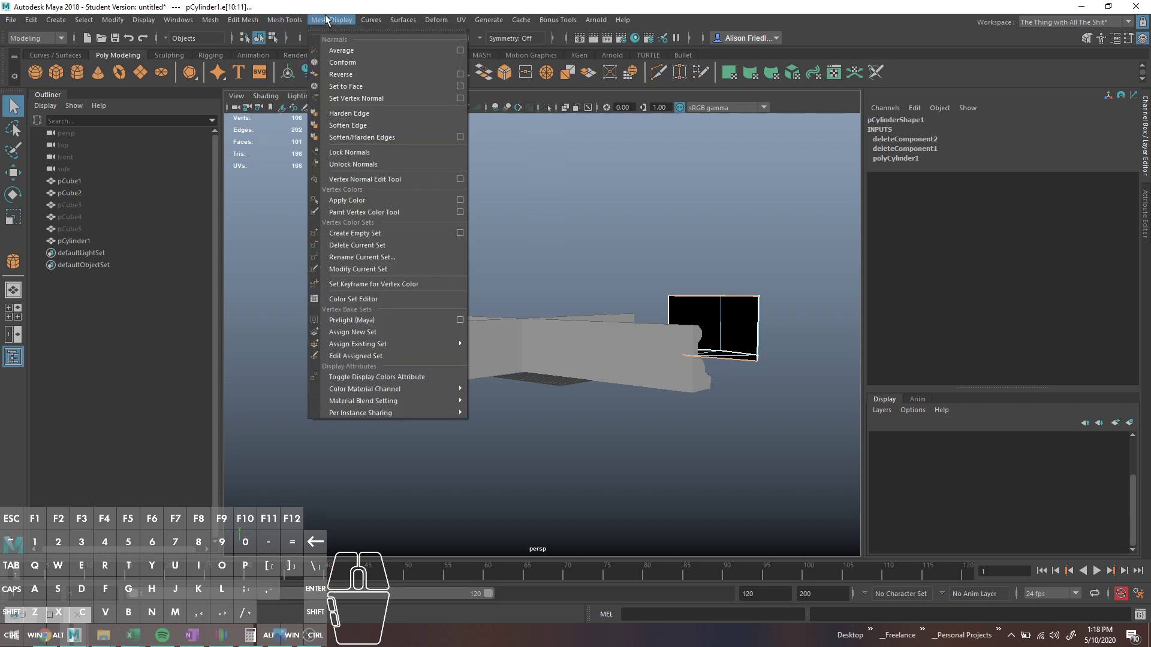
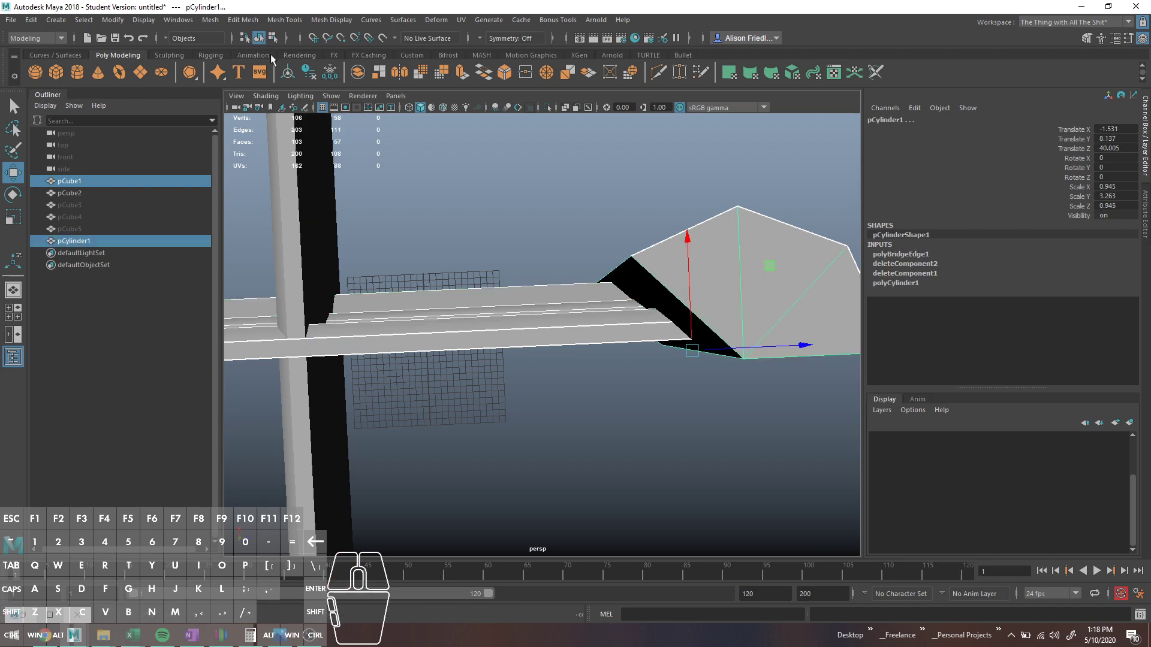
- Boolean the wedge out of the molding bar and select the mitered end face for deletion
left_click(209, 22)
left_click(367, 73)
left_click_drag(679, 307, 319, 235)
left_click_drag(511, 367, 457, 354)
right_click(421, 324)
left_click(413, 338)
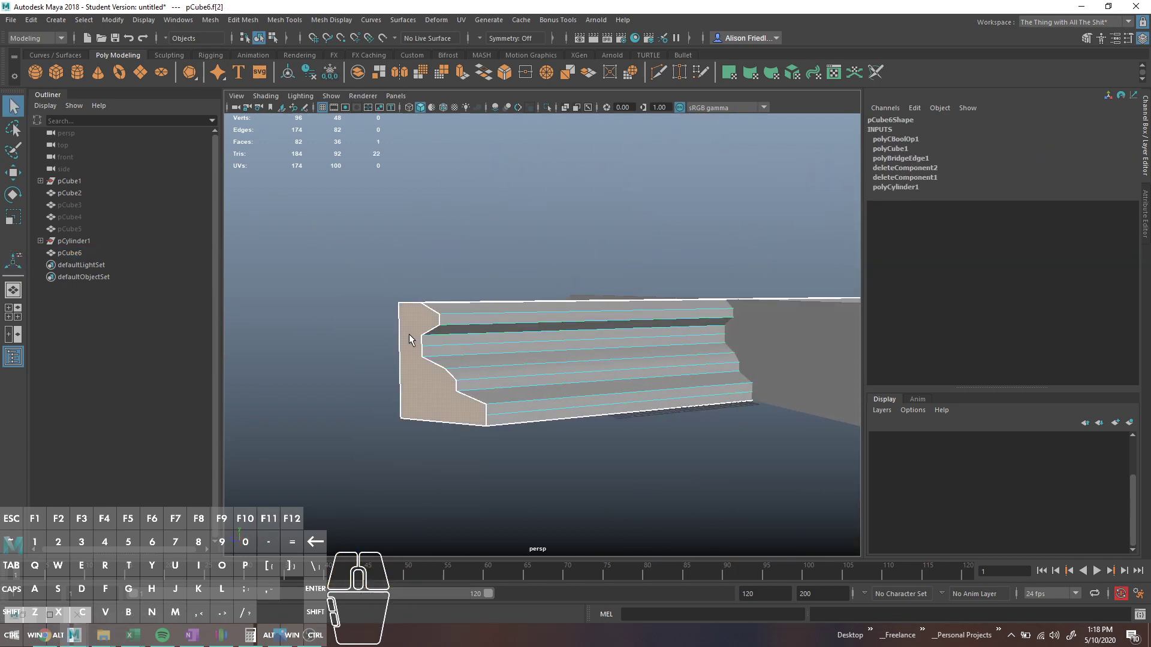
right_click(434, 339)
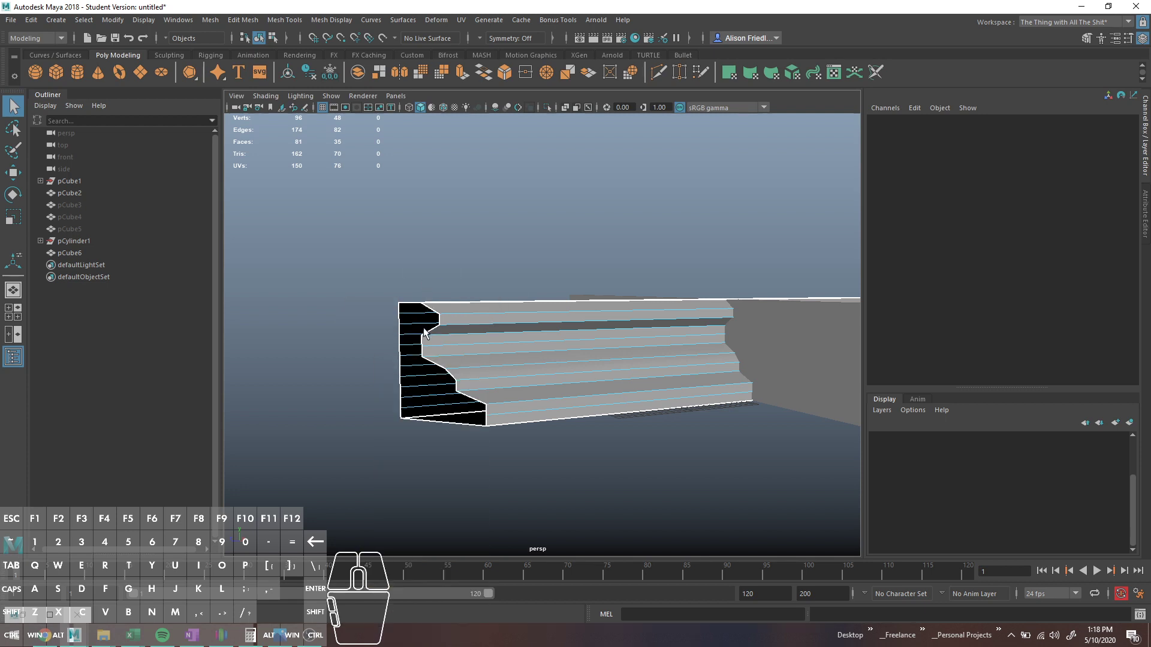
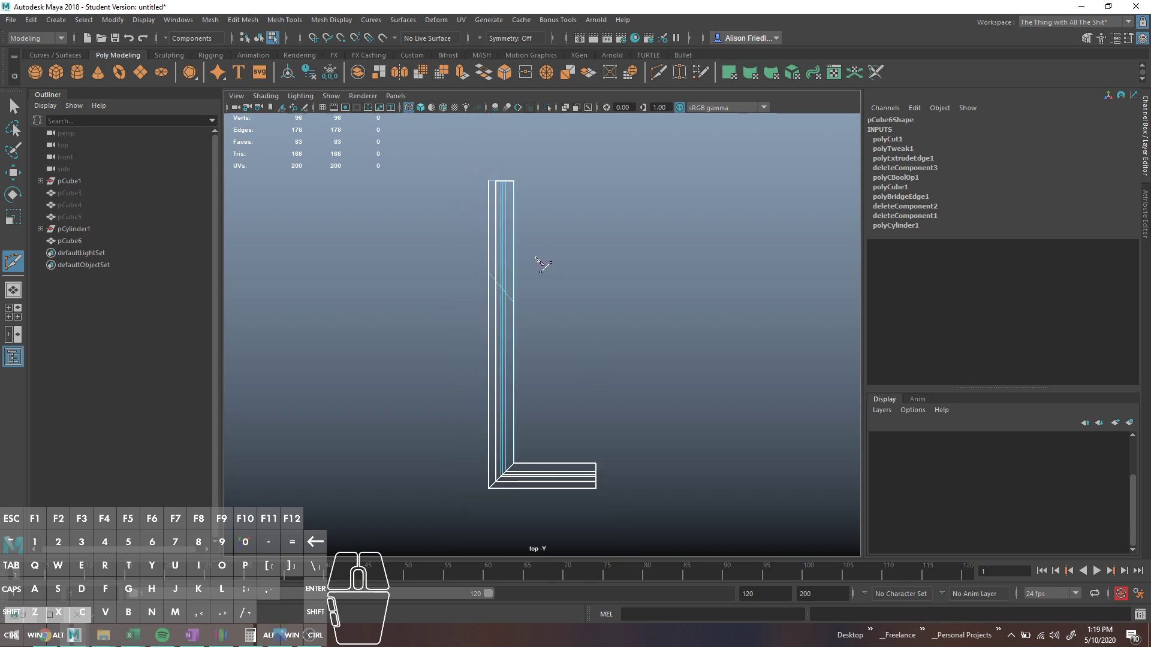
- Select and delete the end faces on the long side of the L-shaped profile
right_click(504, 241)
left_click_drag(480, 220, 587, 226)
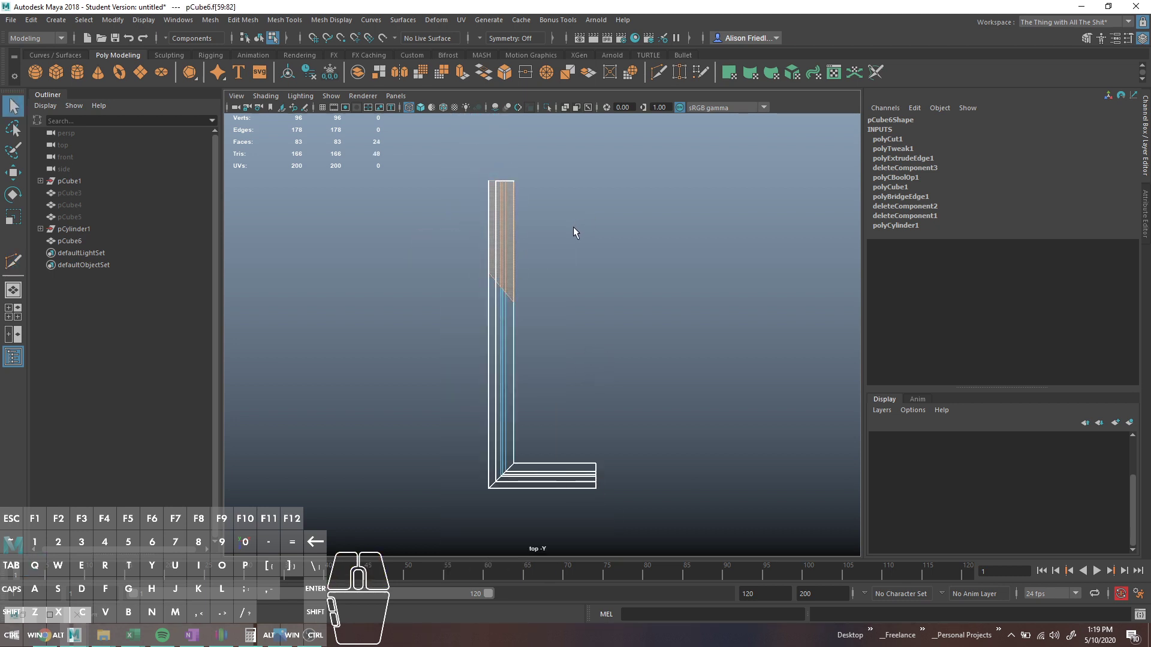
left_click_drag(570, 242, 456, 111)
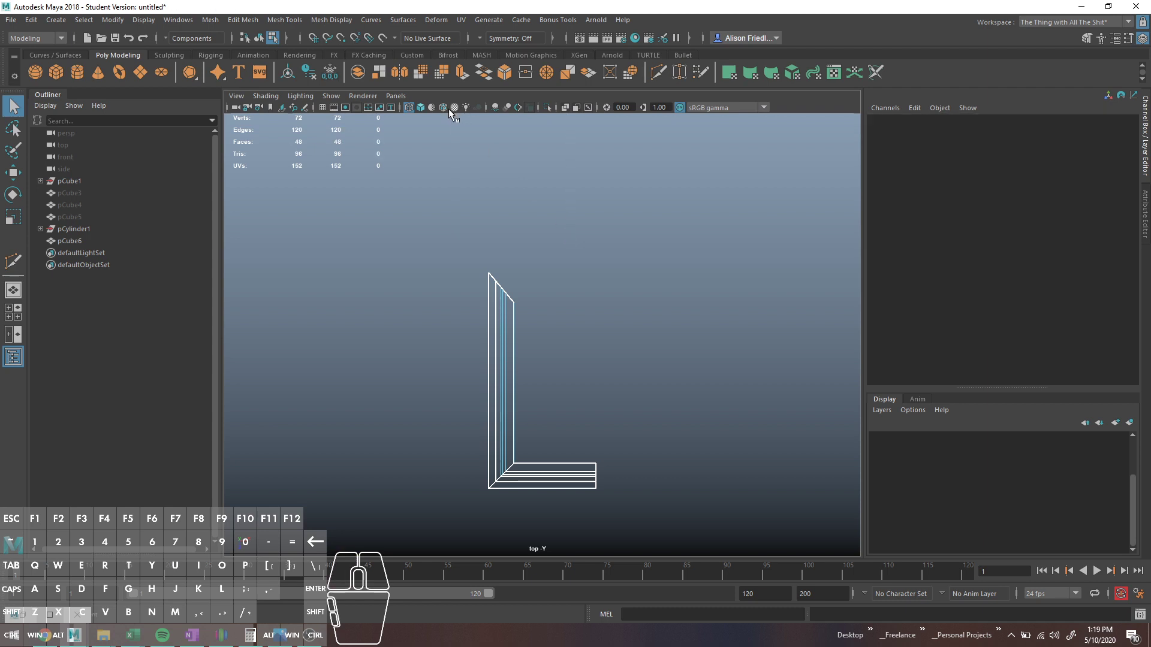
scroll("up", 3)
middle_click(450, 228)
- Extrude the open end edge with Ctrl+E and move it outward to form the corner
right_click(498, 247)
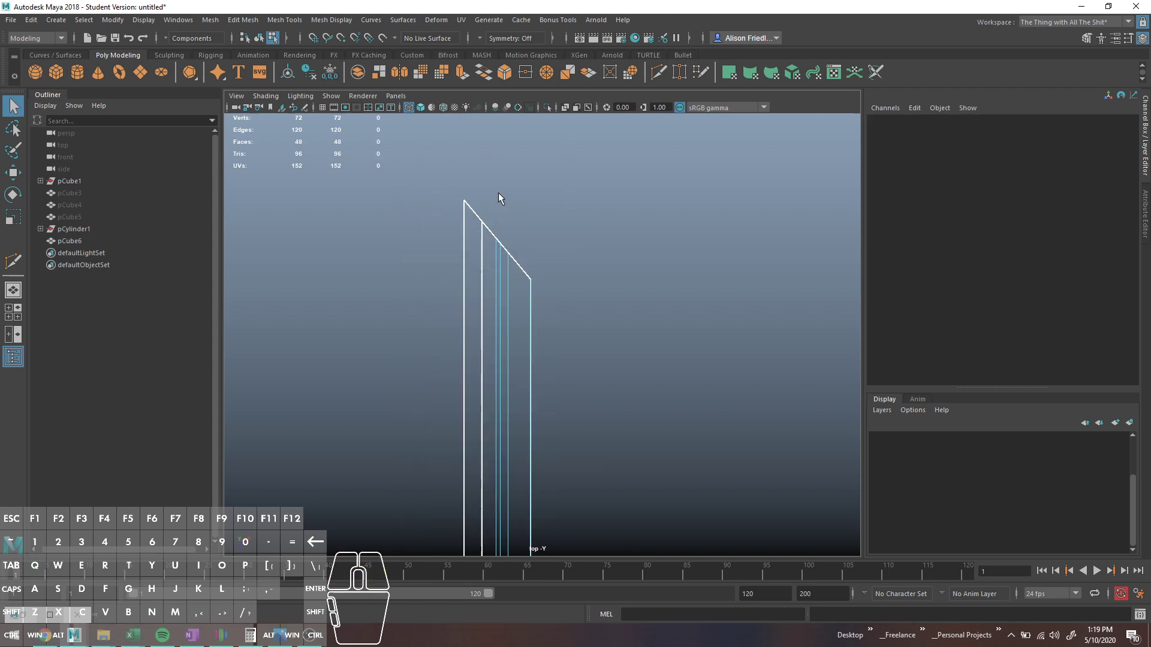
left_click(480, 218)
key("ctrl+e")
left_click_drag(585, 268, 540, 279)
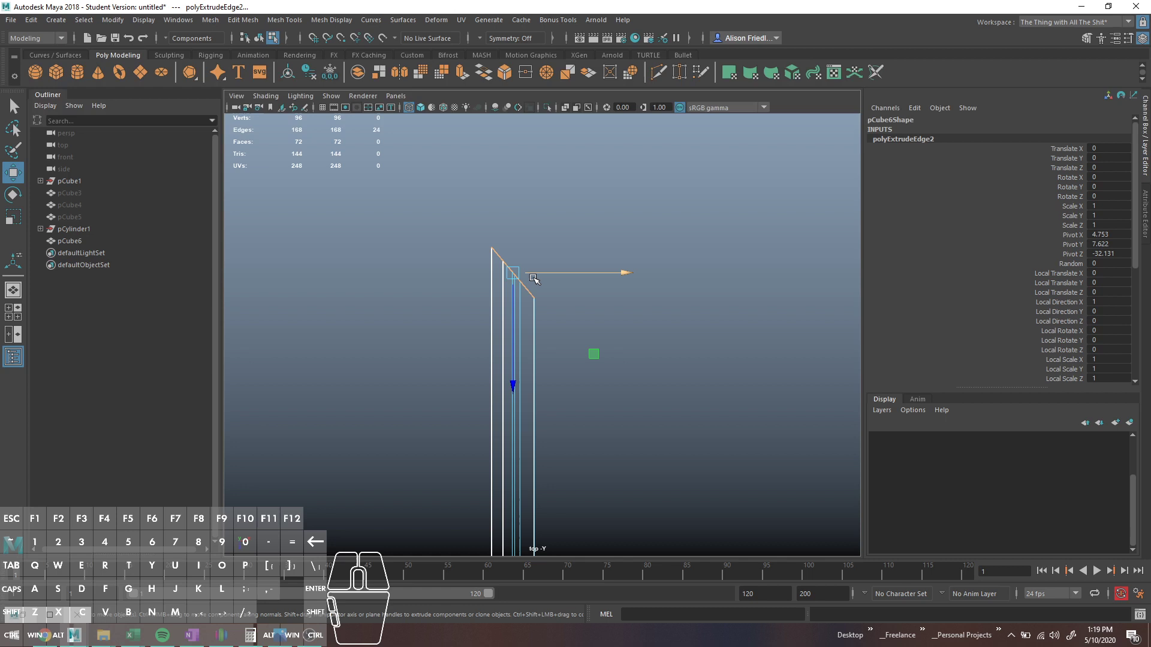
left_click_drag(541, 275, 802, 283)
left_click_drag(598, 273, 743, 267)
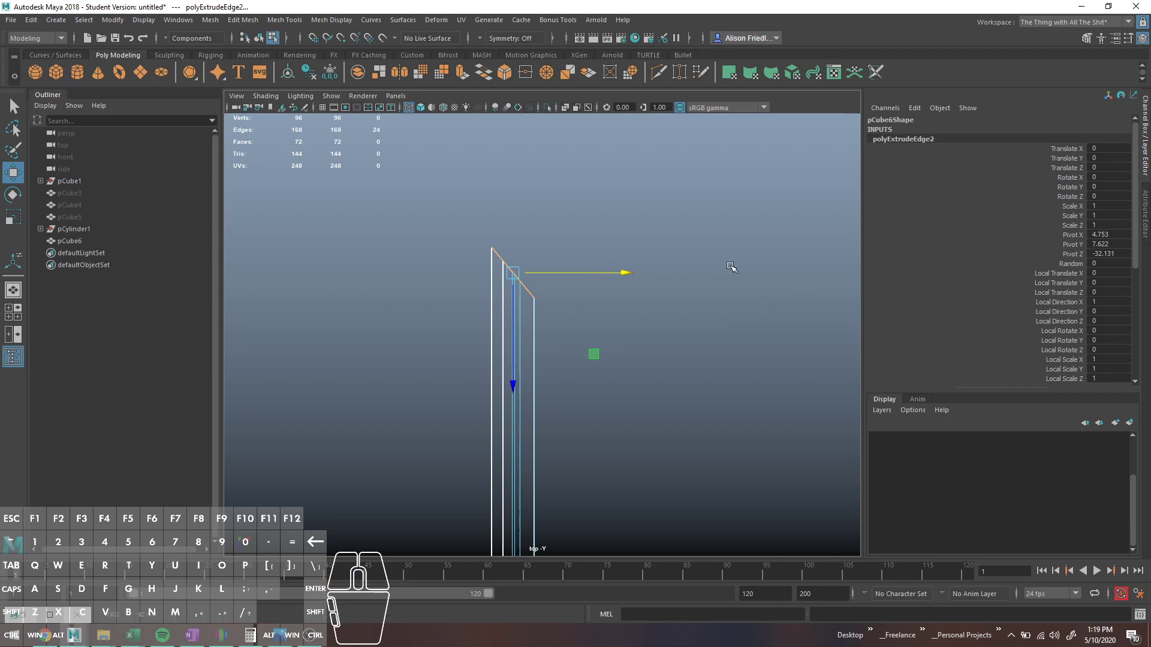
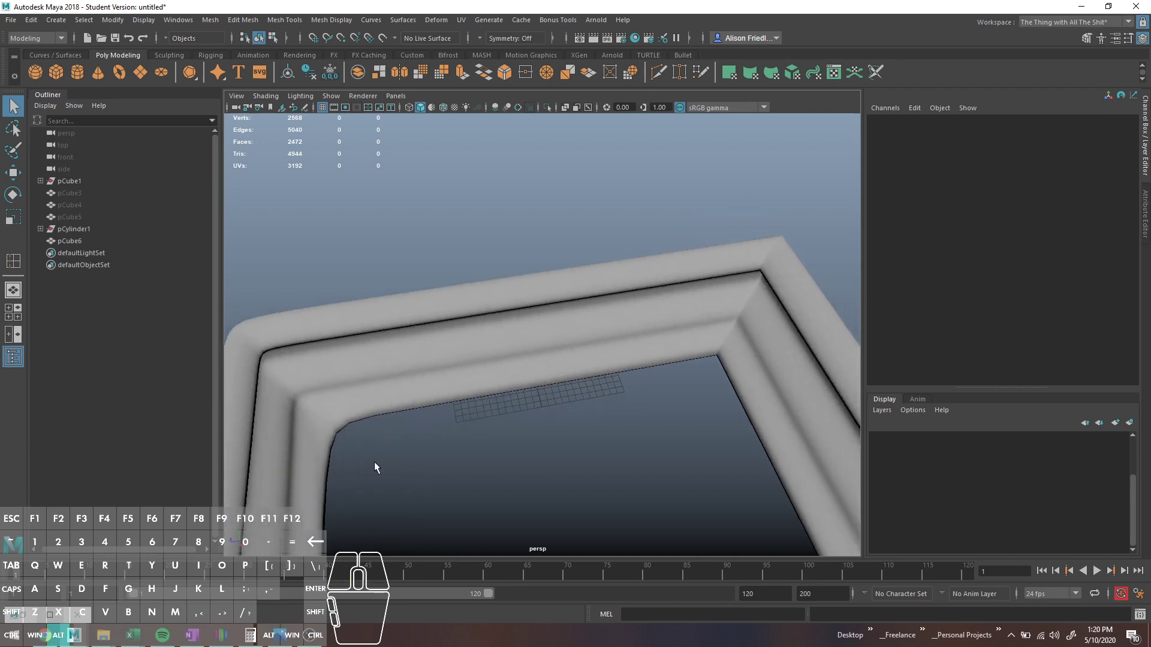
- Orbit around the mitred corner with wireframe on shaded to inspect the mesh
middle_click(802, 375)
left_click_drag(741, 371, 790, 371)
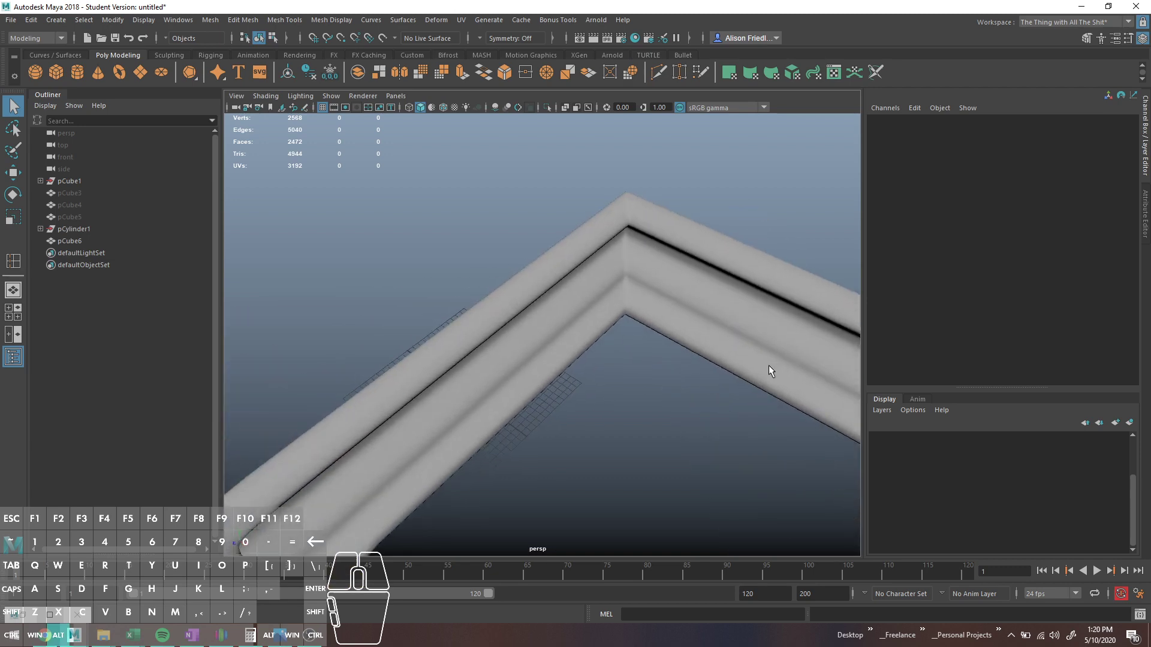
right_click(653, 233)
middle_click(674, 214)
middle_click(676, 215)
middle_click(675, 215)
scroll("down", 3)
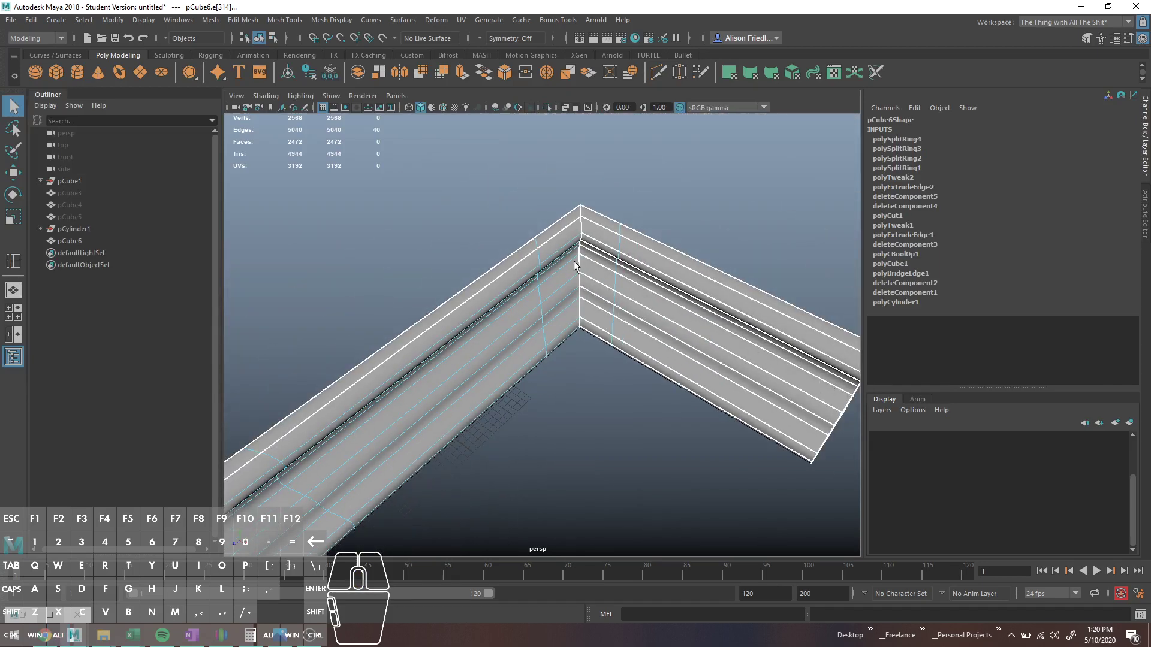
scroll("up", 3)
- Select the edge loop running along the mitred corner
double_click(625, 189)
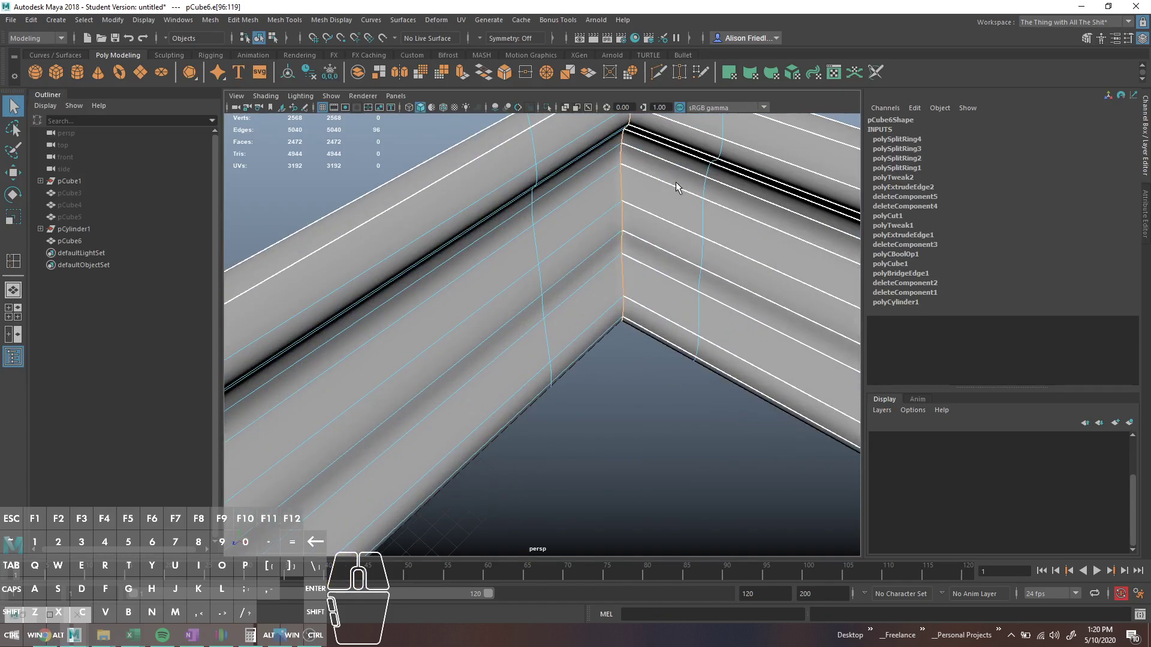
middle_click(642, 196)
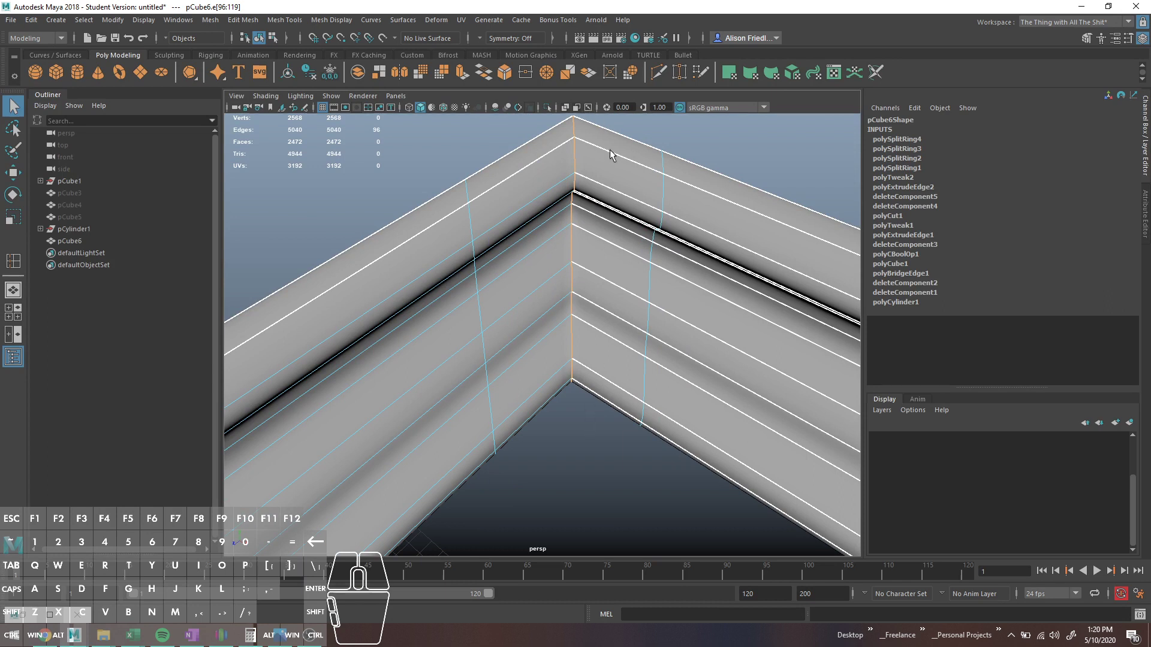